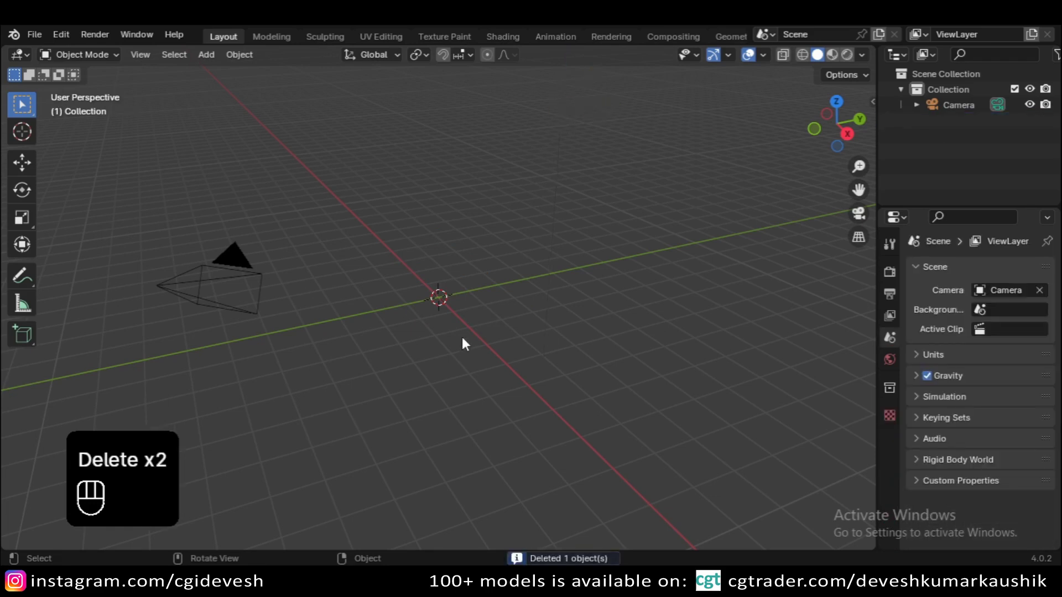
- Add a UV sphere with a Subdivision Surface modifier at level 3 for viewport and render
key(shift+a)
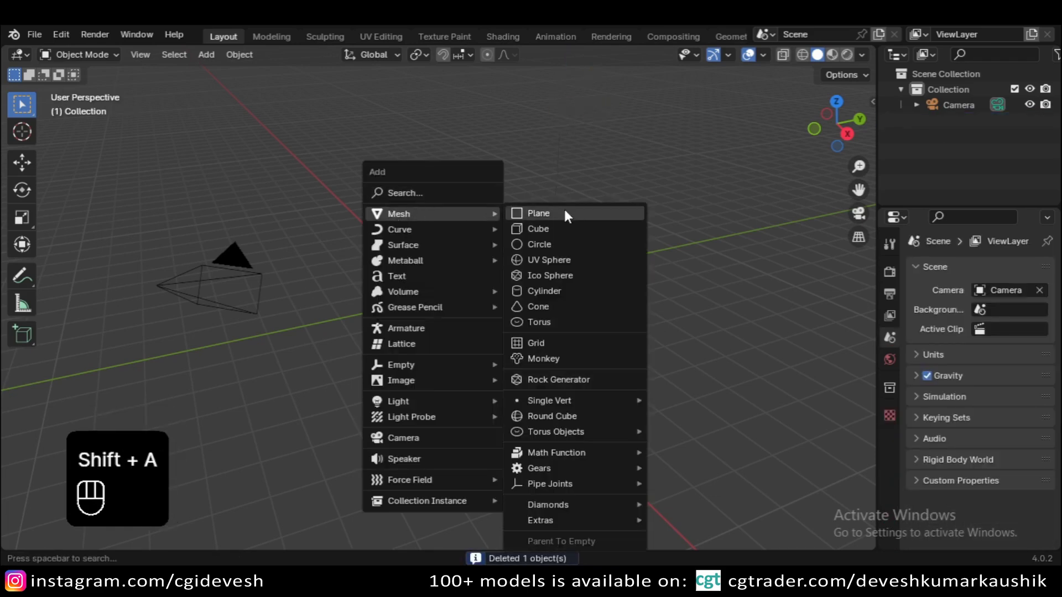
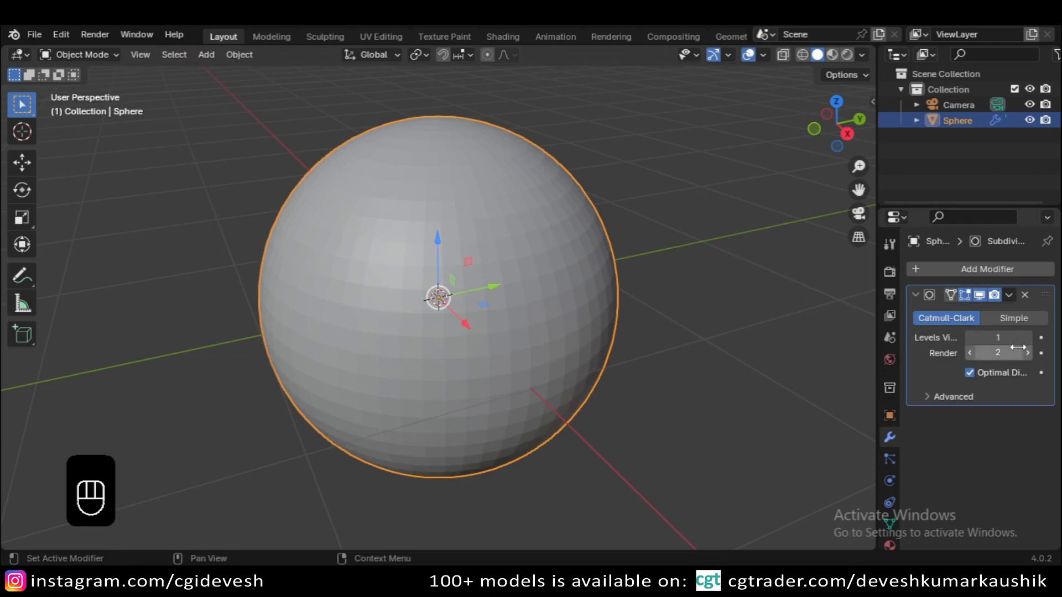
click(1029, 340)
click(1028, 339)
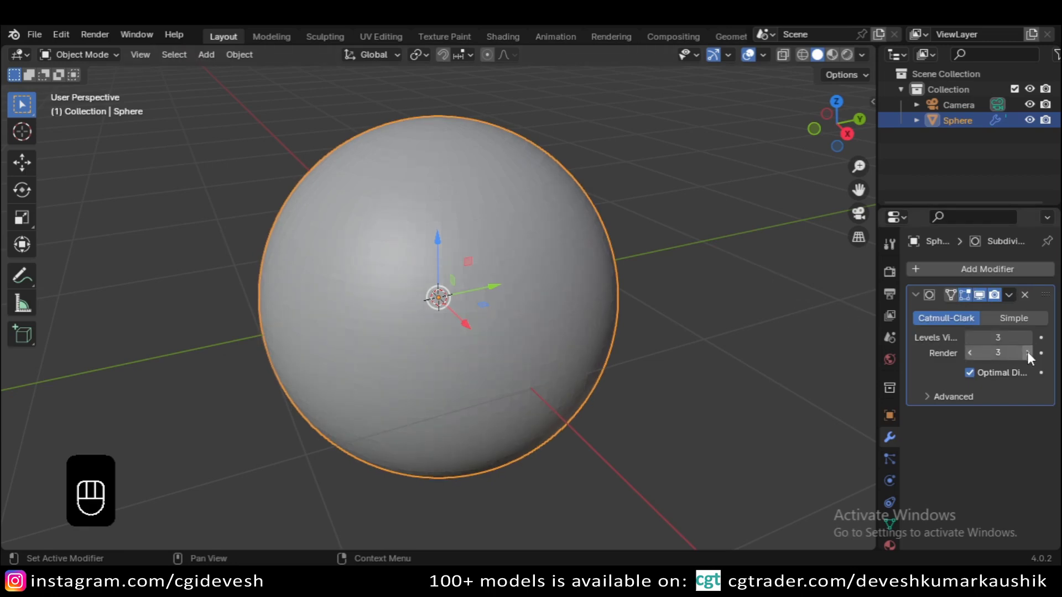
click(548, 298)
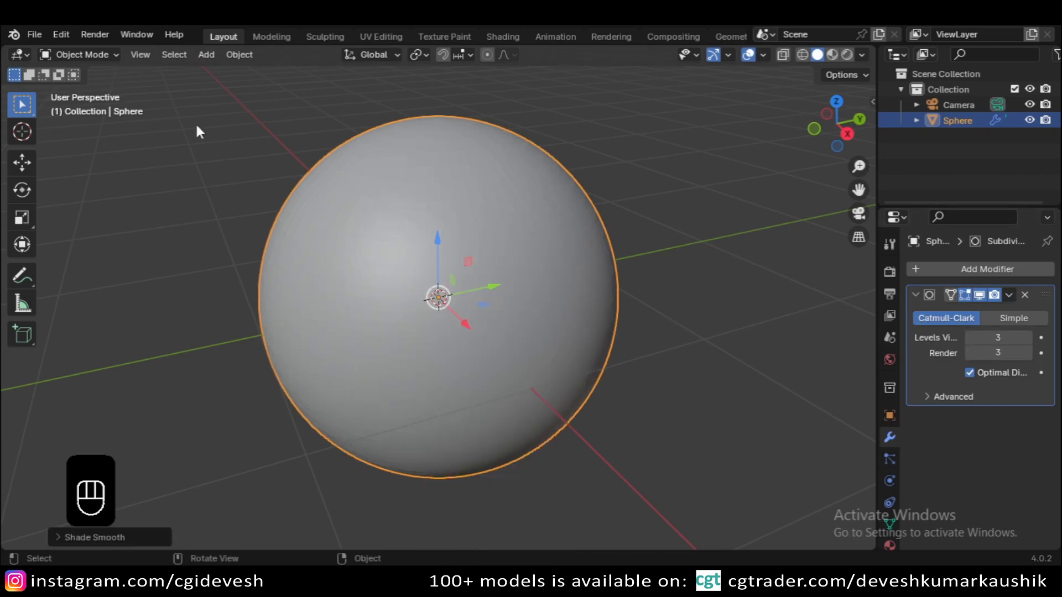
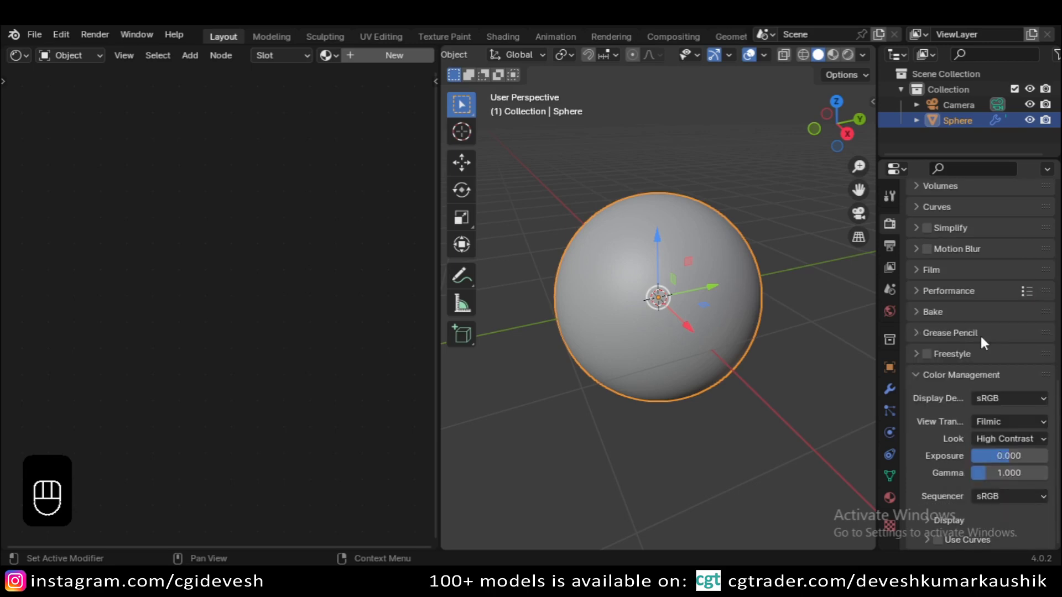
- Load the chinese_garden HDRI as the world environment texture and split the view into two 3D viewports
click(893, 316)
drag(976, 325, 646, 397)
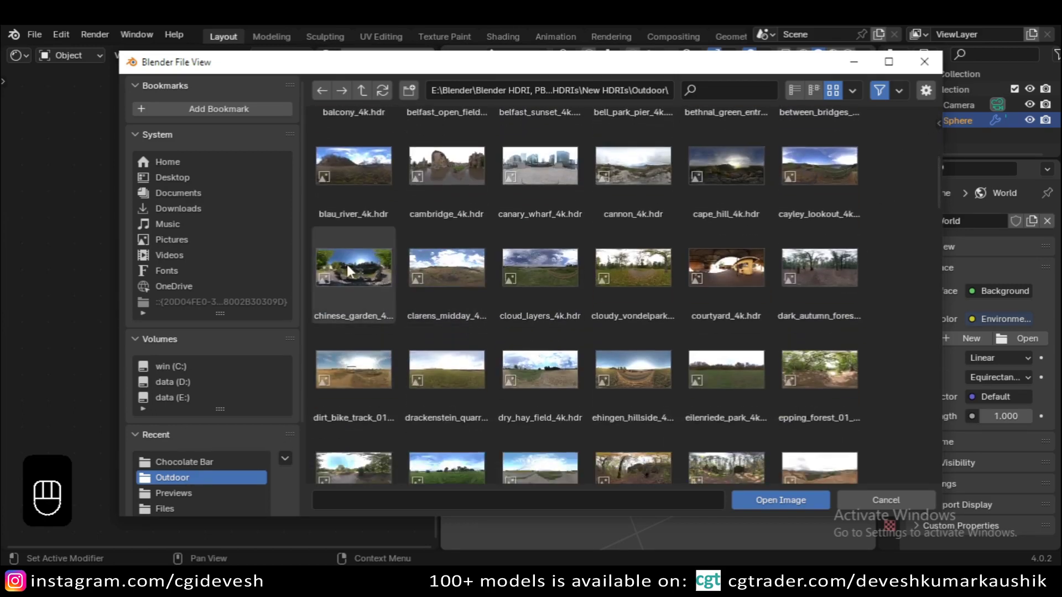
drag(25, 63, 157, 334)
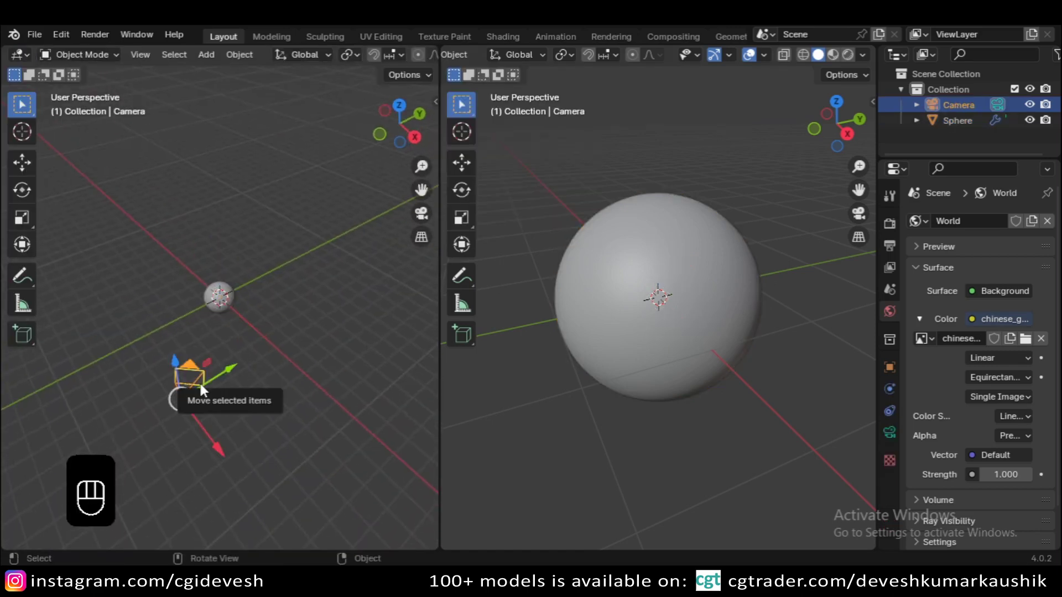
- Reset the camera's location and rotation and move it back along Y from top view
key(alt+g)
key(alt+r)
key(KP_7)
key(r)
key(x)
key(KP_9)
key(KP_0)
key(KP_Enter)
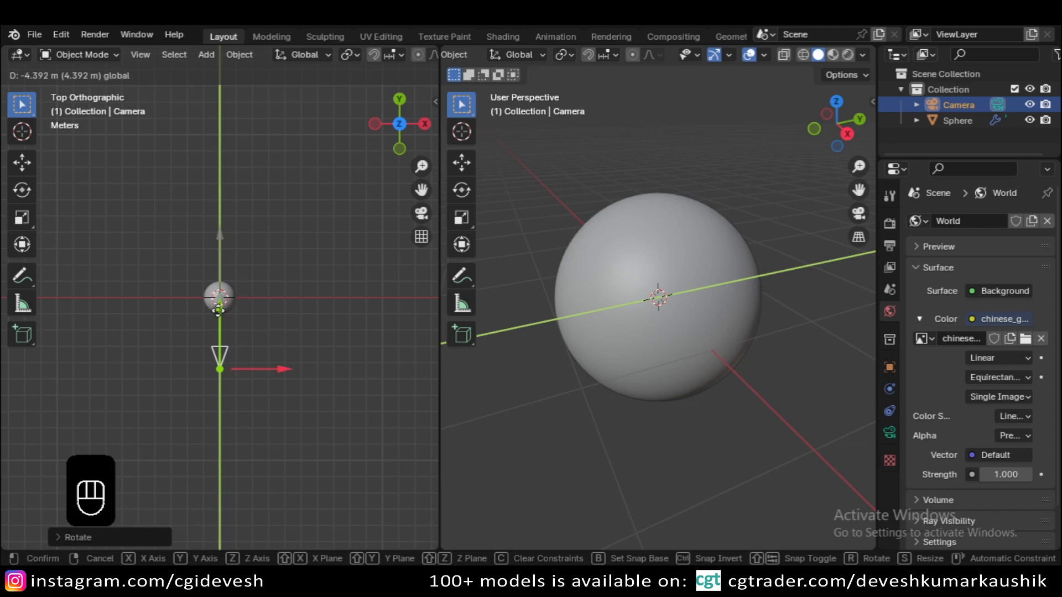
- Look through the camera in the right viewport with Rendered shading showing the HDRI
key(KP_0)
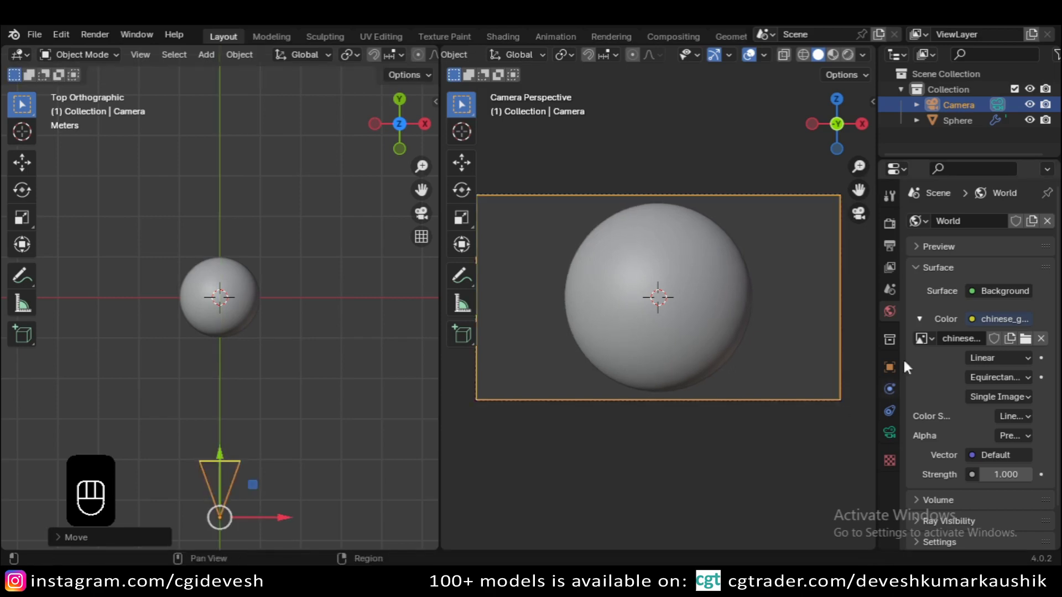
drag(529, 239, 661, 314)
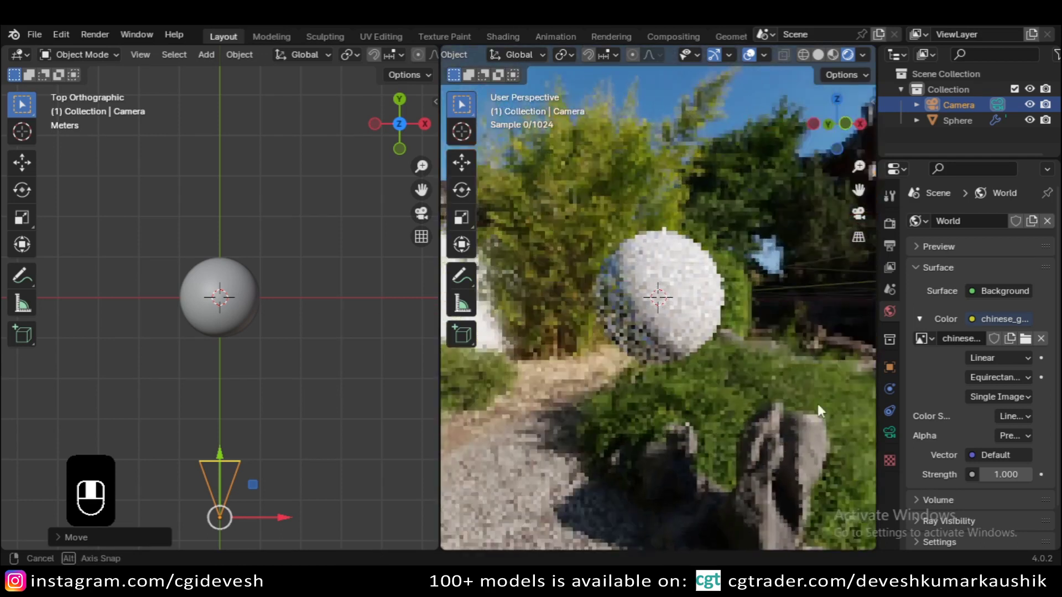
- Enable Film > Transparent in Render Properties and select the sphere
key(KP_0)
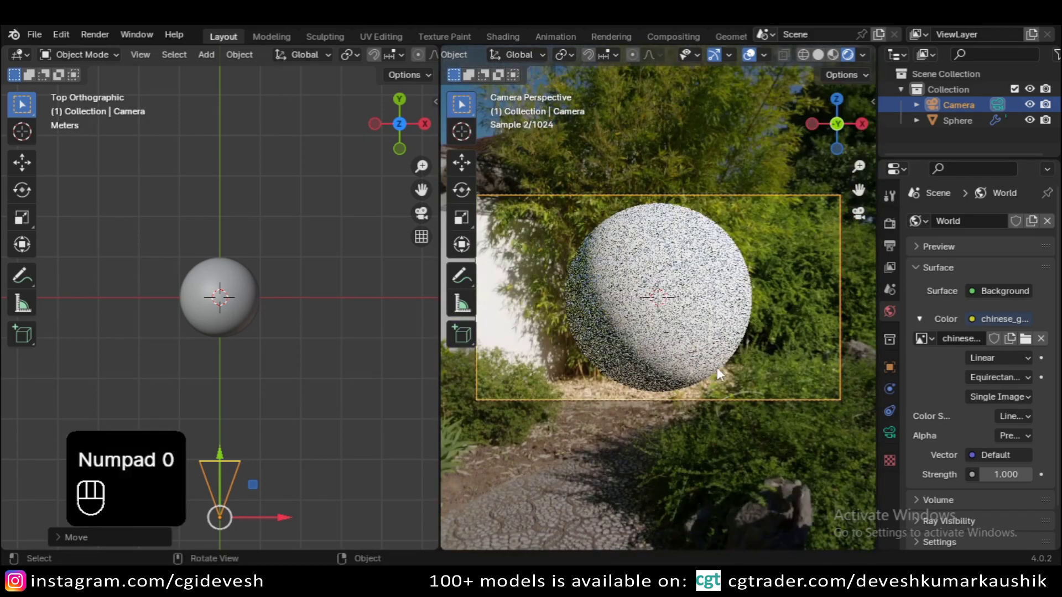
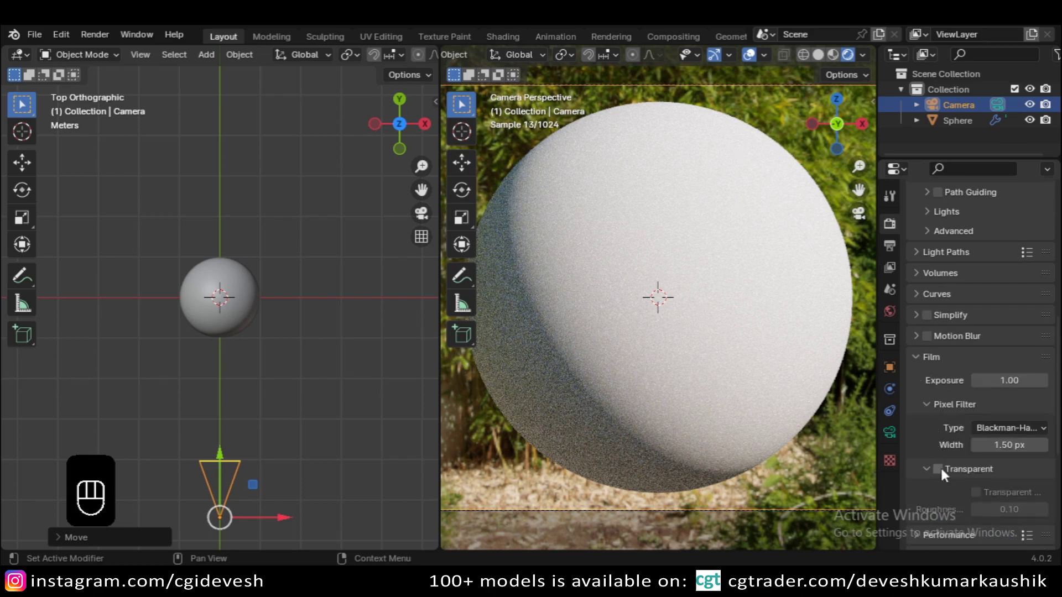
click(945, 475)
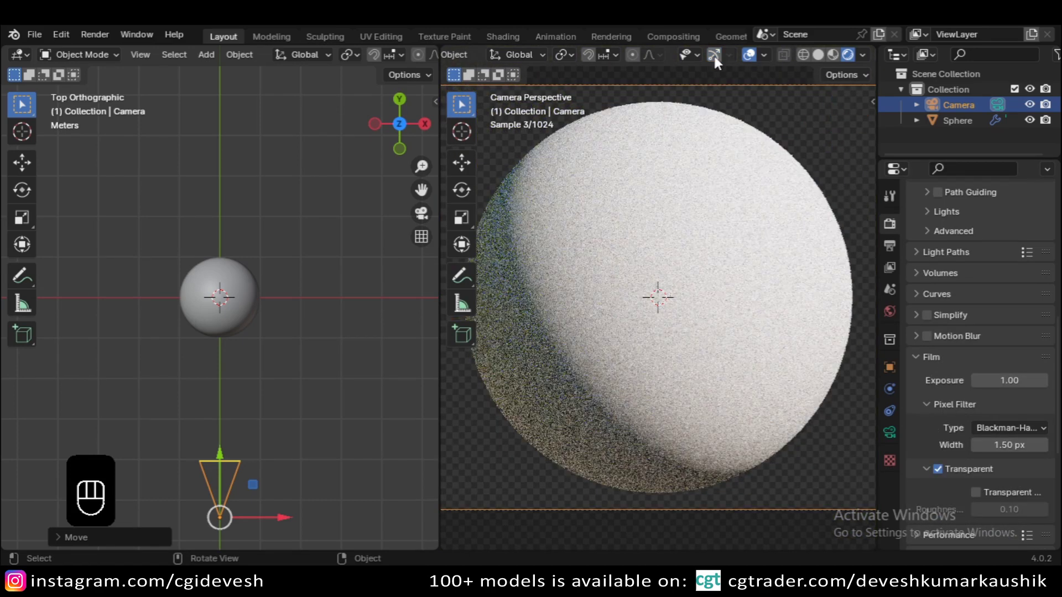
key(r)
click(632, 261)
click(632, 261)
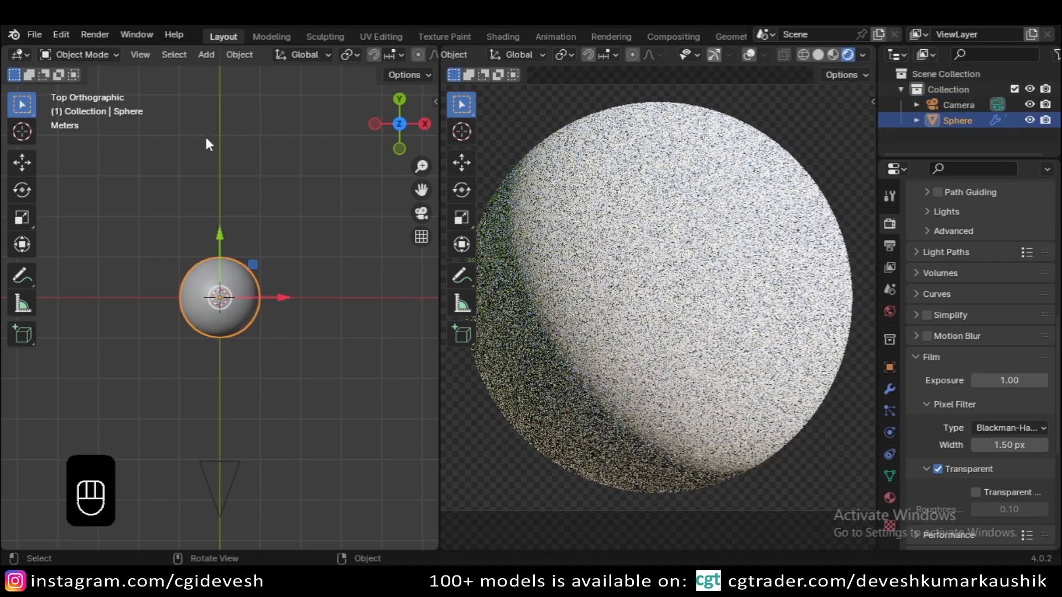
- Switch the left area to the Shader Editor and create a material named Leather Material
drag(20, 56, 41, 222)
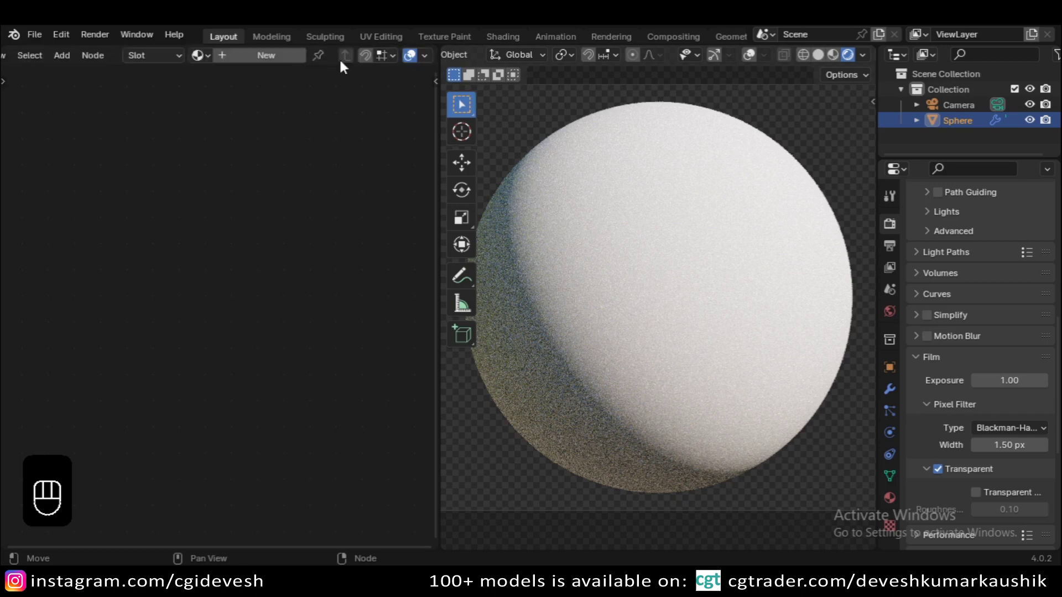
drag(258, 55, 354, 156)
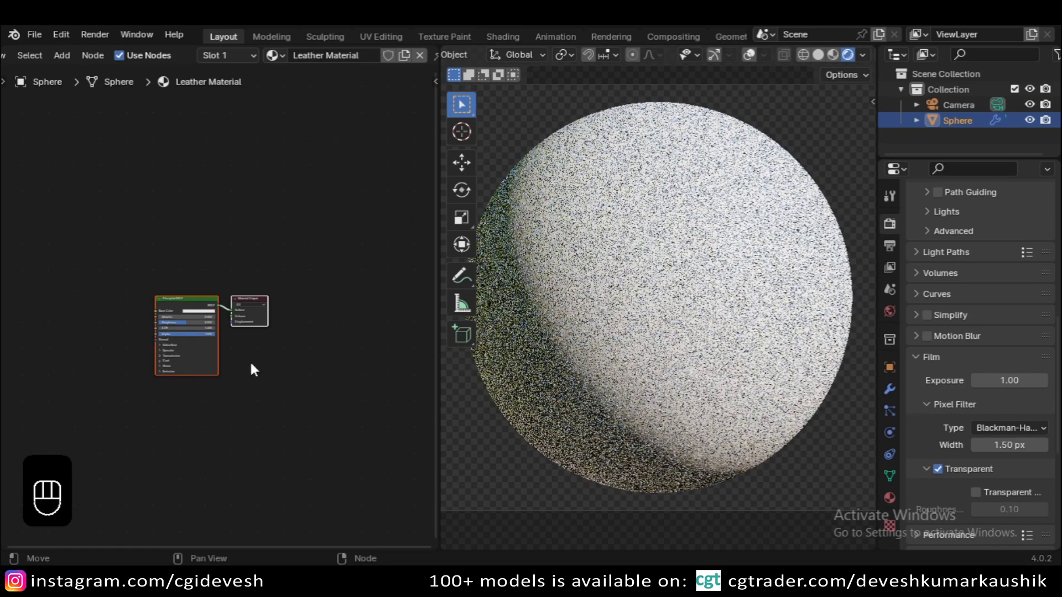
click(340, 315)
- Feed a Distance-to-Edge Voronoi (Scale 30) into Base Color, driven by Noise, Mapping and Object Texture Coordinate
click(300, 316)
drag(283, 427, 256, 388)
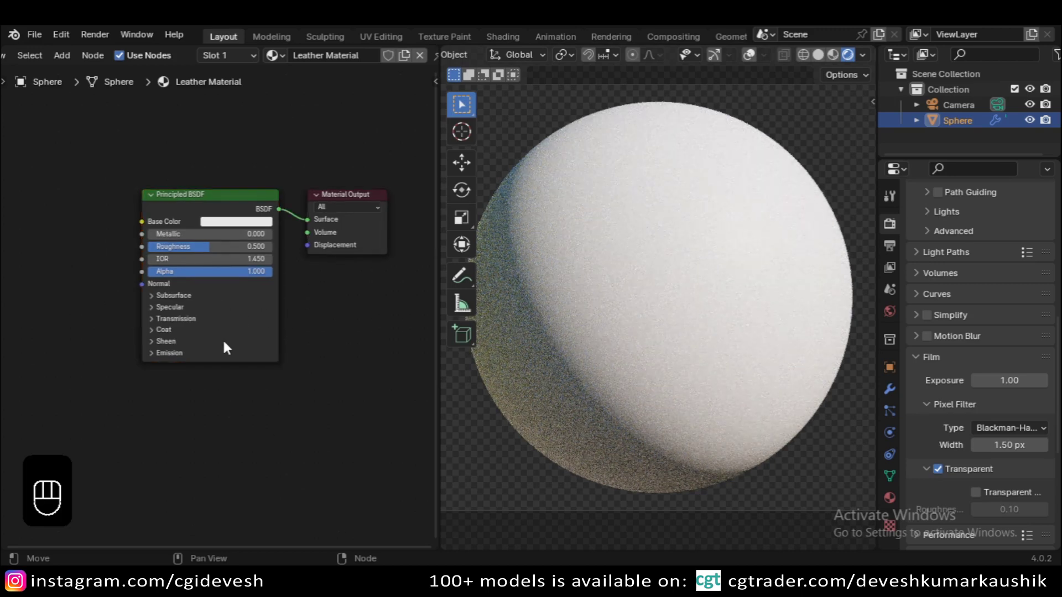
drag(248, 347, 254, 335)
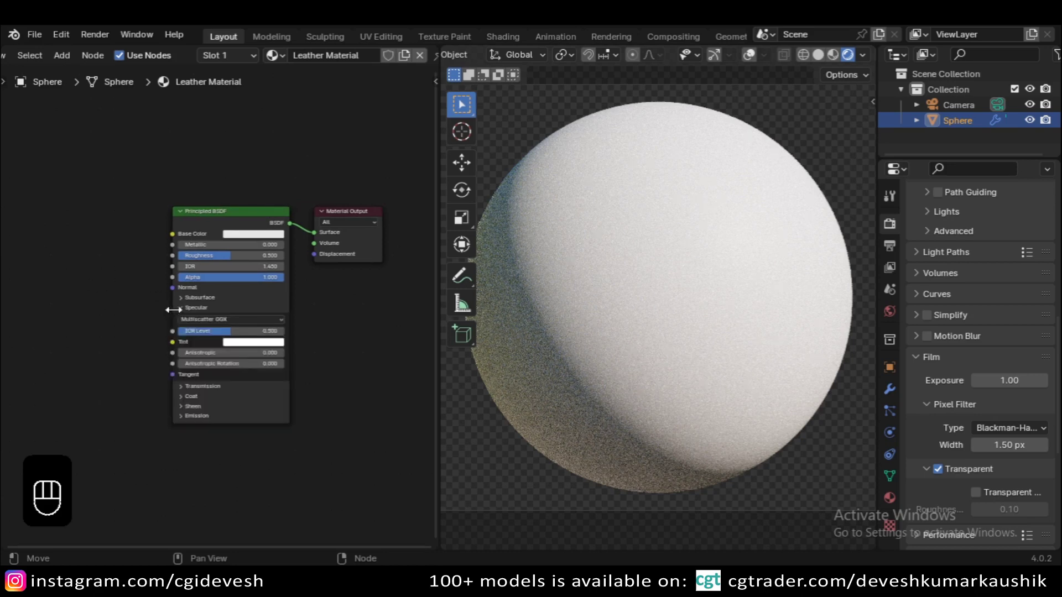
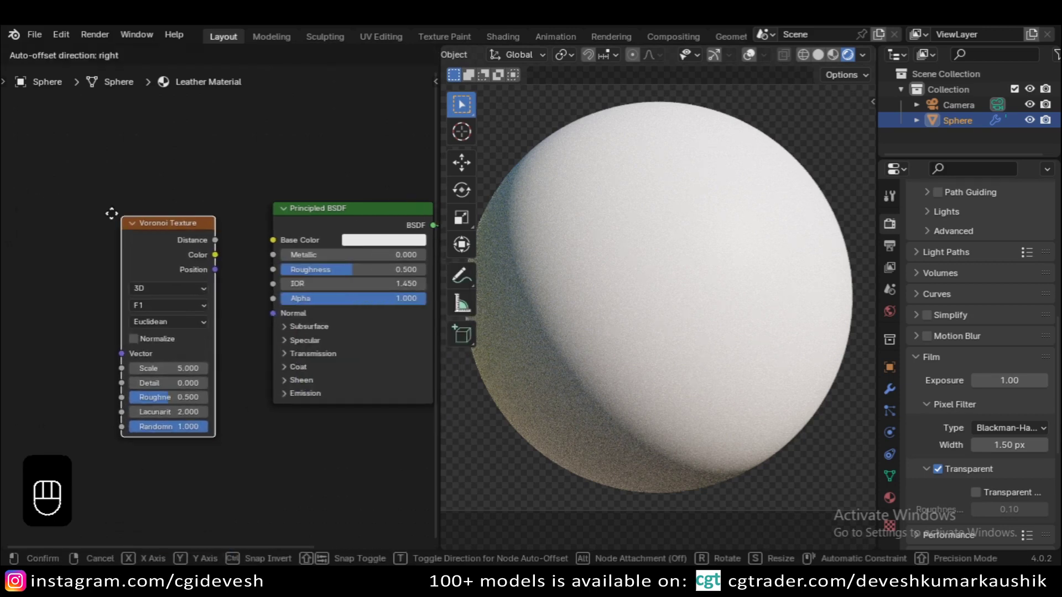
click(129, 237)
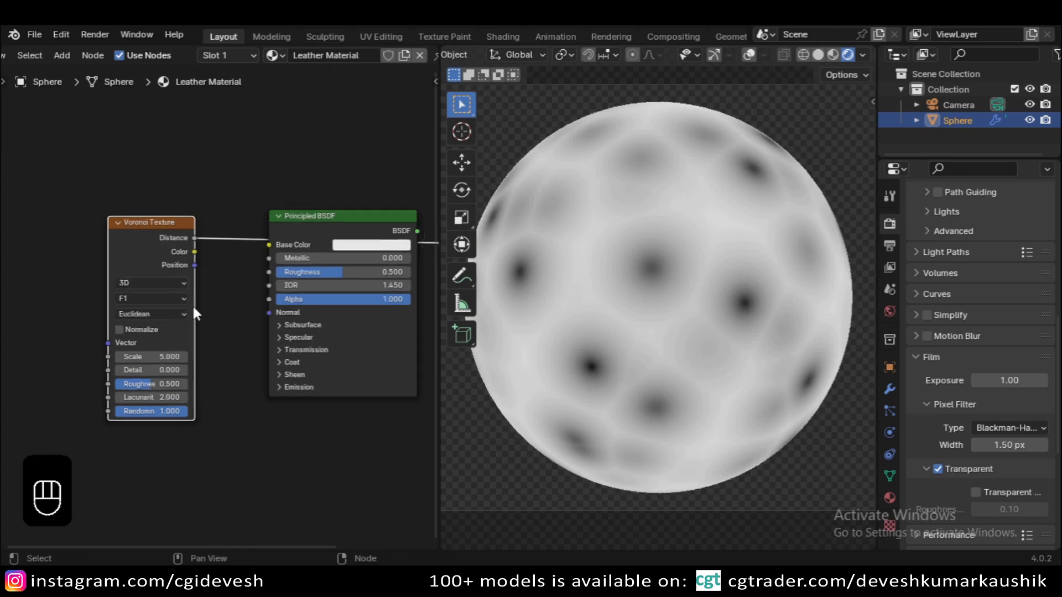
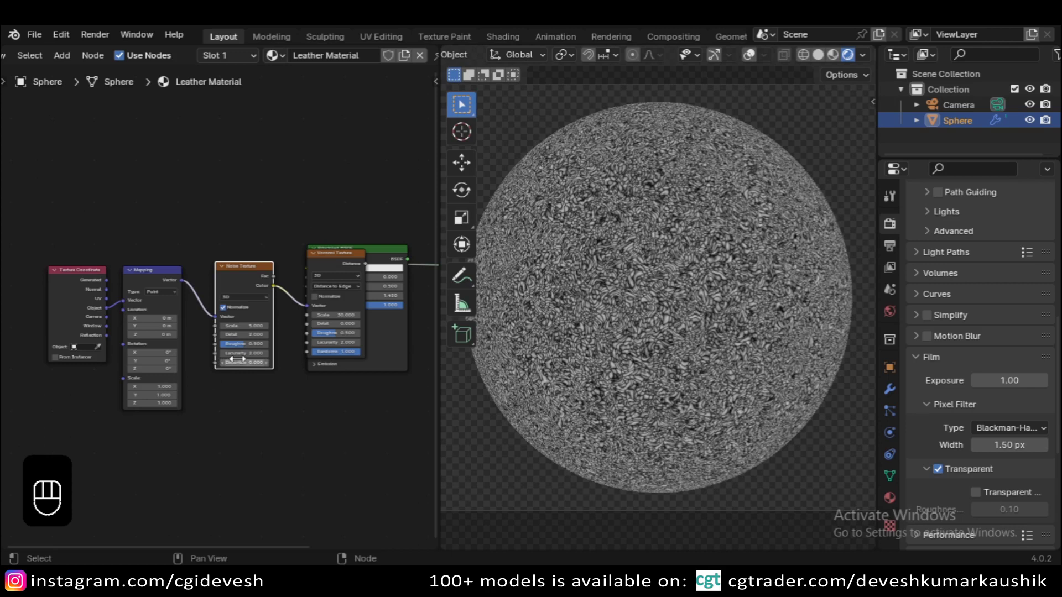
drag(105, 283, 288, 323)
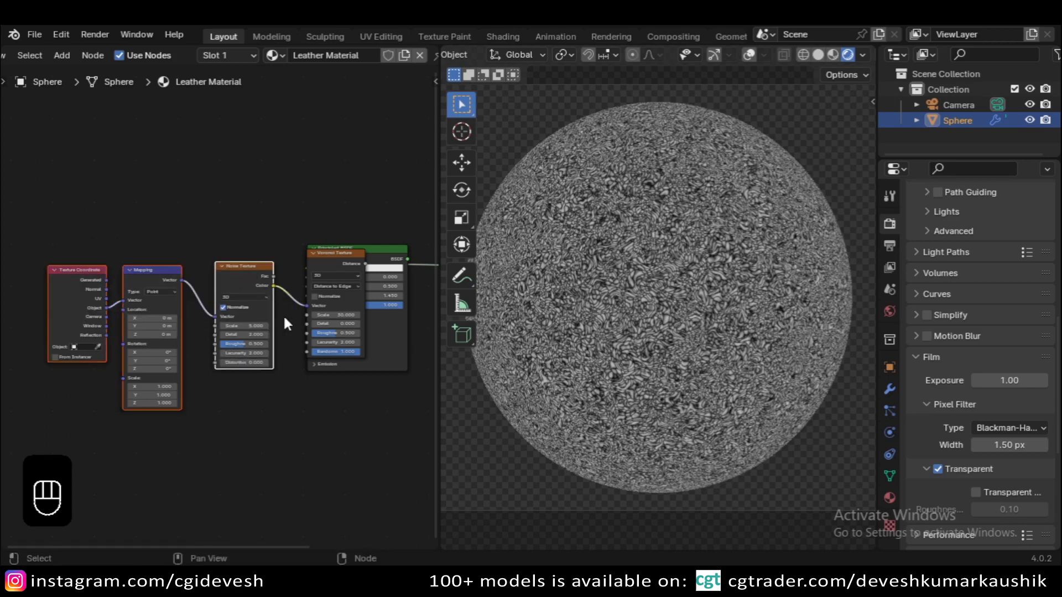
- Rearrange the texture nodes, set Noise Texture Detail to 16, and start adding a Mix node
click(331, 262)
key(g)
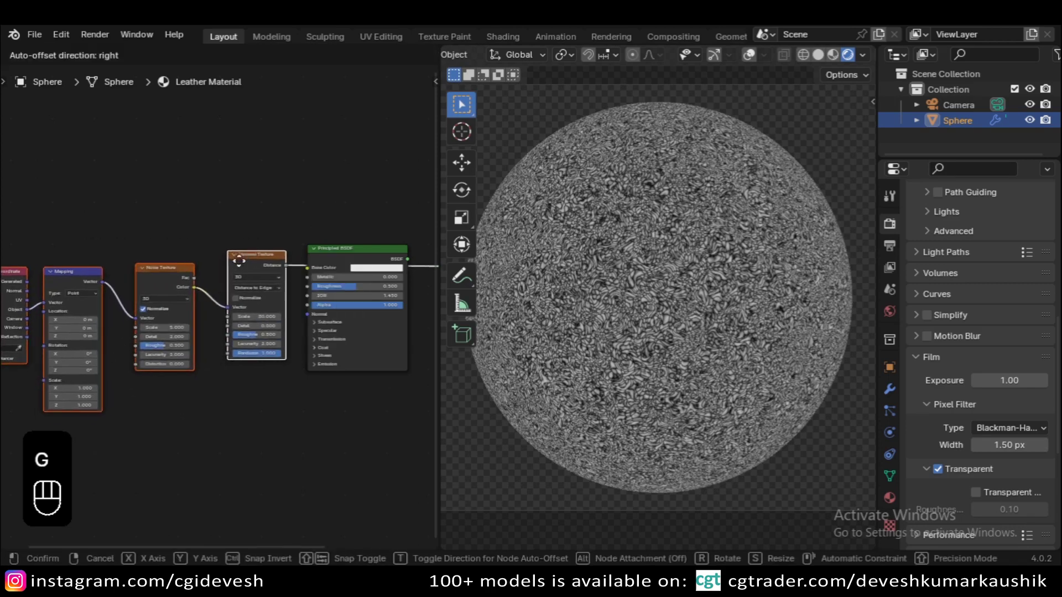
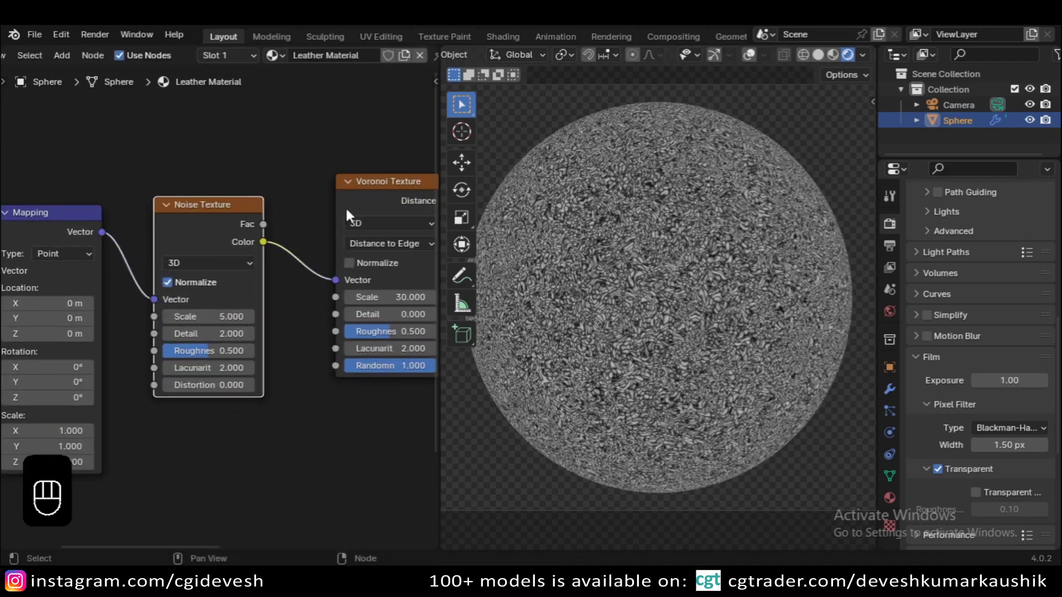
click(360, 205)
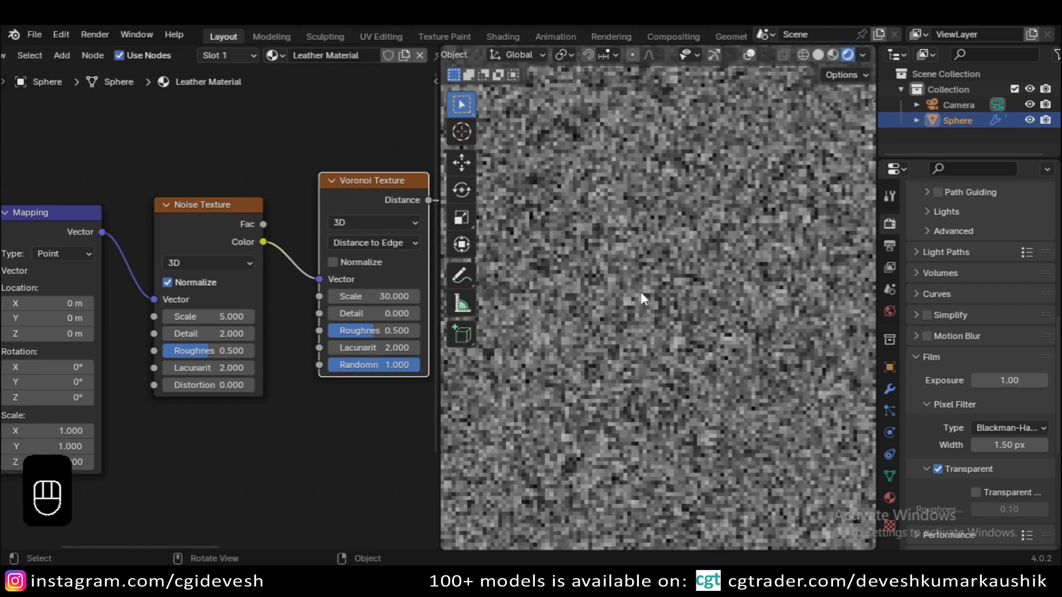
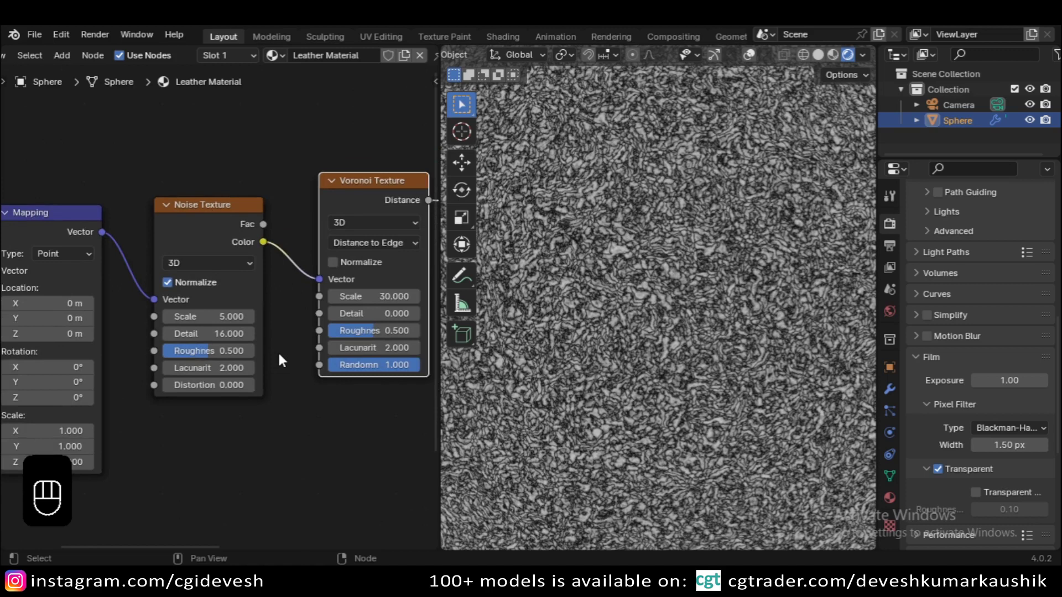
click(280, 392)
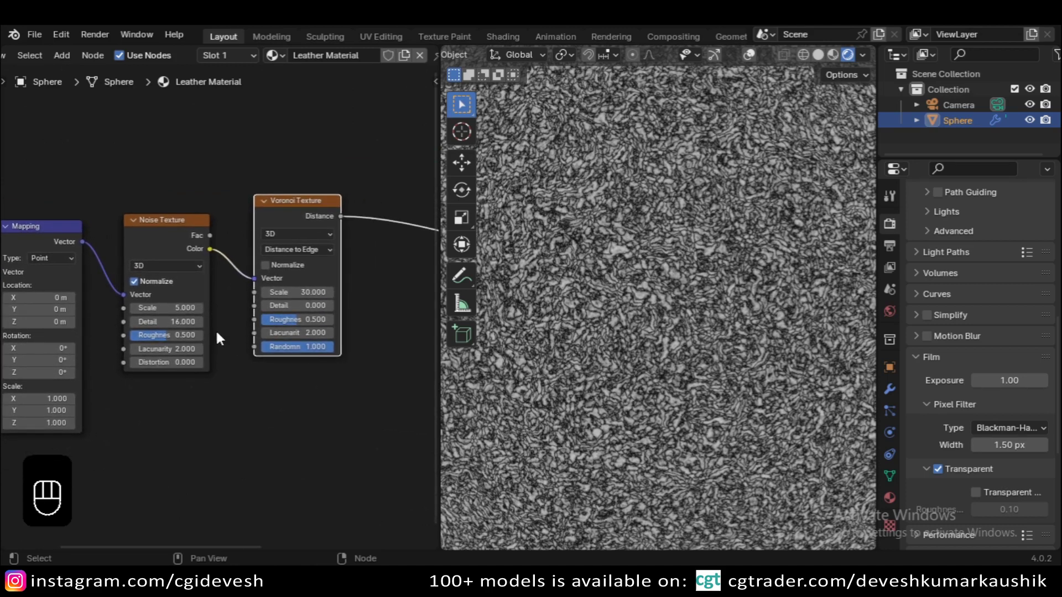
key(shift+a)
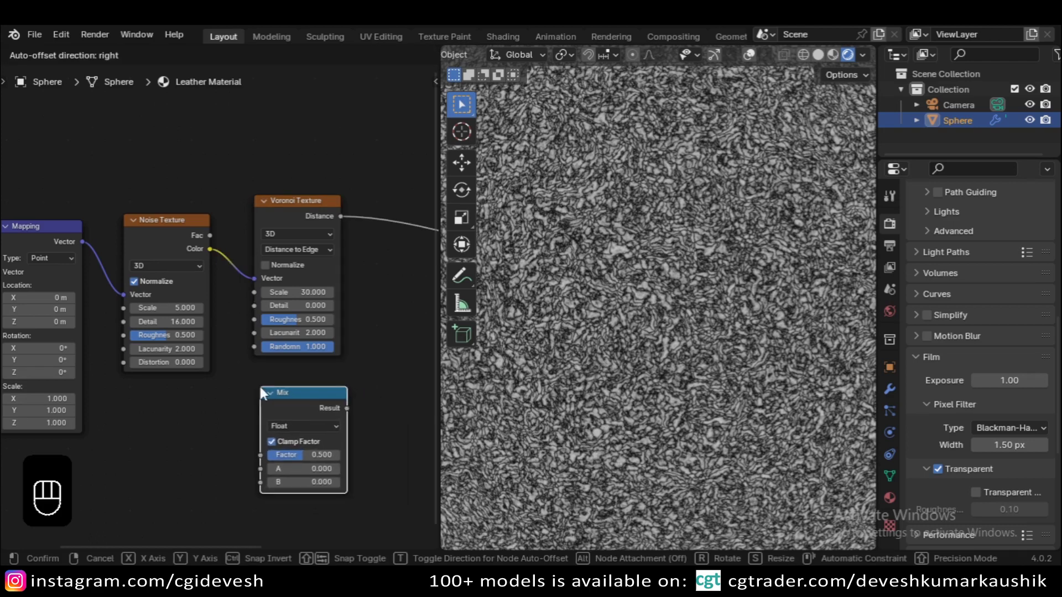
- Insert a Mix node between Noise and Voronoi with Texture Coordinate feeding its B input
key(Delete)
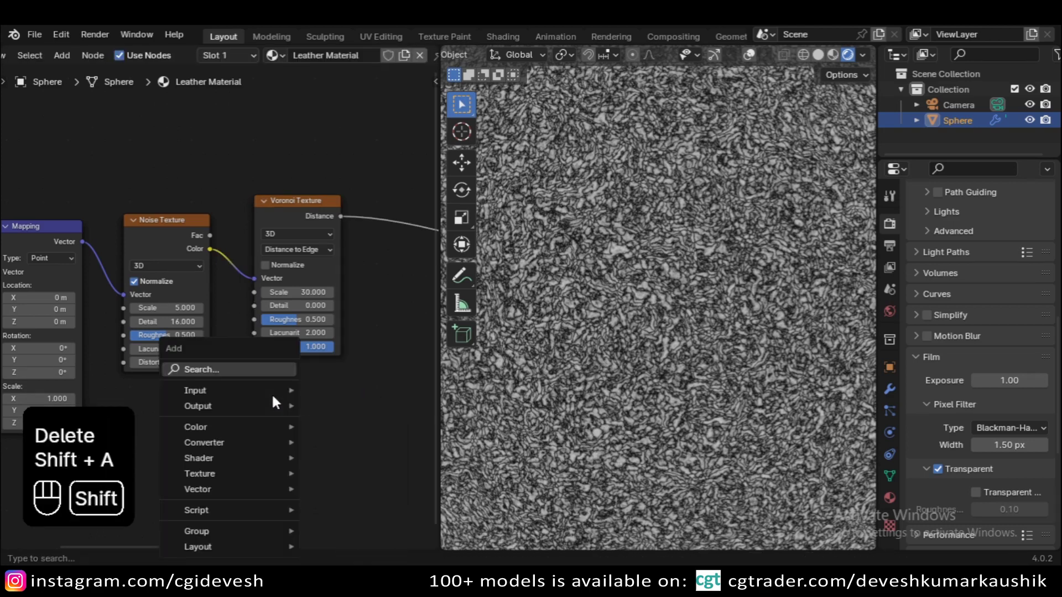
key(shift+a)
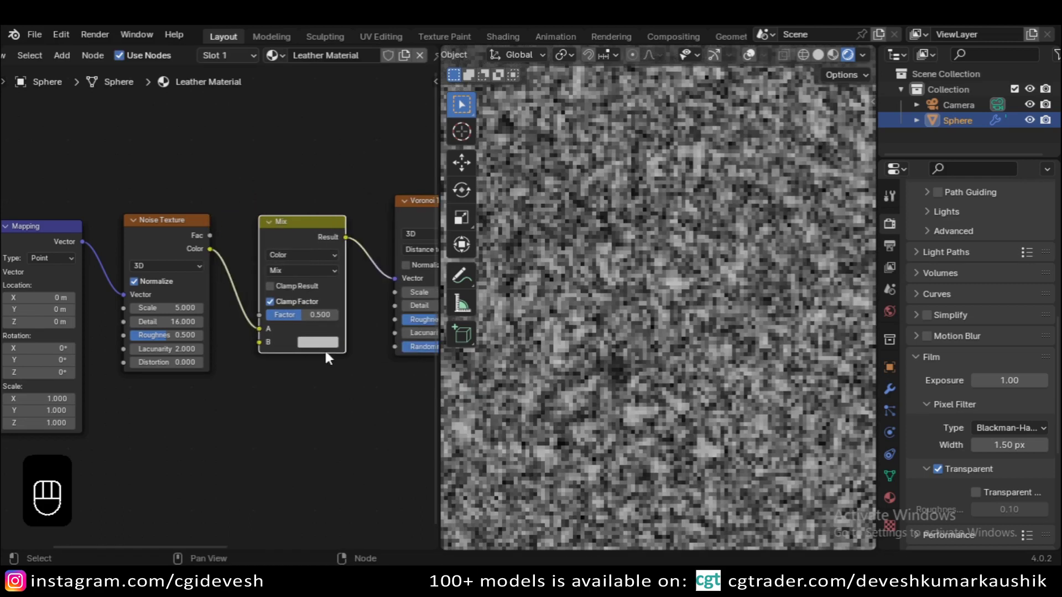
drag(352, 363, 310, 367)
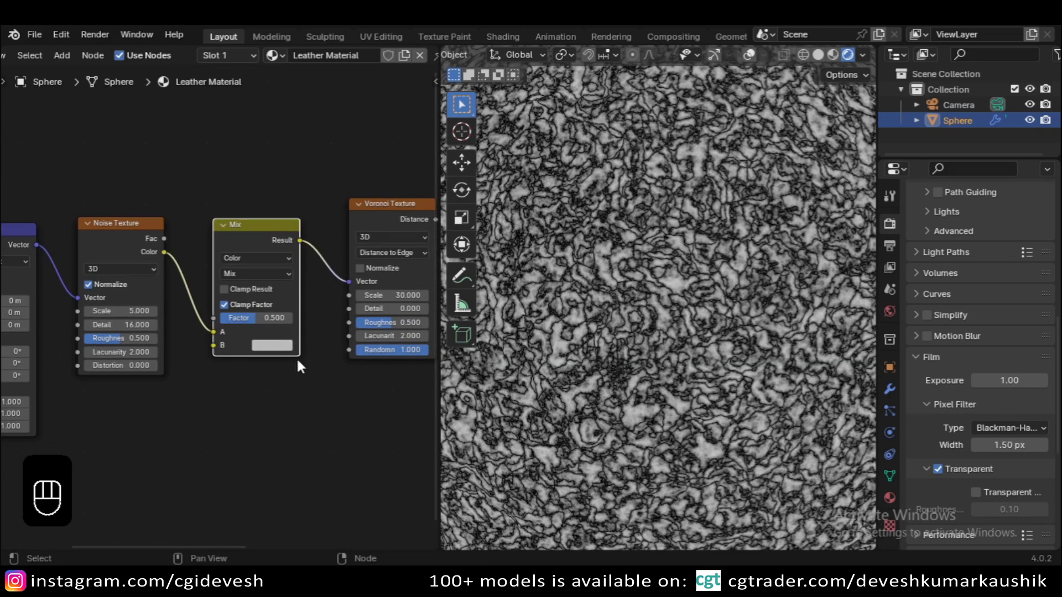
drag(39, 250, 241, 385)
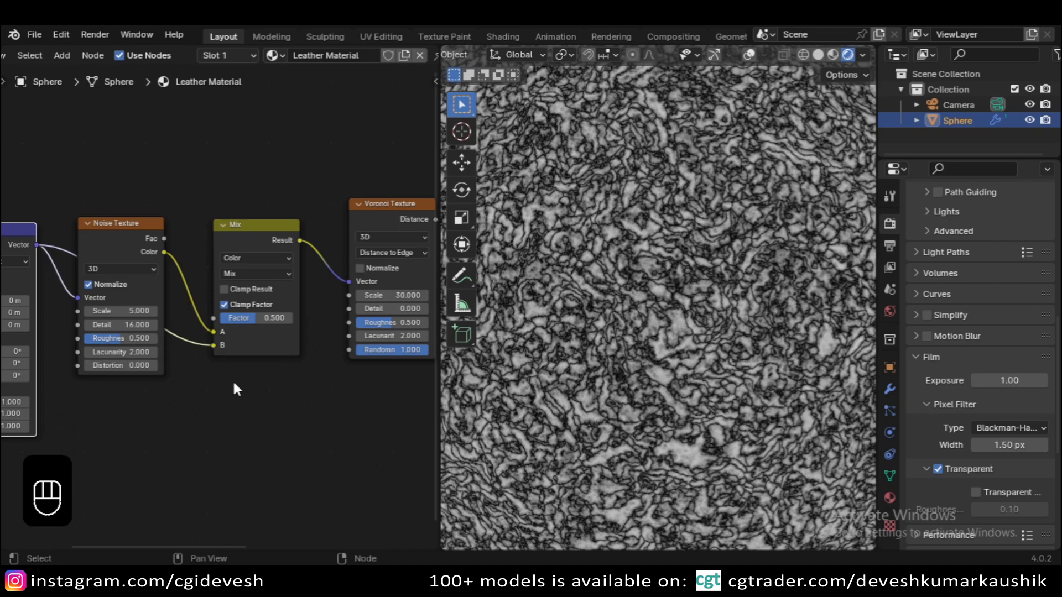
drag(112, 235, 119, 147)
middle_click(284, 336)
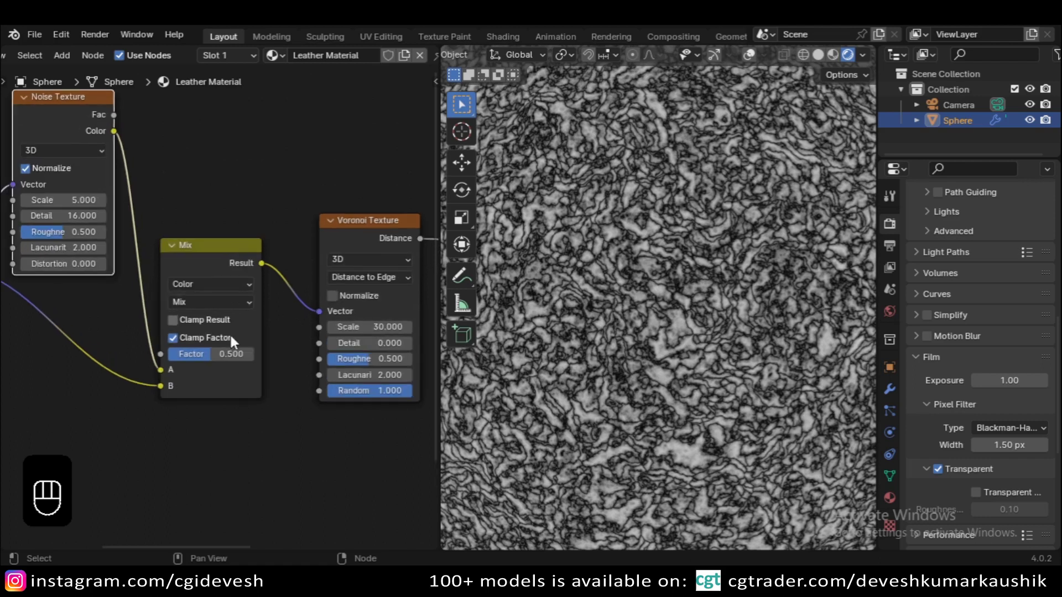
- Set the Mix factor to 0.900 so the Voronoi cells grow larger
drag(217, 363, 175, 361)
click(174, 362)
drag(218, 365, 215, 363)
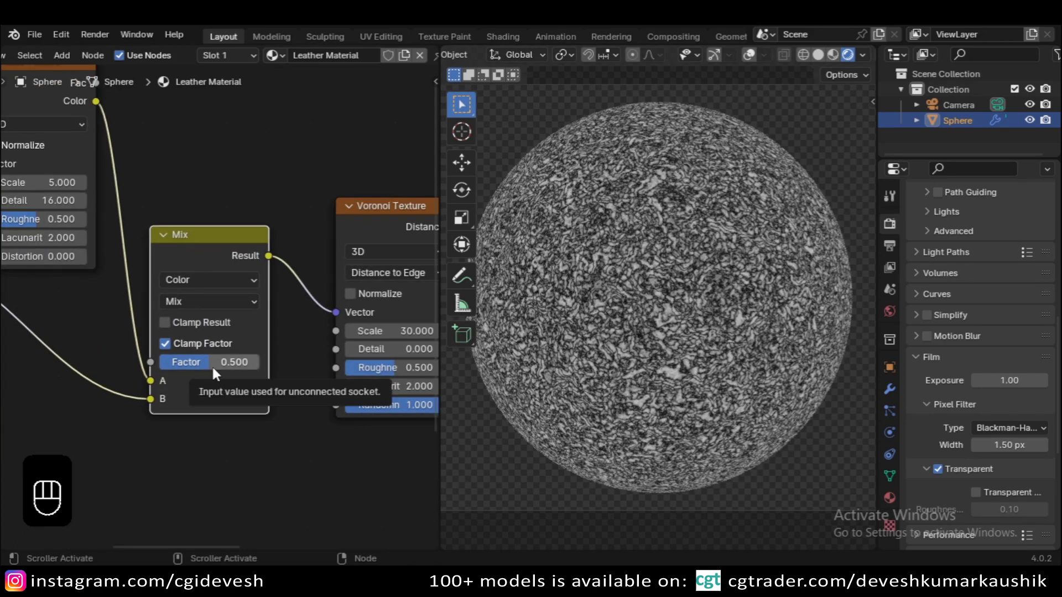
drag(220, 375, 649, 386)
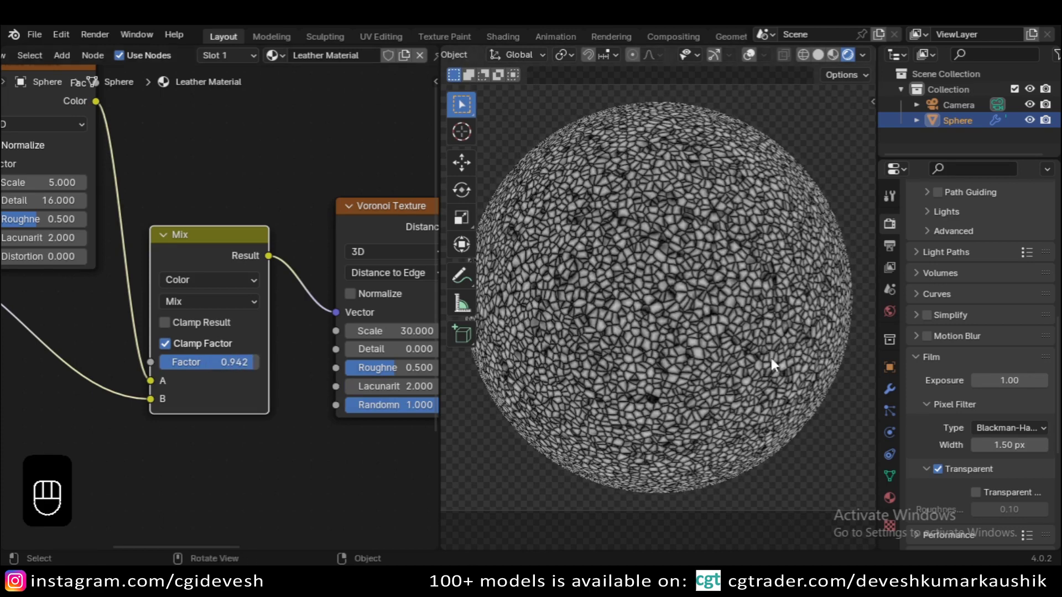
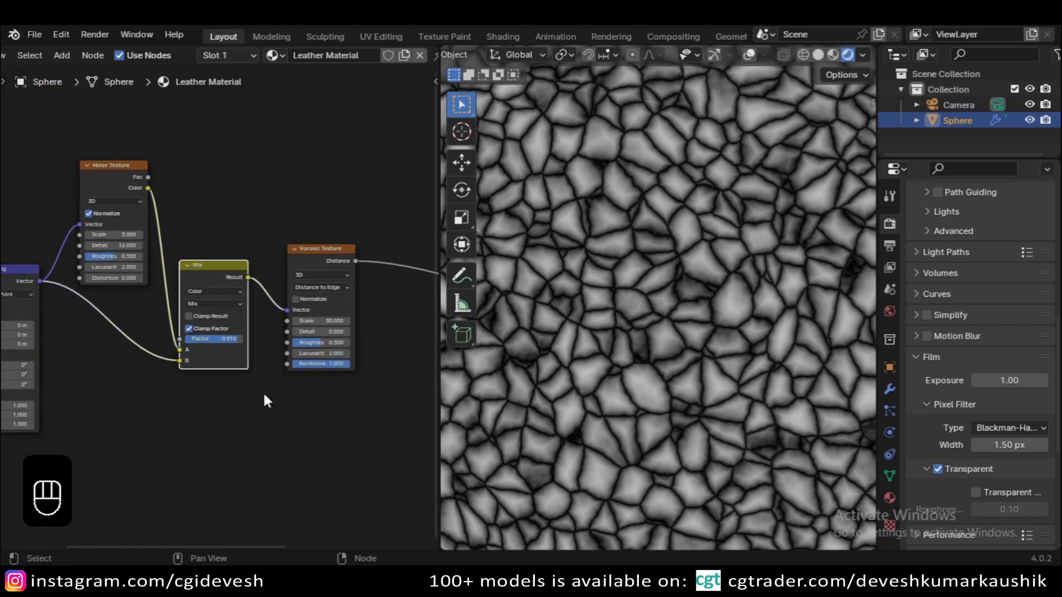
click(235, 361)
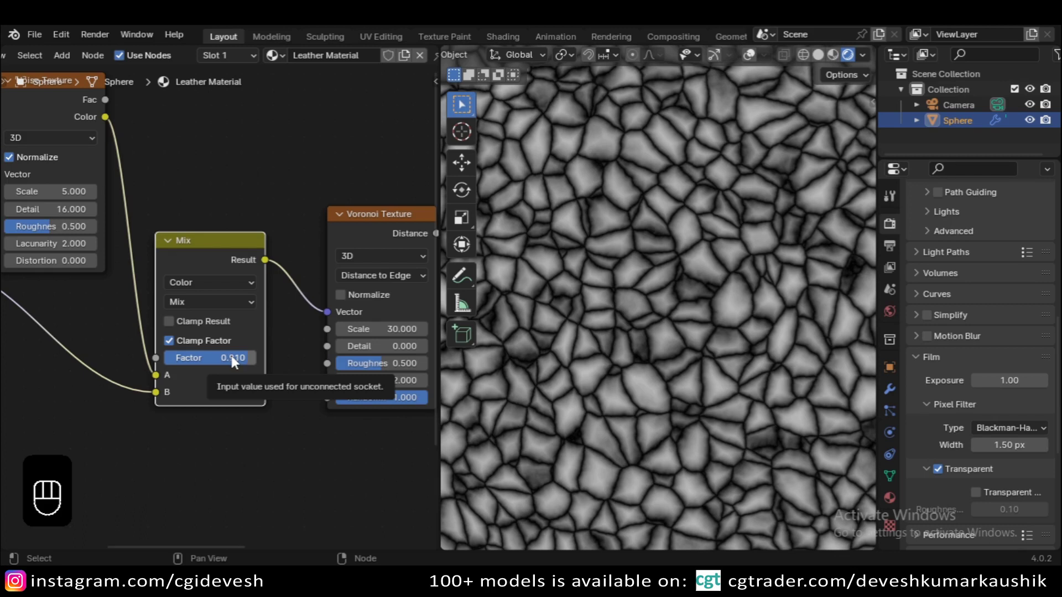
drag(237, 368, 240, 365)
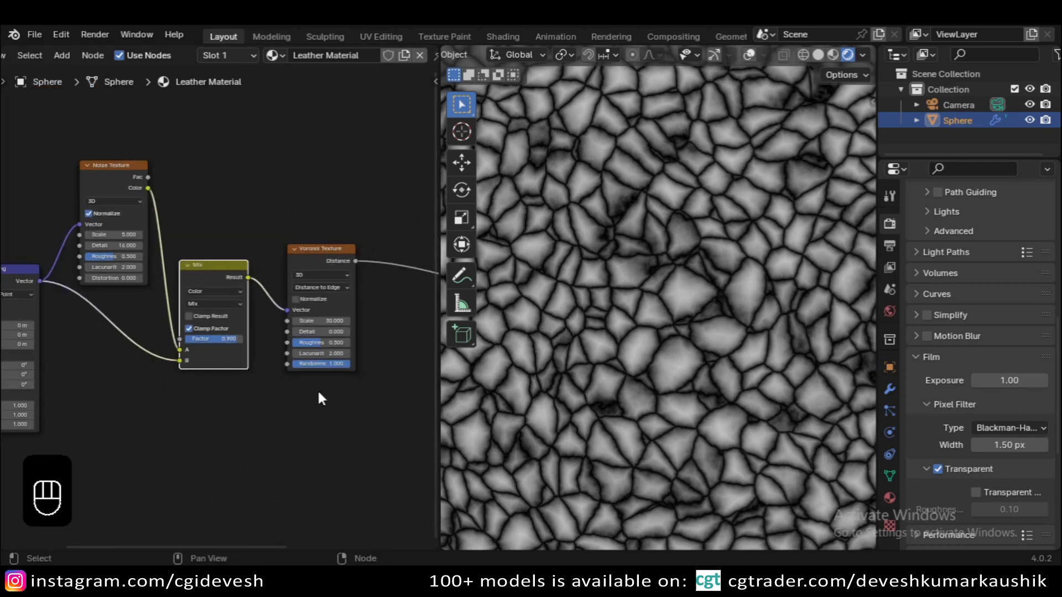
middle_click(305, 388)
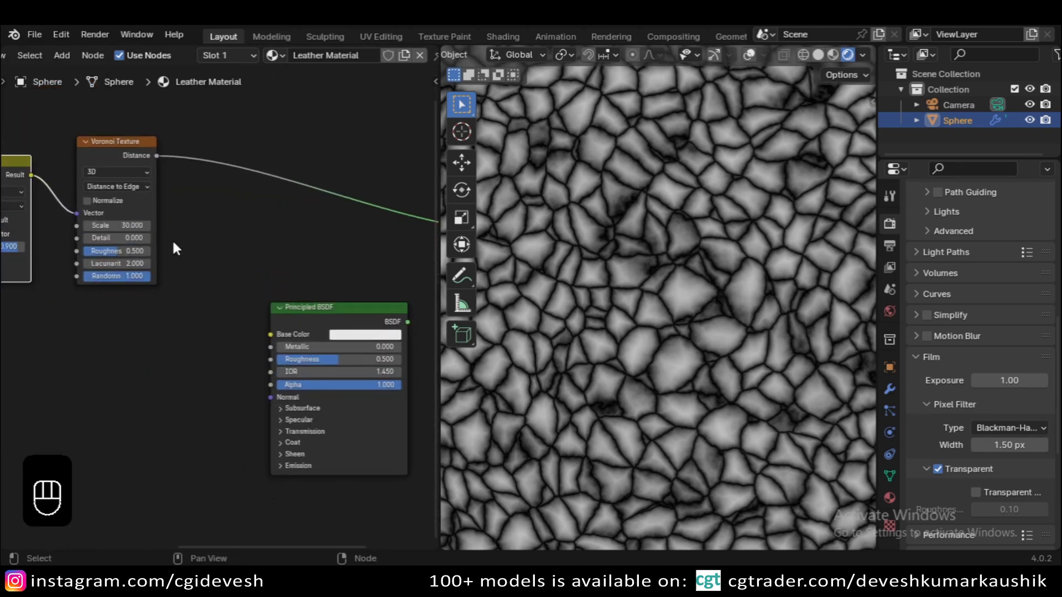
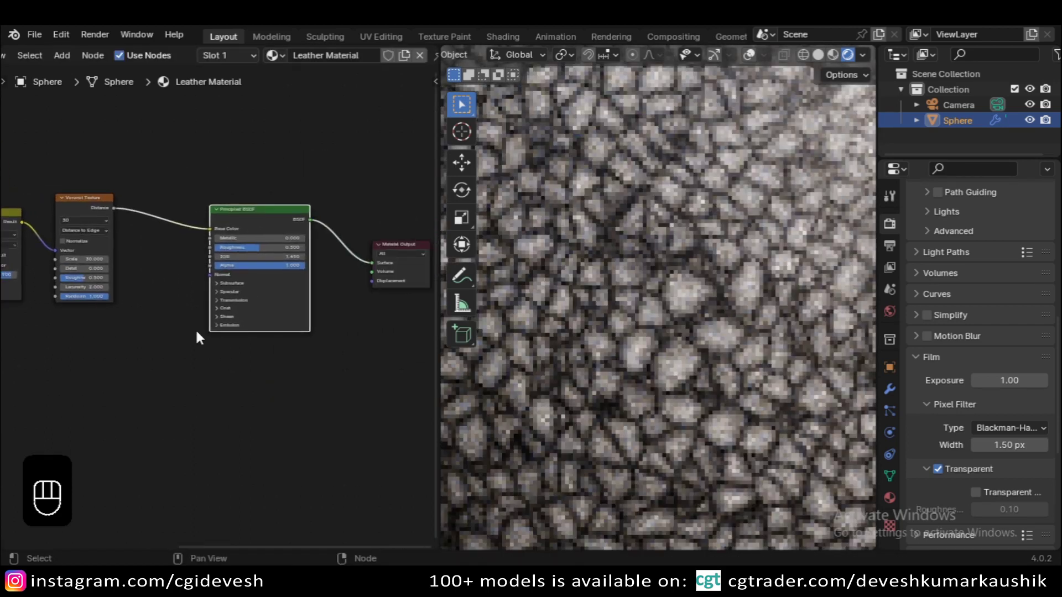
- Add a Bump node taking Voronoi Distance as Height into the BSDF Normal, leaving Base Color white
drag(97, 197, 216, 272)
click(273, 203)
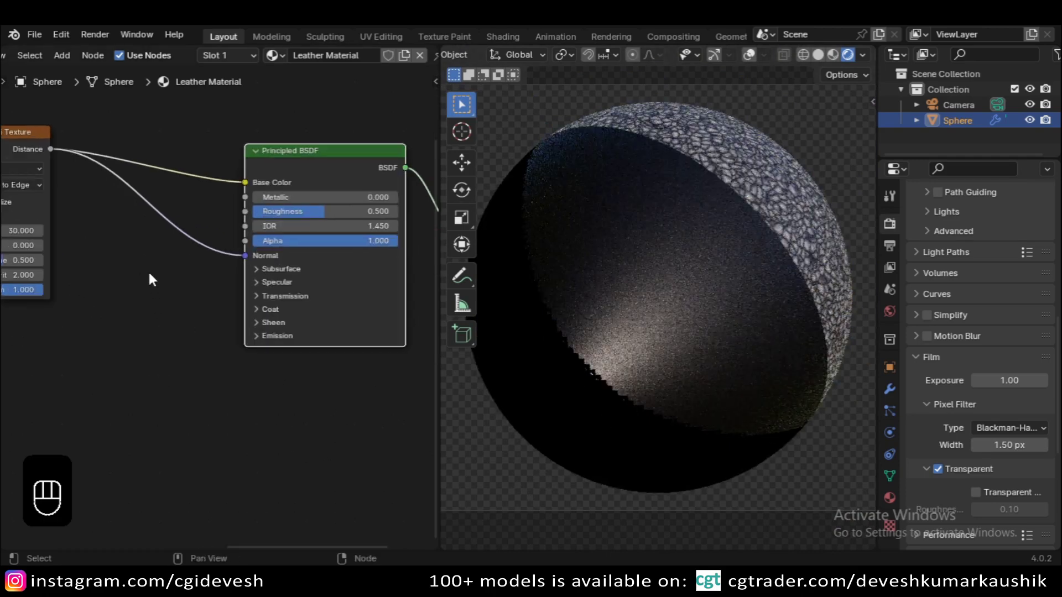
click(152, 279)
key(shift+a)
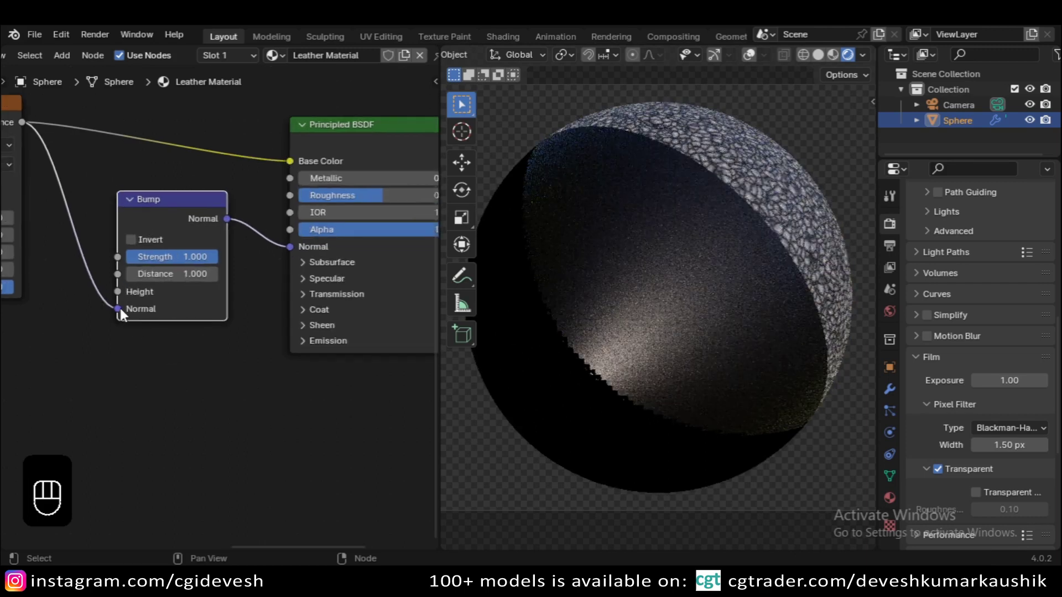
click(125, 315)
drag(127, 295, 136, 353)
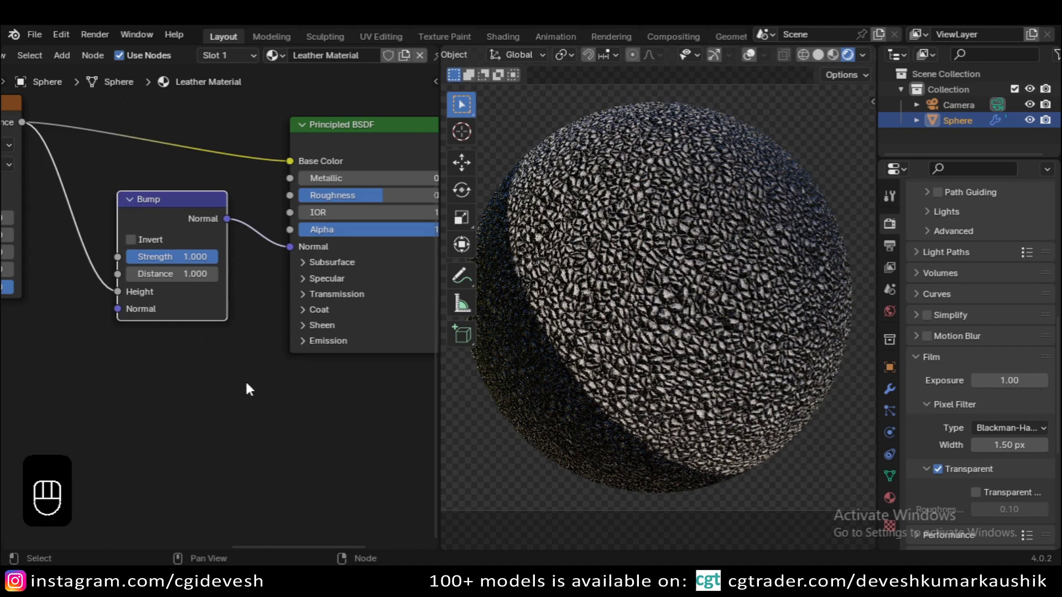
middle_click(250, 355)
click(196, 264)
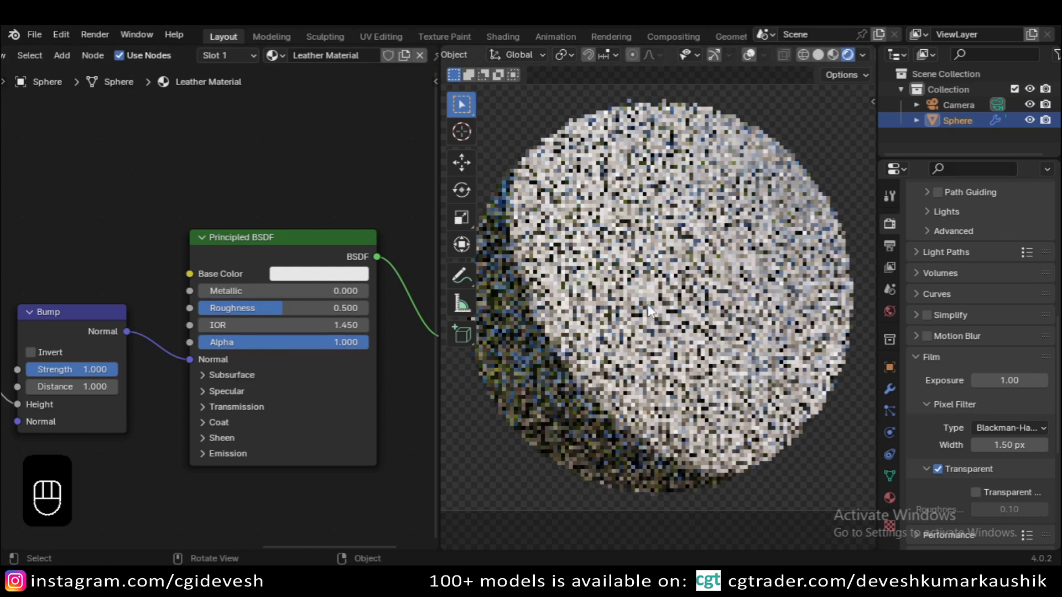
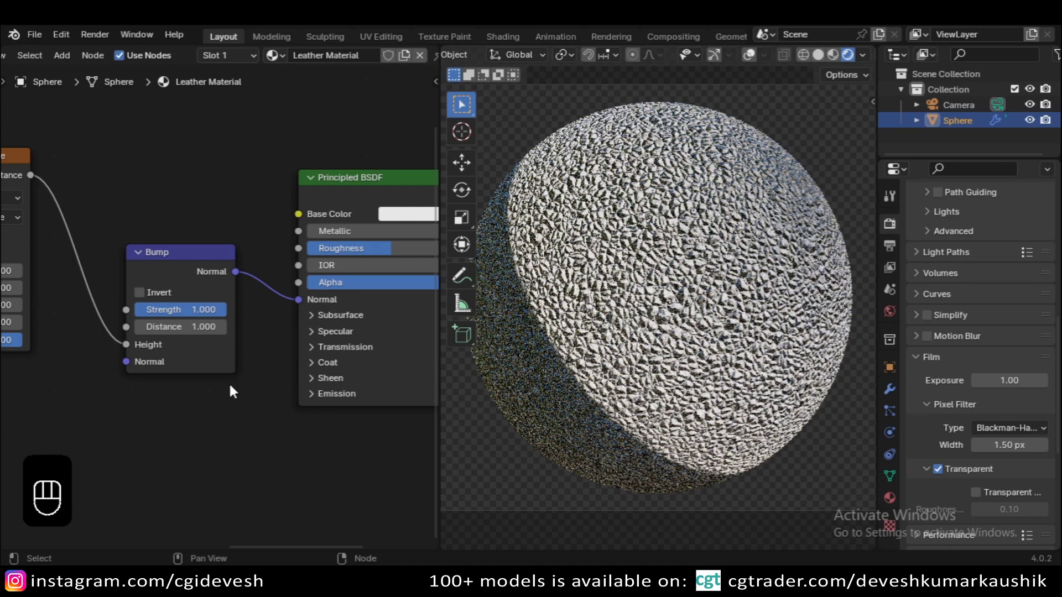
- Start adding a Color Ramp node between Voronoi Distance and Bump Height
click(186, 284)
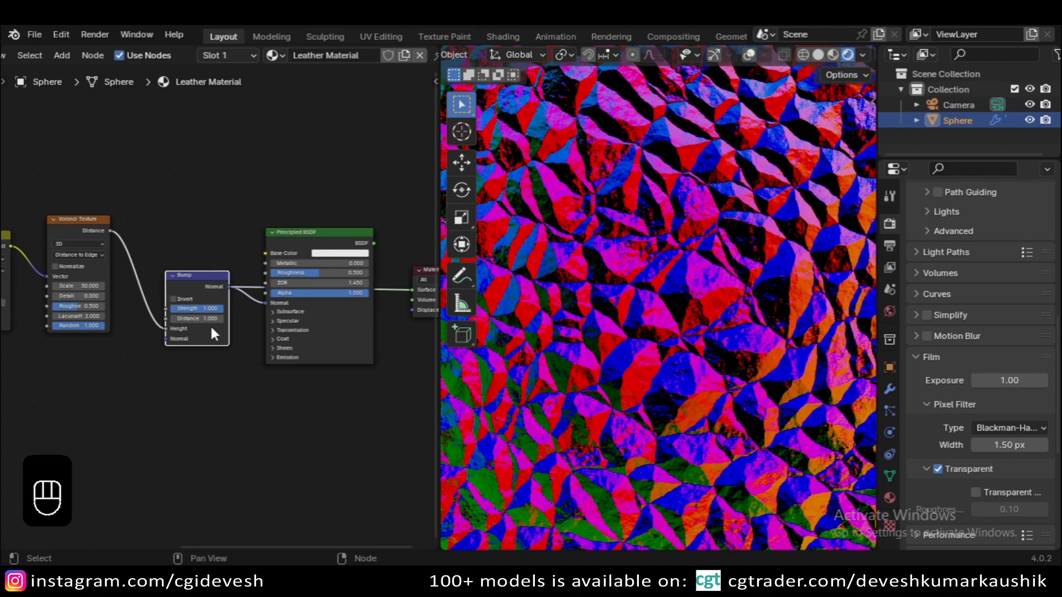
click(185, 390)
key(shift+a)
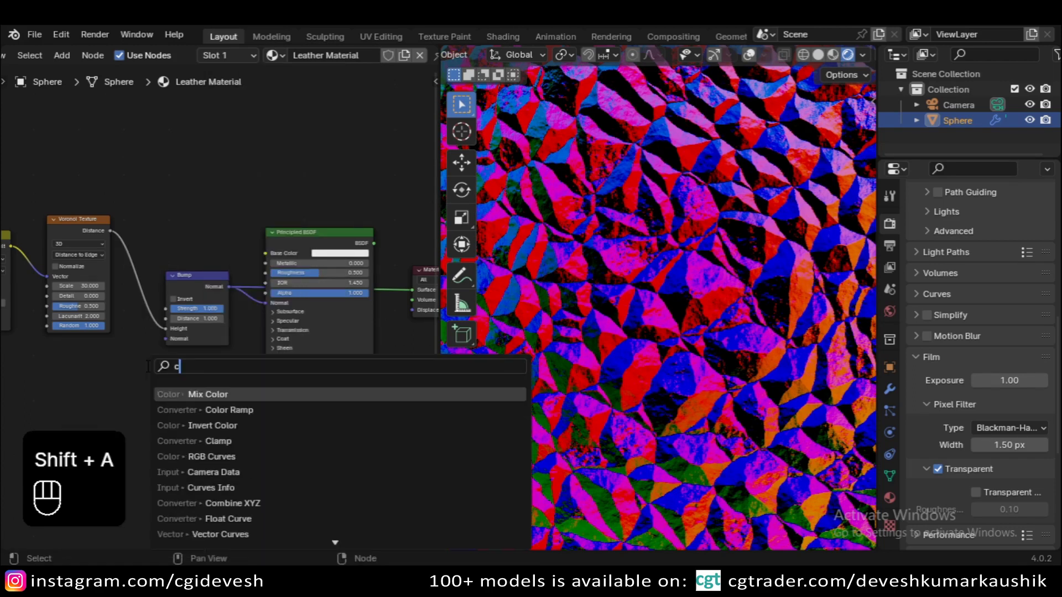
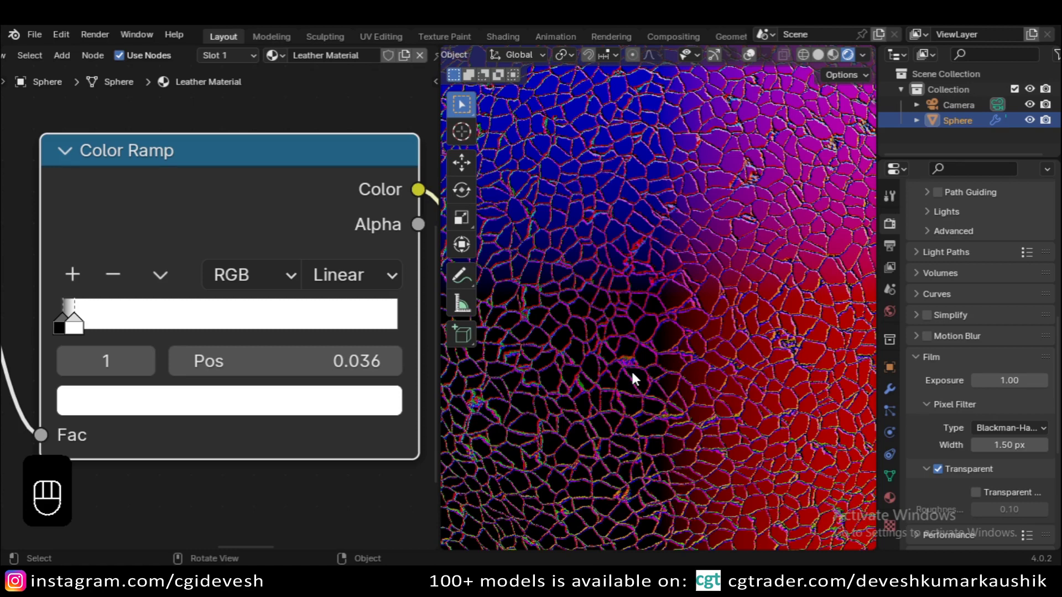
- Reconnect the Principled BSDF to Material Output so the white sphere shows its thin bumped cracks
click(233, 267)
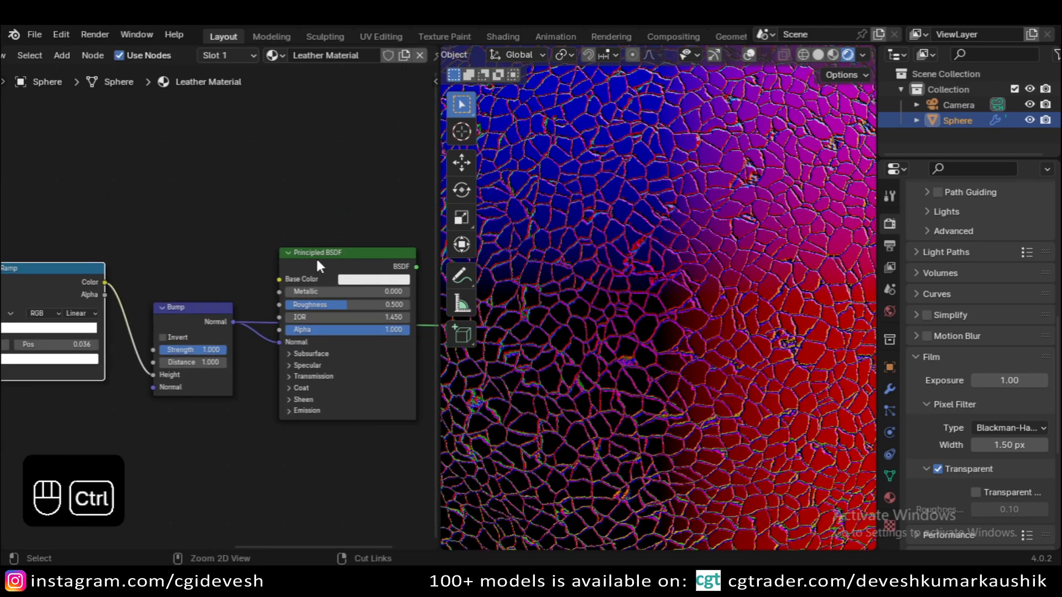
click(322, 265)
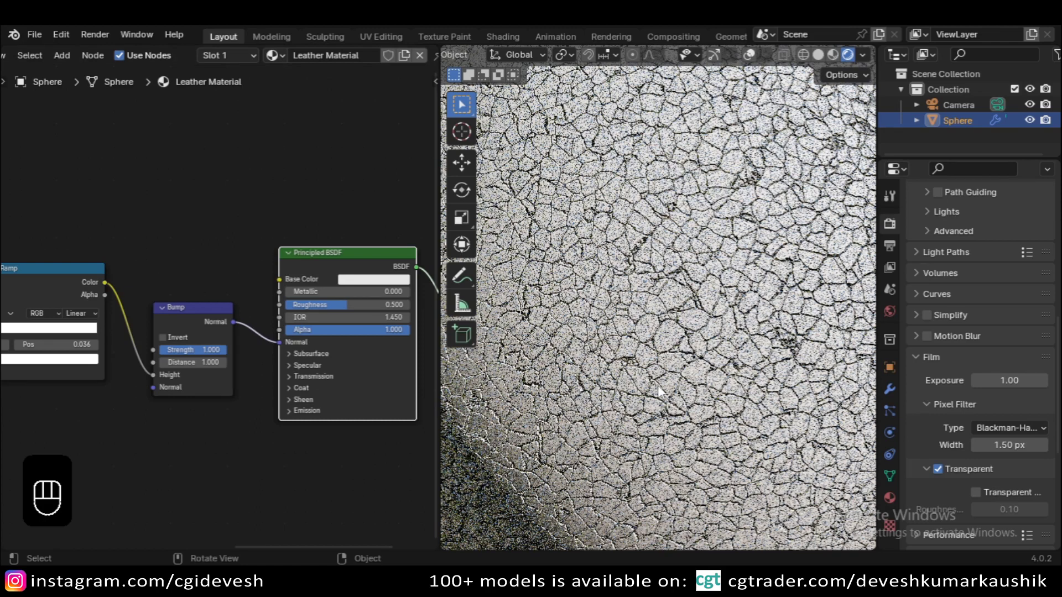
click(631, 378)
right_click(631, 377)
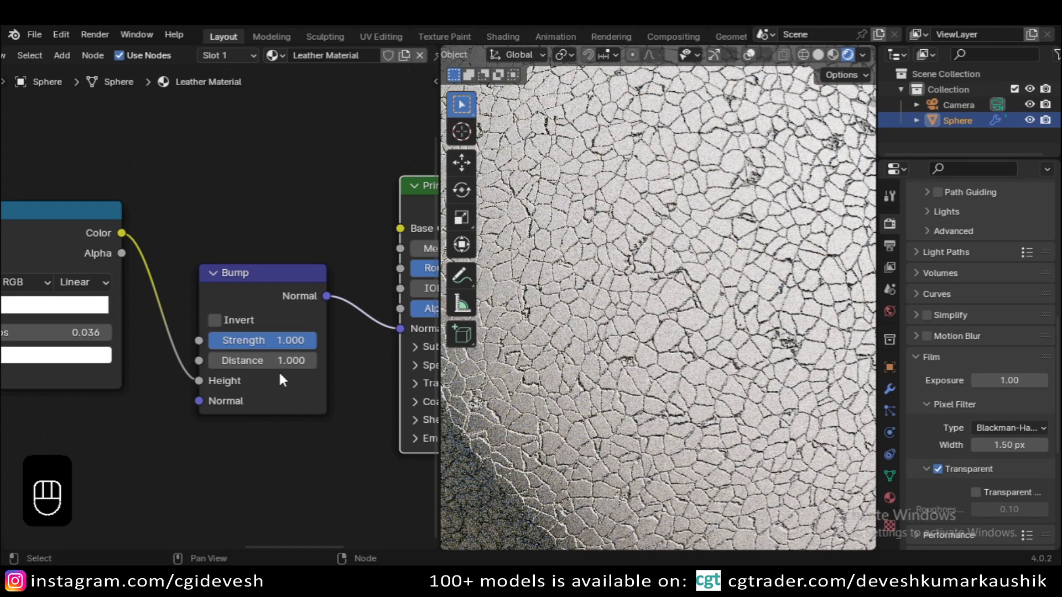
click(771, 414)
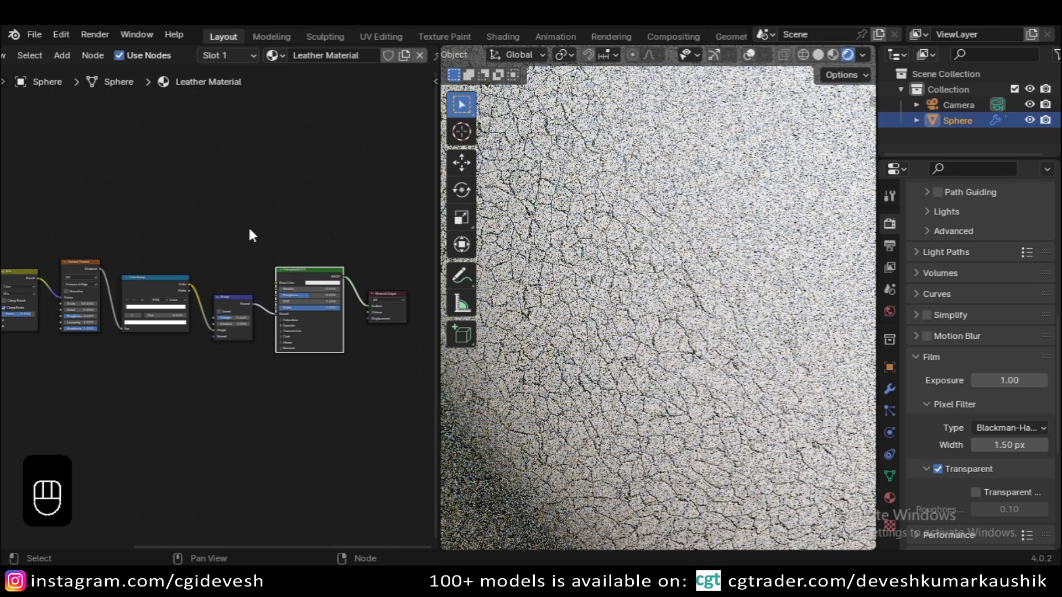
- Duplicate the Noise Texture with Shift+D and place the copy above the node tree
click(120, 349)
right_click(120, 349)
drag(129, 334, 207, 268)
key(shift+d)
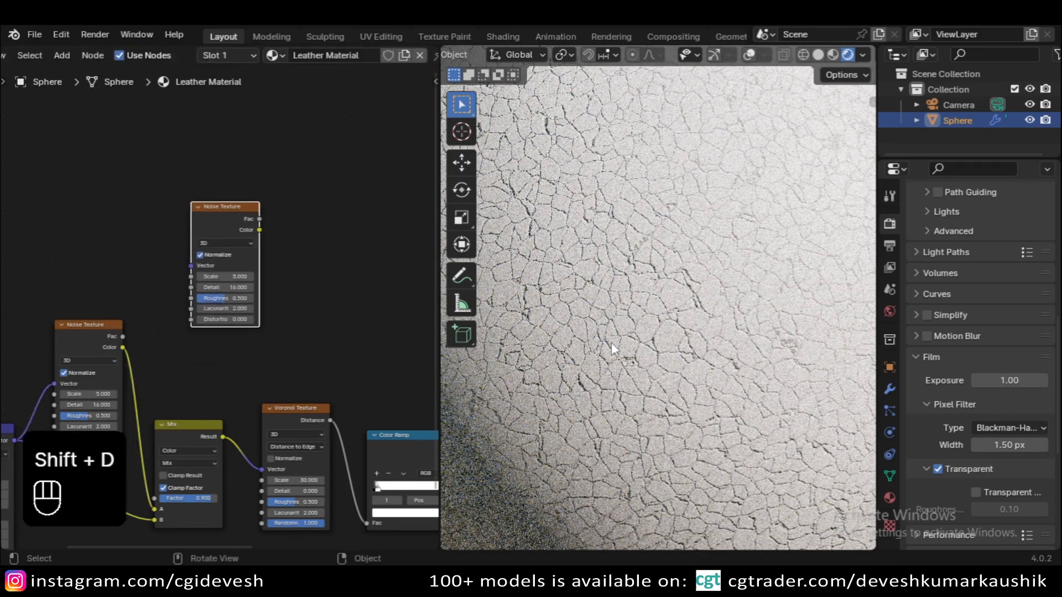
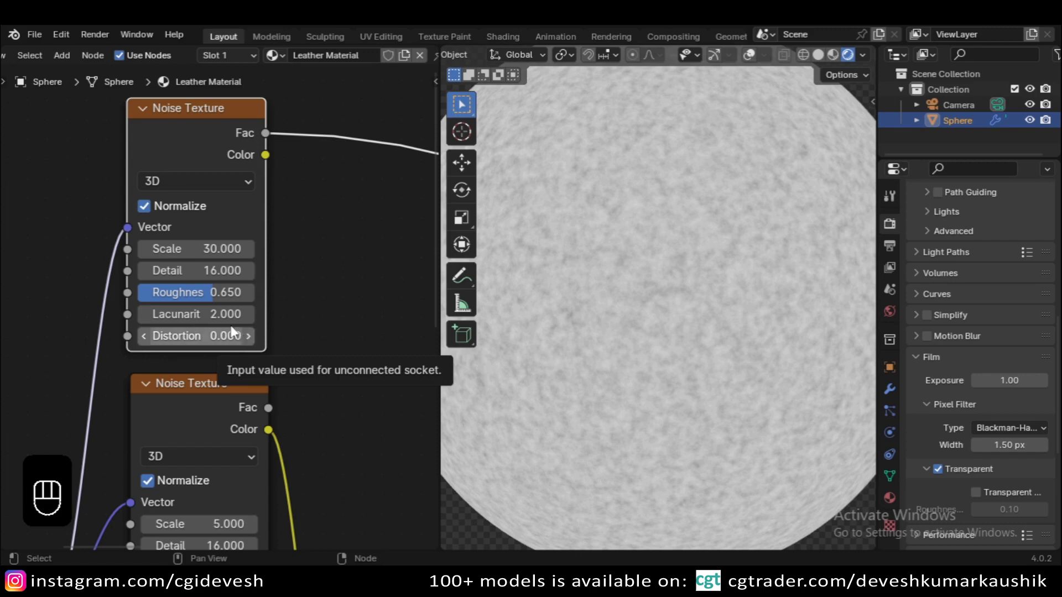
- Give the new noise scale 30, roughness 0.65, distortion 0.3 and drive Base Color with its Fac
click(254, 339)
click(254, 339)
click(253, 339)
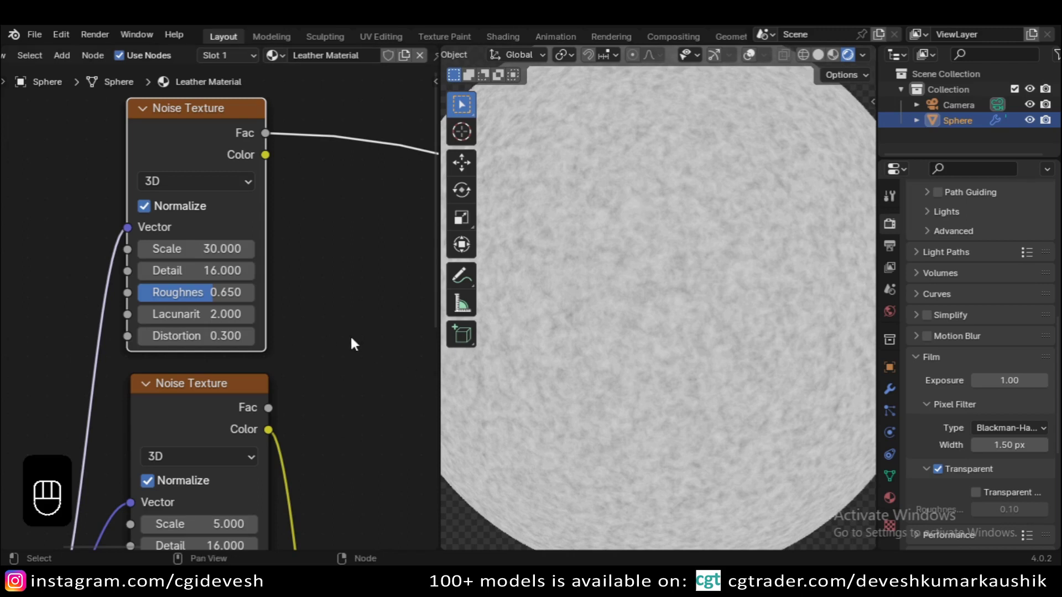
middle_click(330, 331)
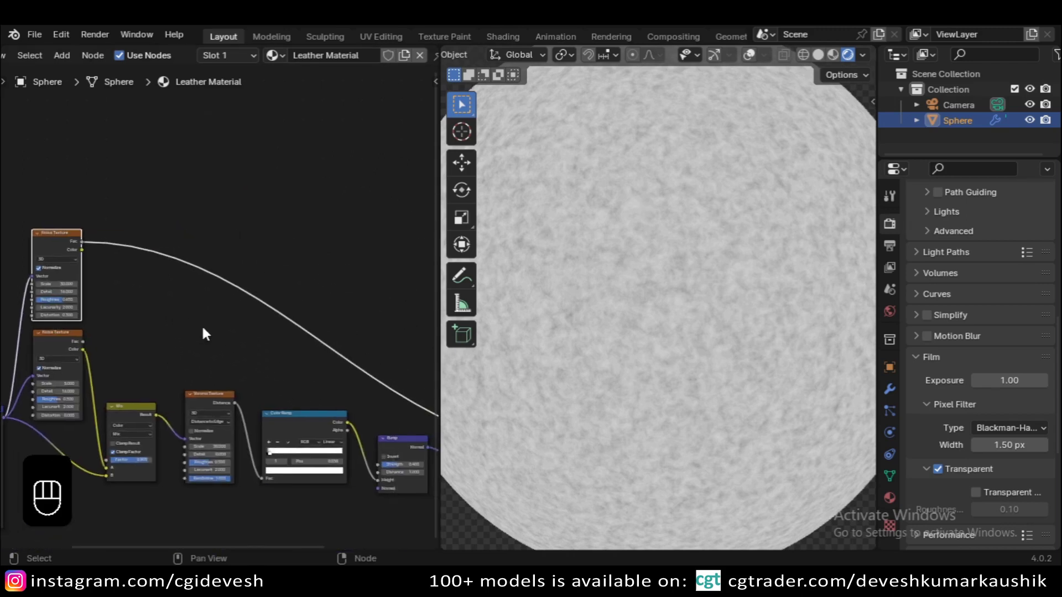
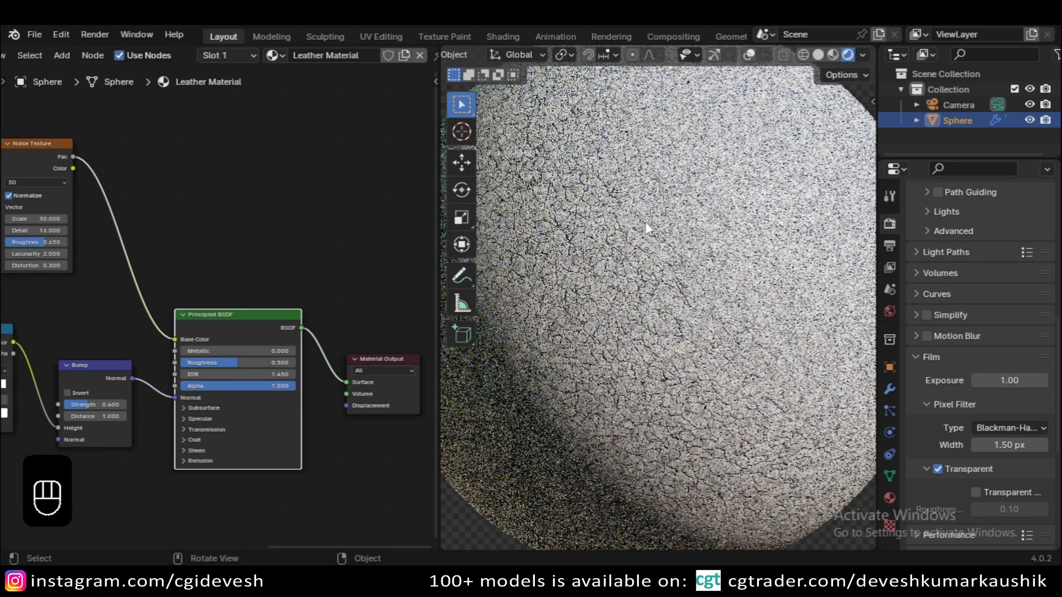
- Insert a Color Ramp between the second noise and Base Color with its black stop at 0.209
middle_click(147, 277)
key(shift+a)
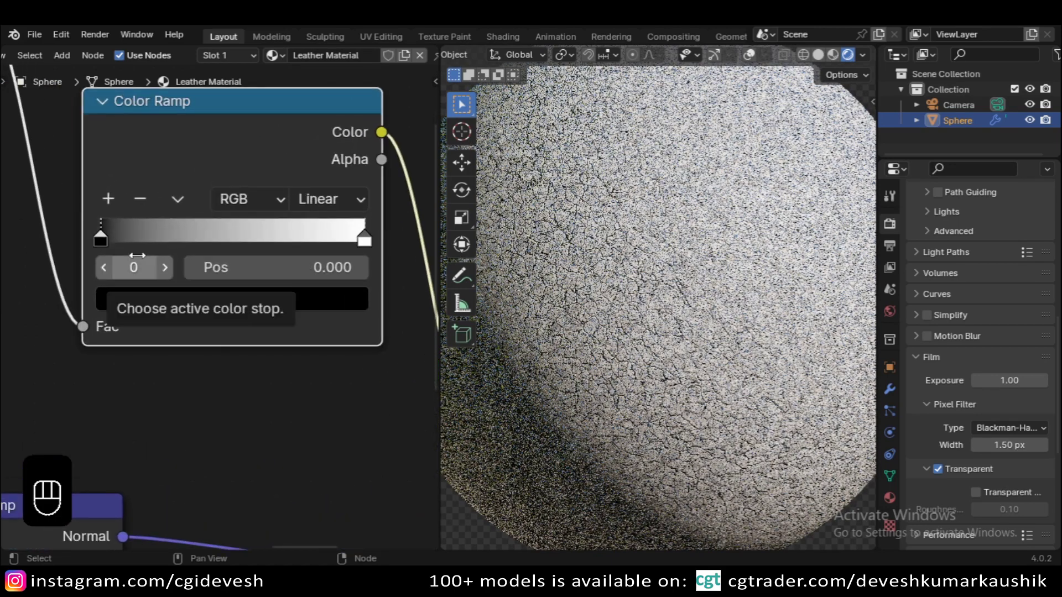
drag(103, 239, 158, 243)
click(160, 248)
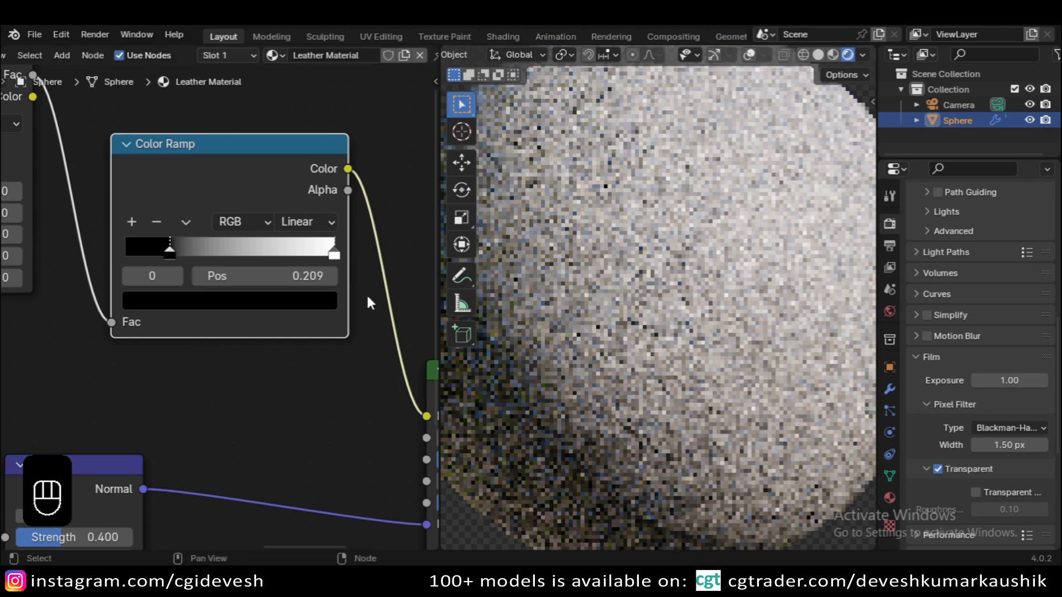
- Turn the ramp's black end light brown and pull the white stop inward toward the middle
middle_click(262, 348)
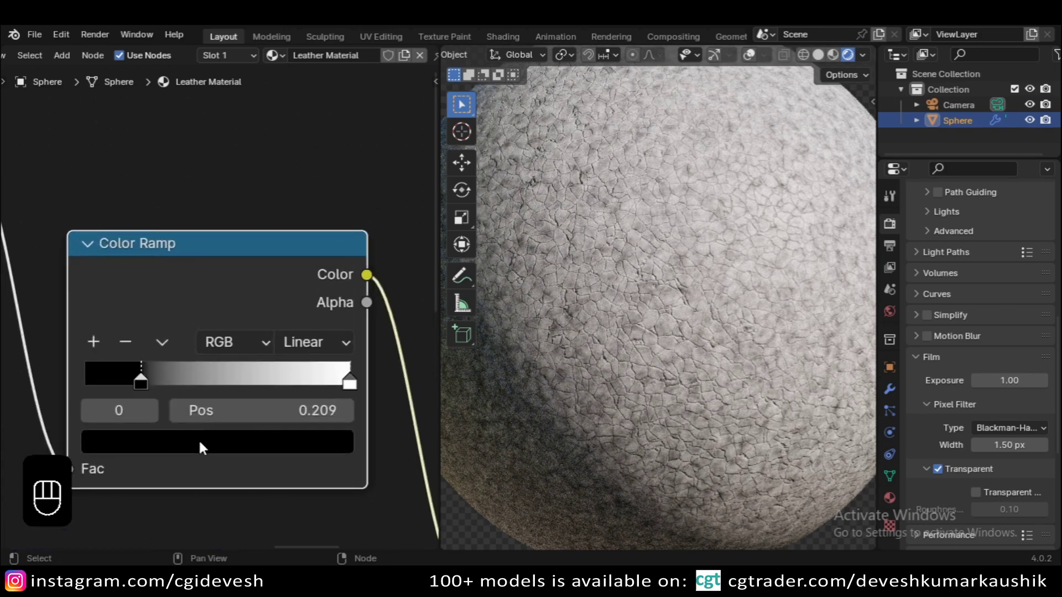
click(207, 449)
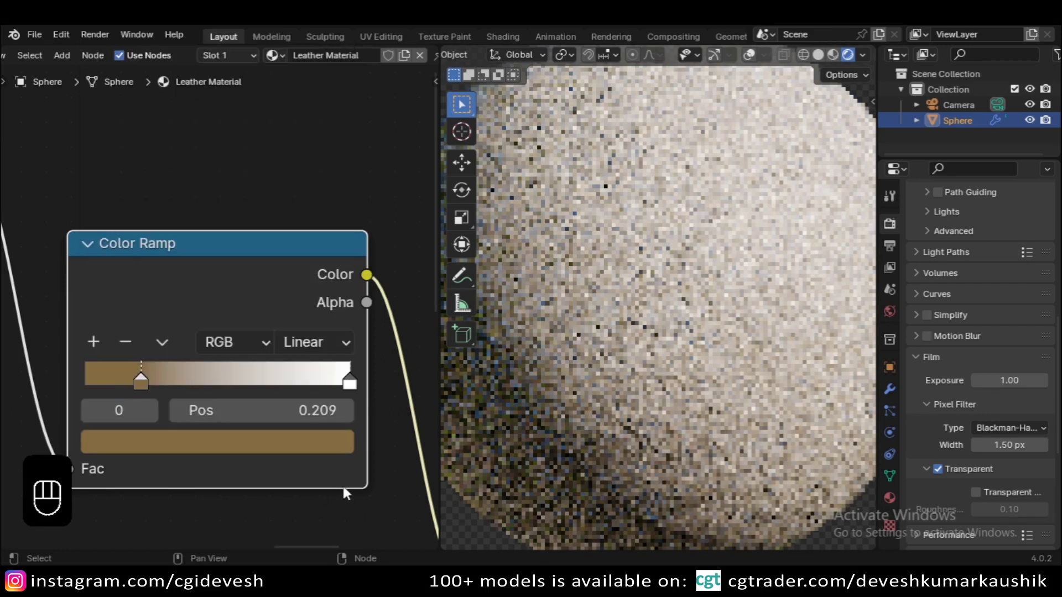
drag(218, 448, 624, 380)
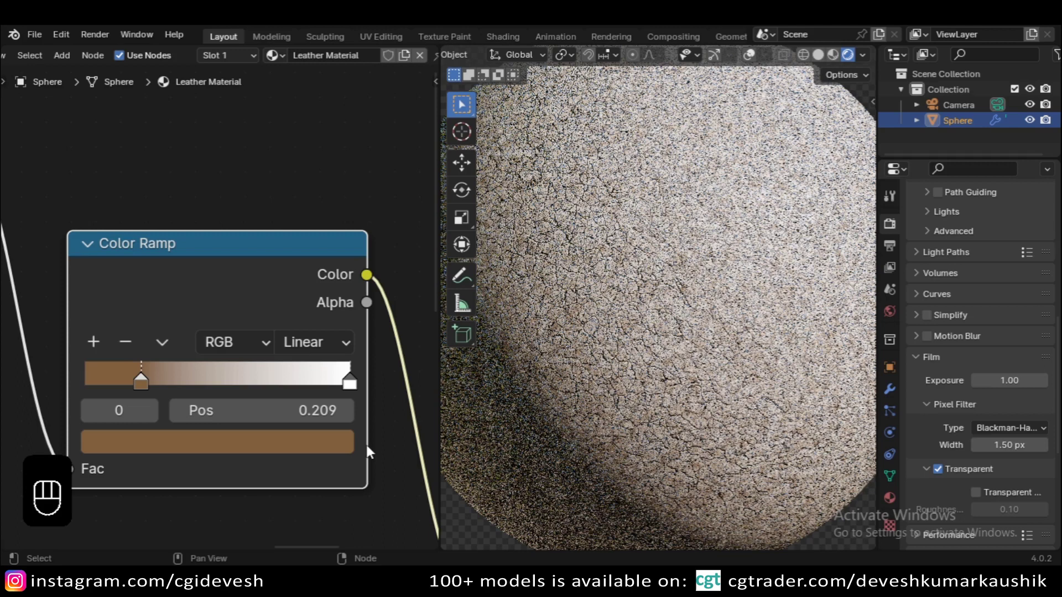
click(243, 449)
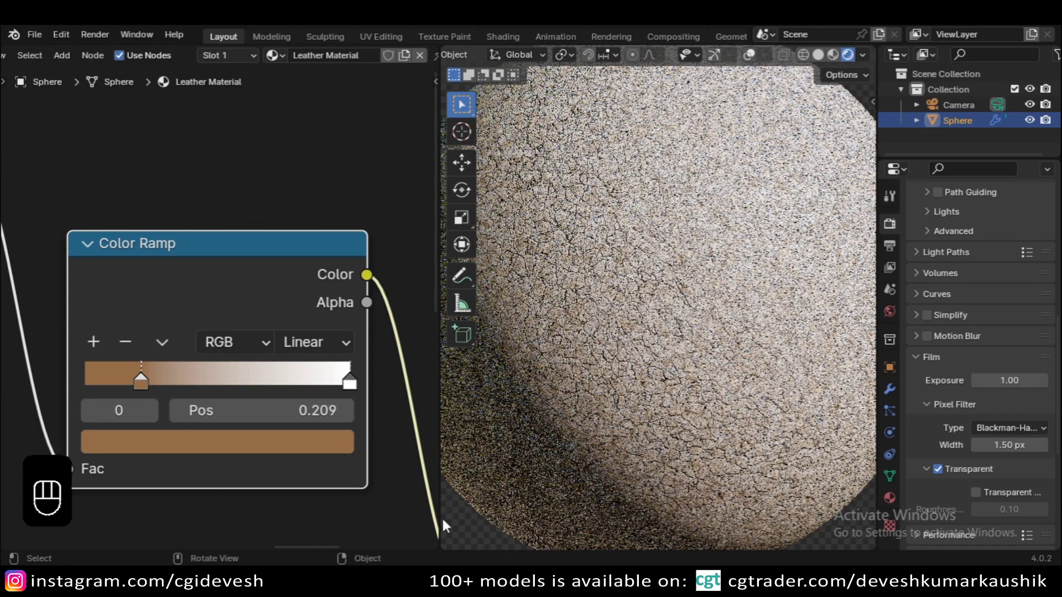
drag(350, 391, 288, 475)
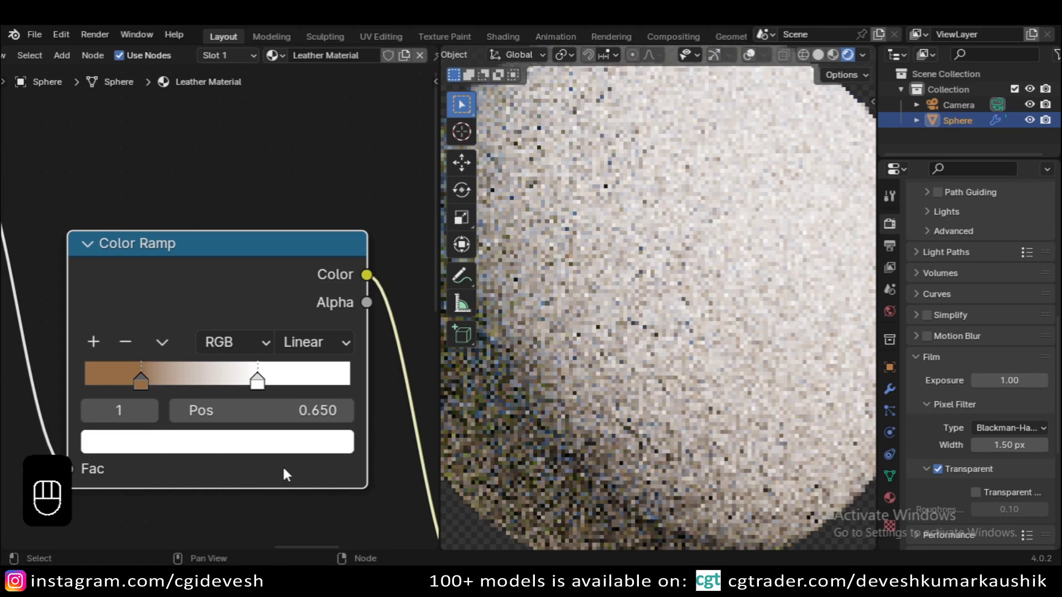
- Recolour the right-hand stop to a deep reddish brown and confirm it
click(249, 443)
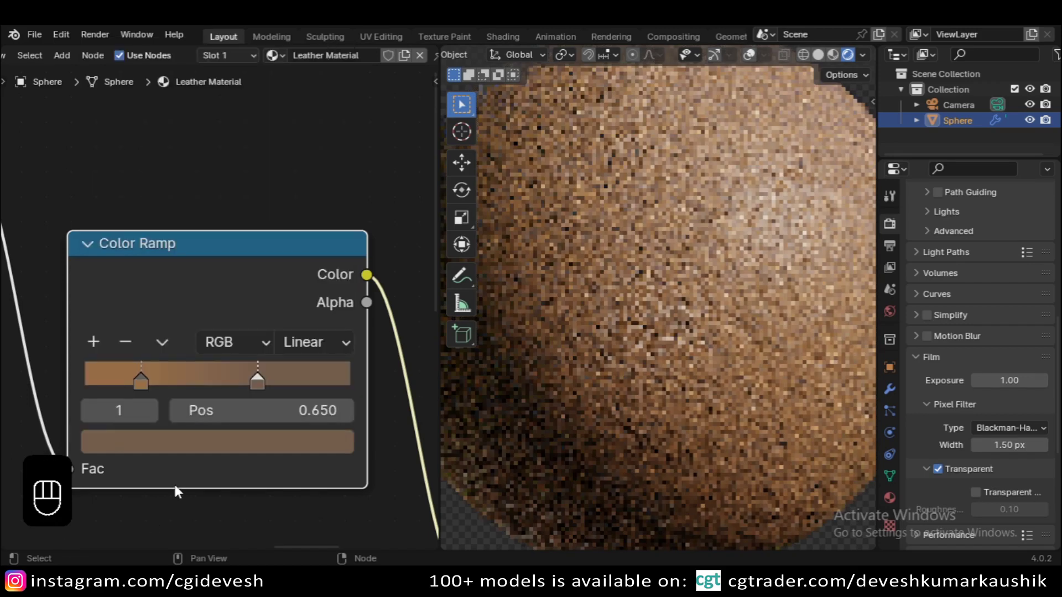
click(277, 445)
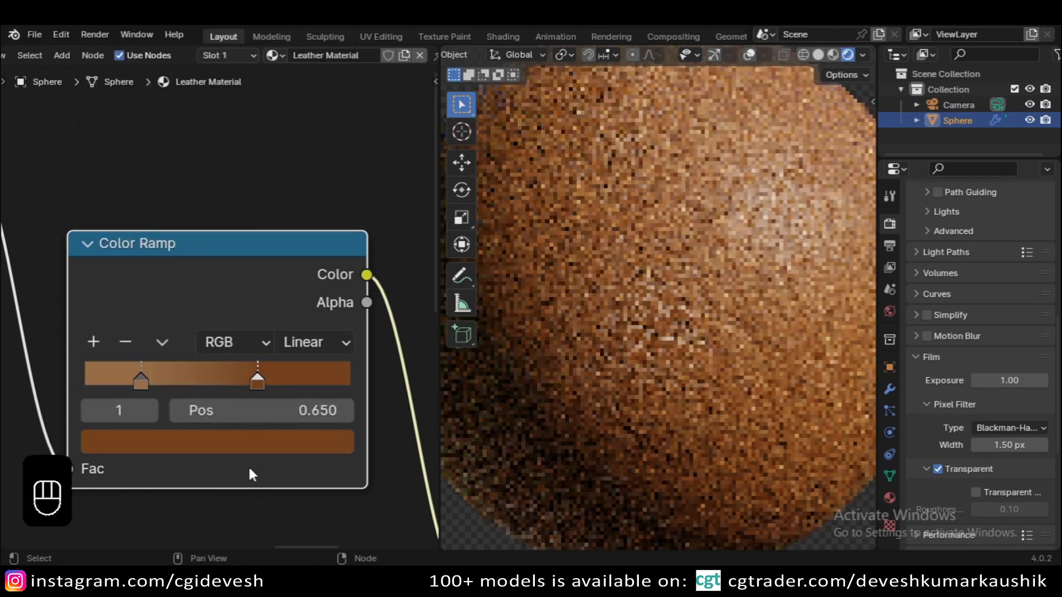
drag(256, 447, 231, 390)
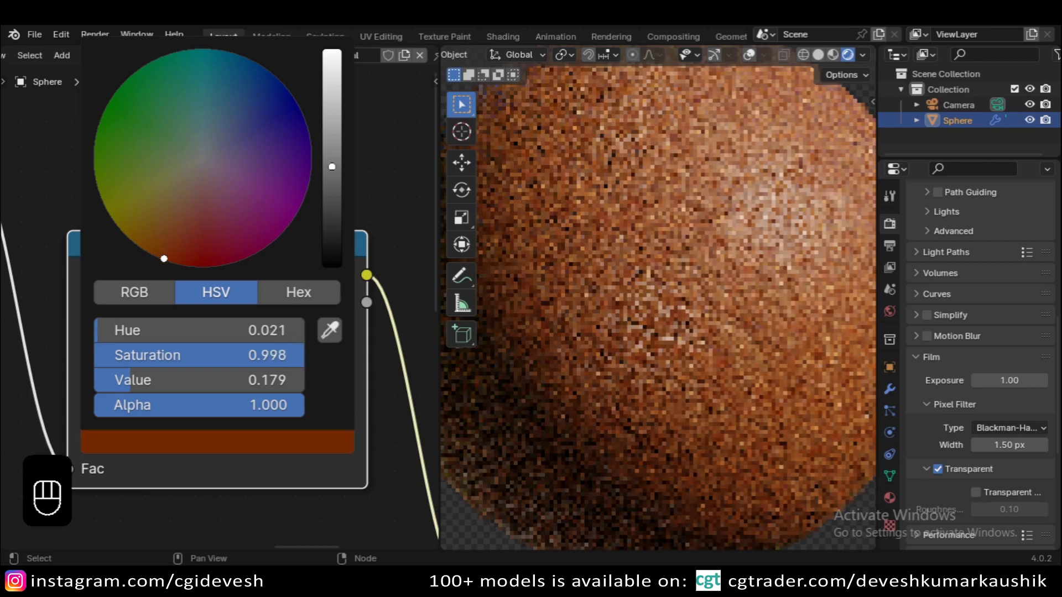
click(256, 442)
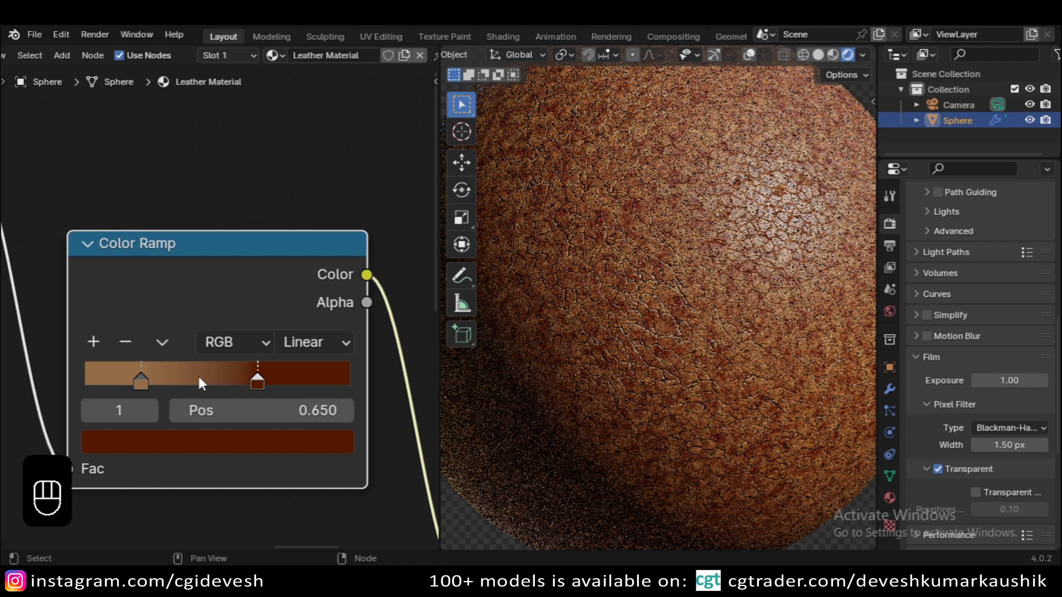
- Add a third, middle stop to the leather ramp and give it a brown colour
click(205, 379)
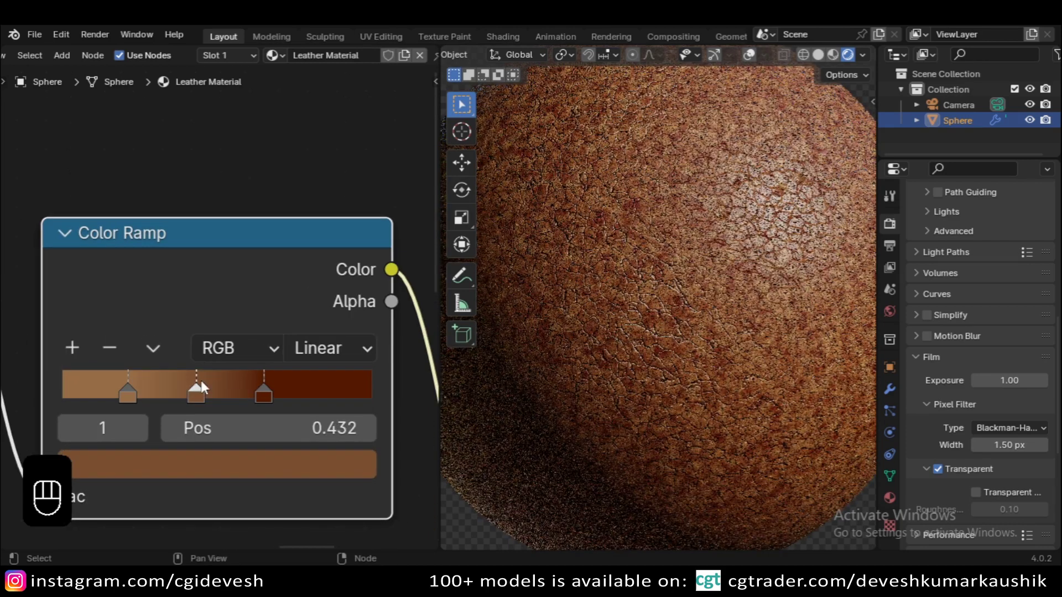
click(200, 473)
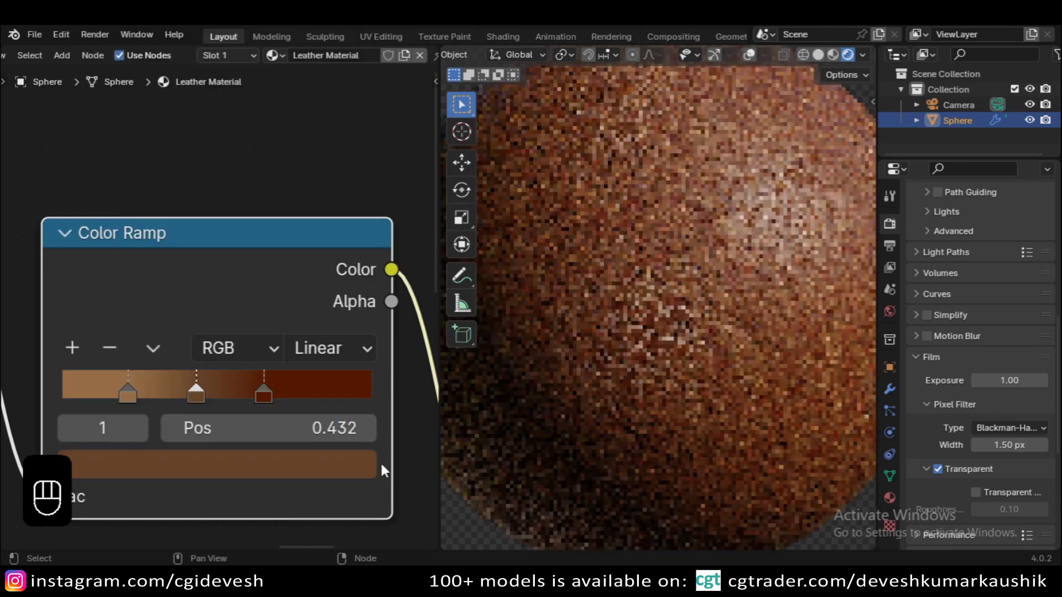
- Preview the ramp, set the middle stop to 0.432, then restore the full mottled leather material on the sphere
click(229, 289)
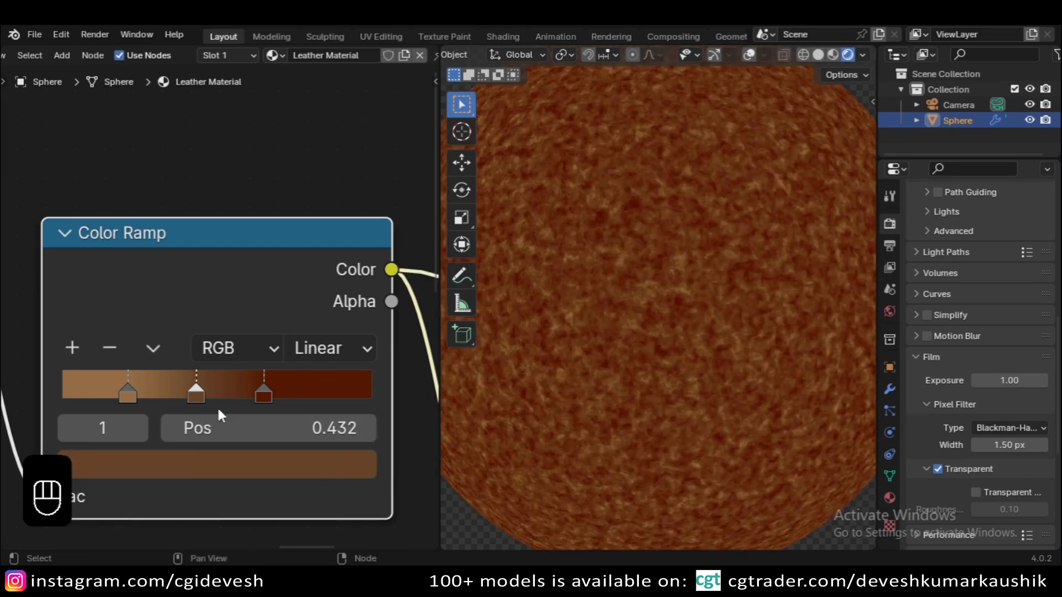
click(199, 416)
click(203, 390)
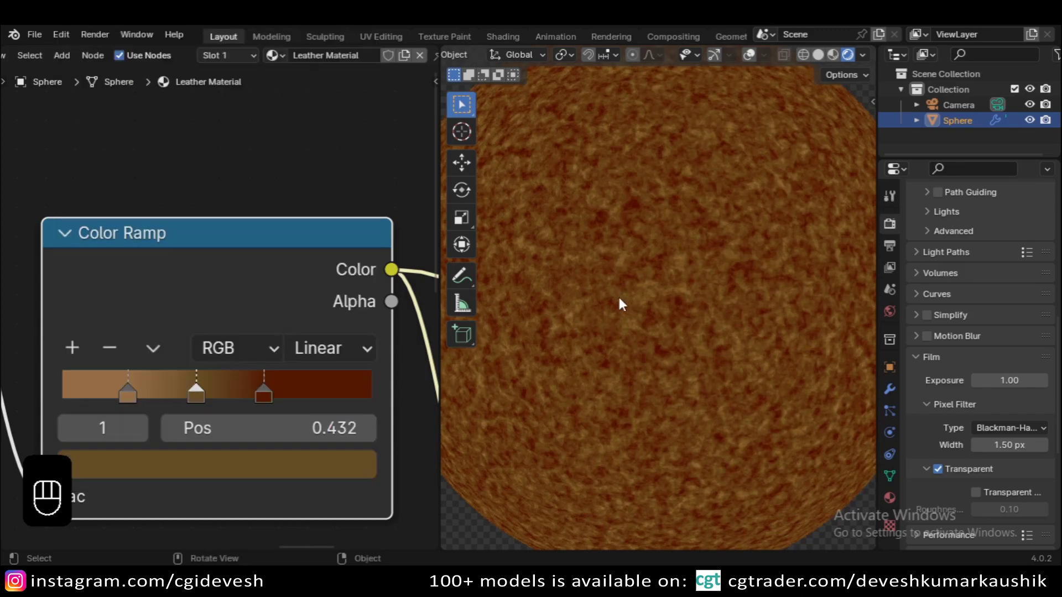
click(203, 390)
click(203, 390)
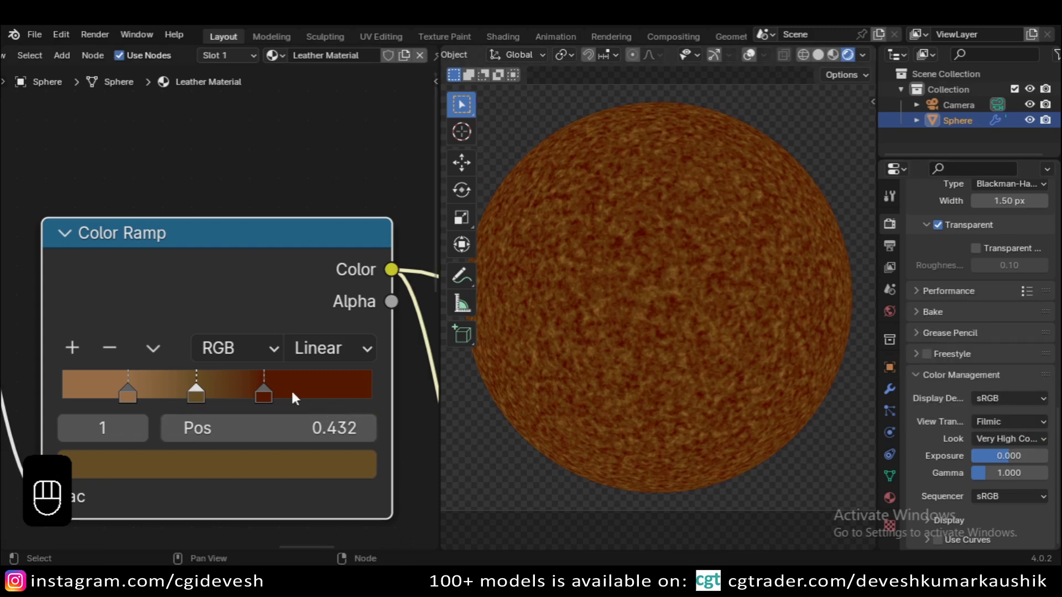
click(203, 402)
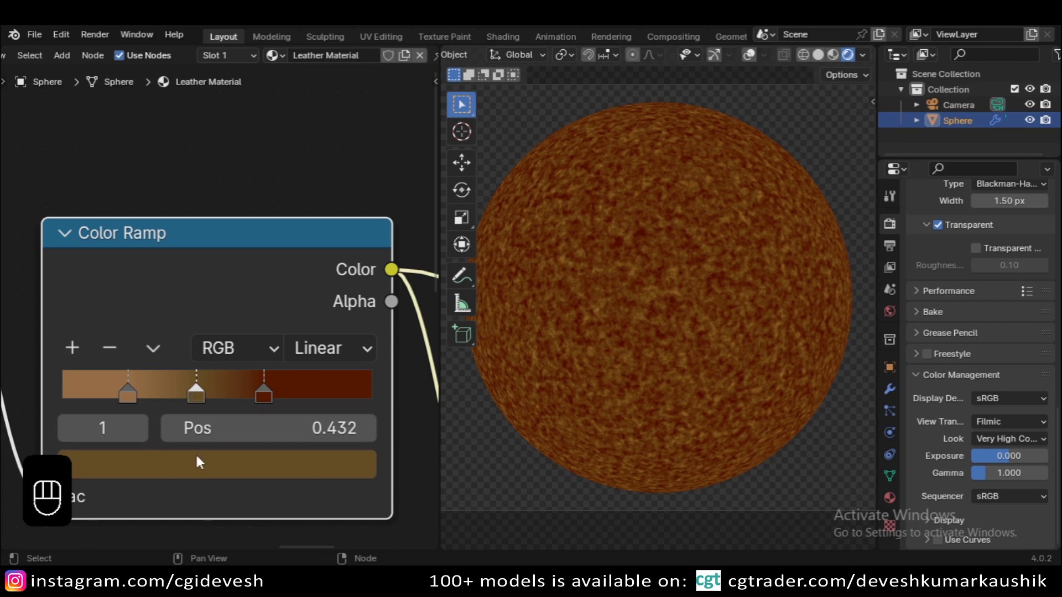
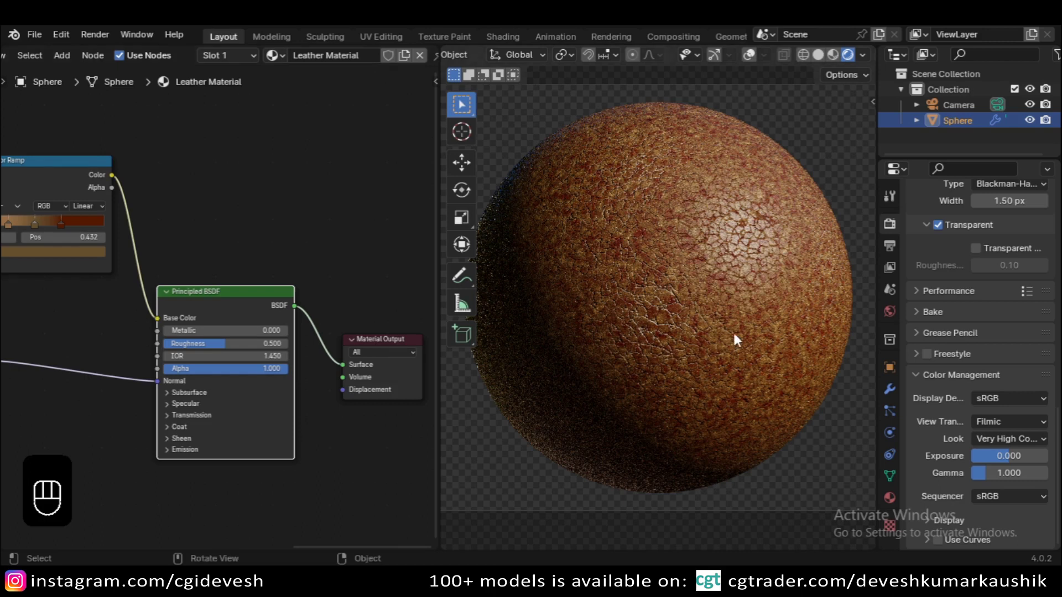
drag(648, 346, 656, 338)
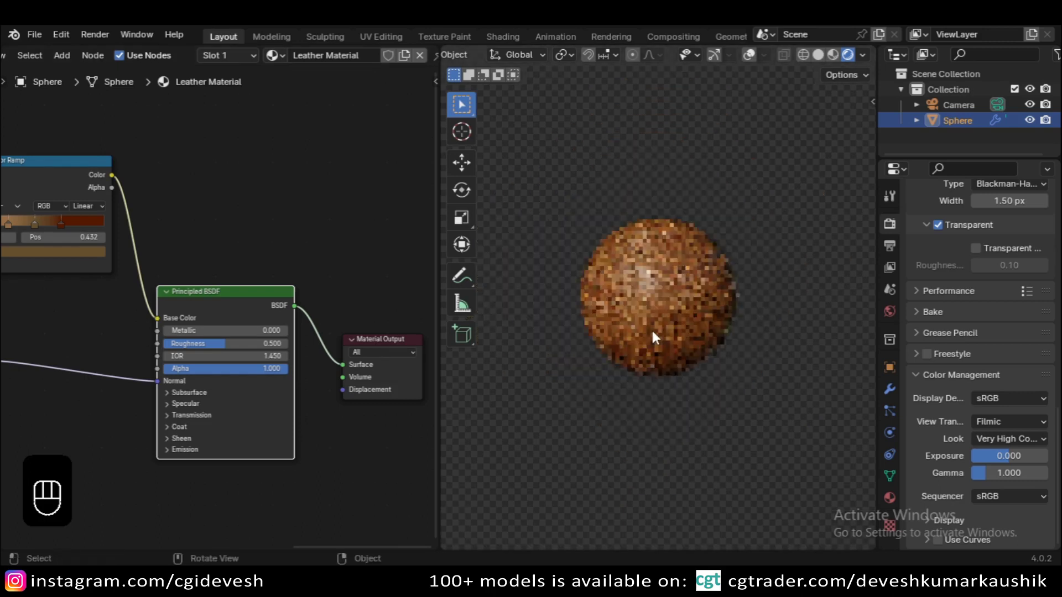
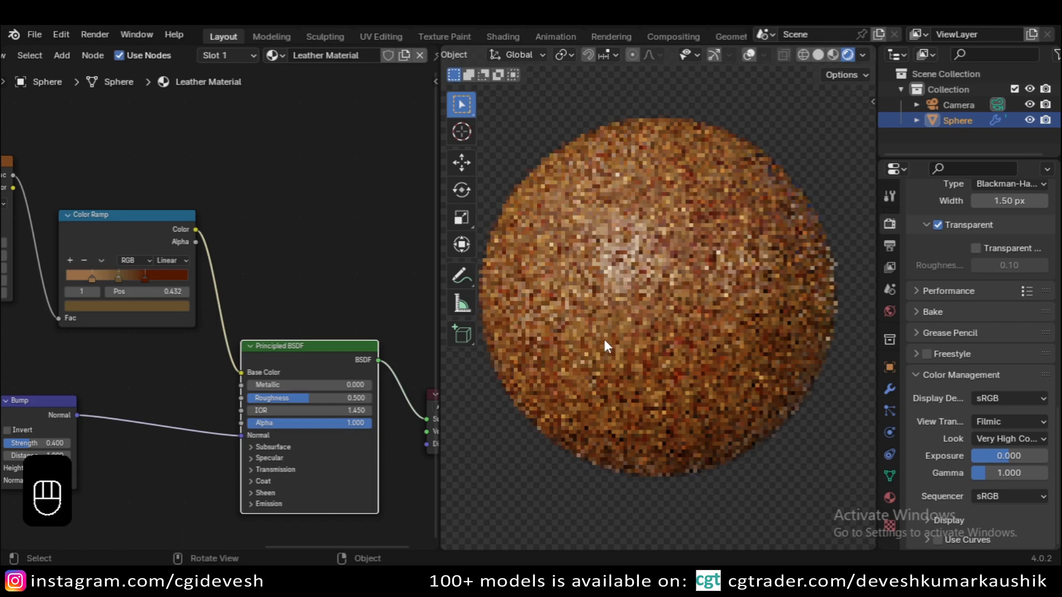
drag(636, 357, 651, 354)
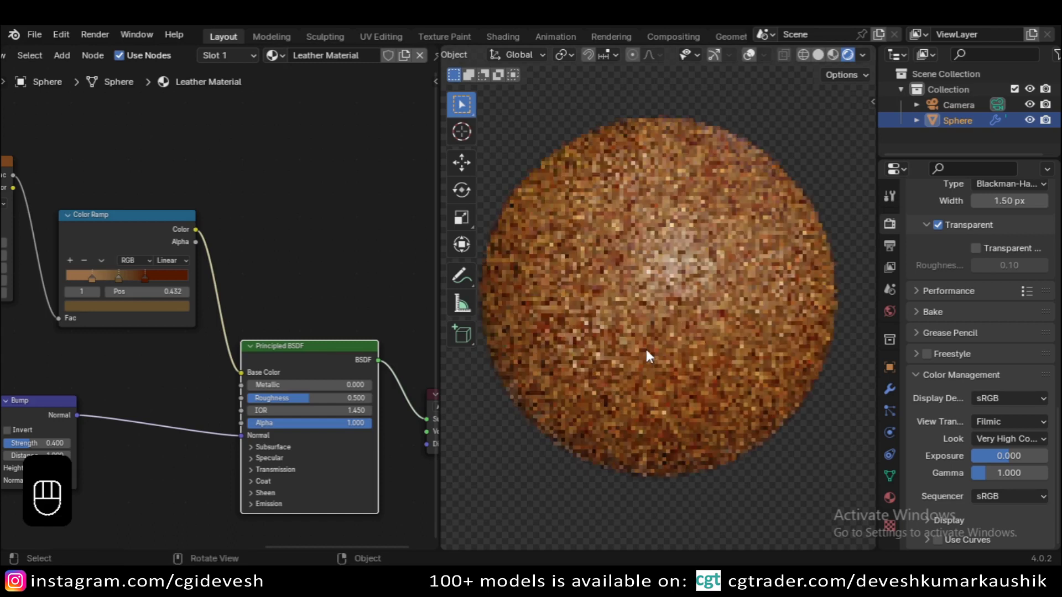
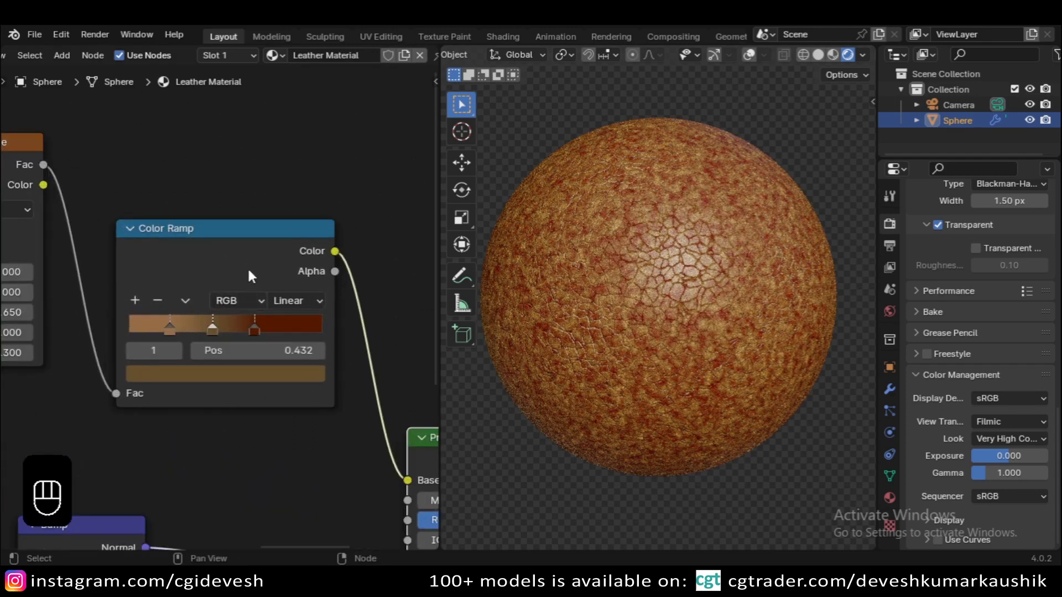
- Preview the ramp briefly, undo, and show the full leather shader on the sphere
click(257, 271)
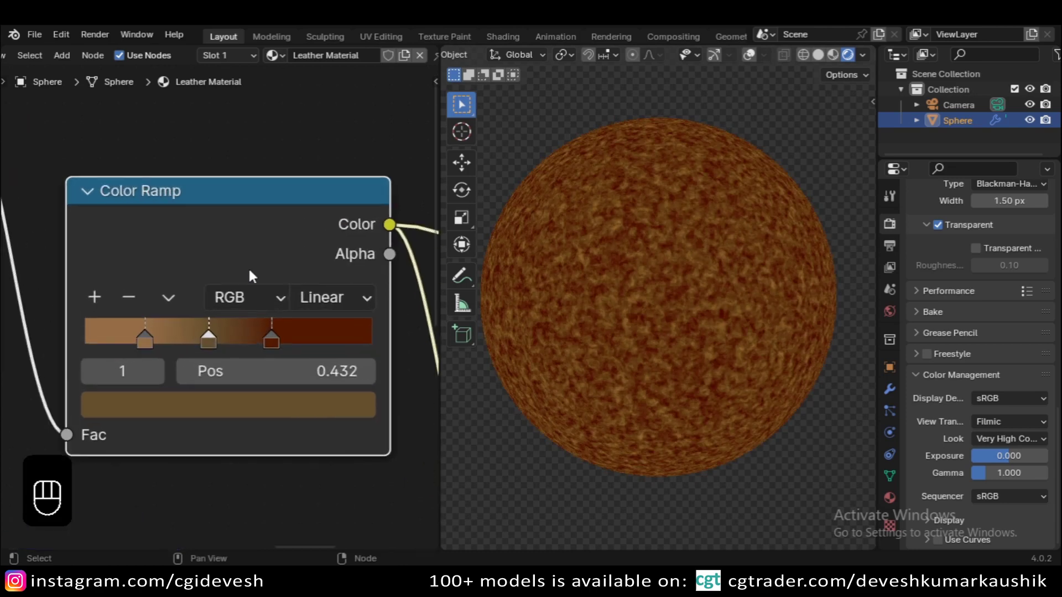
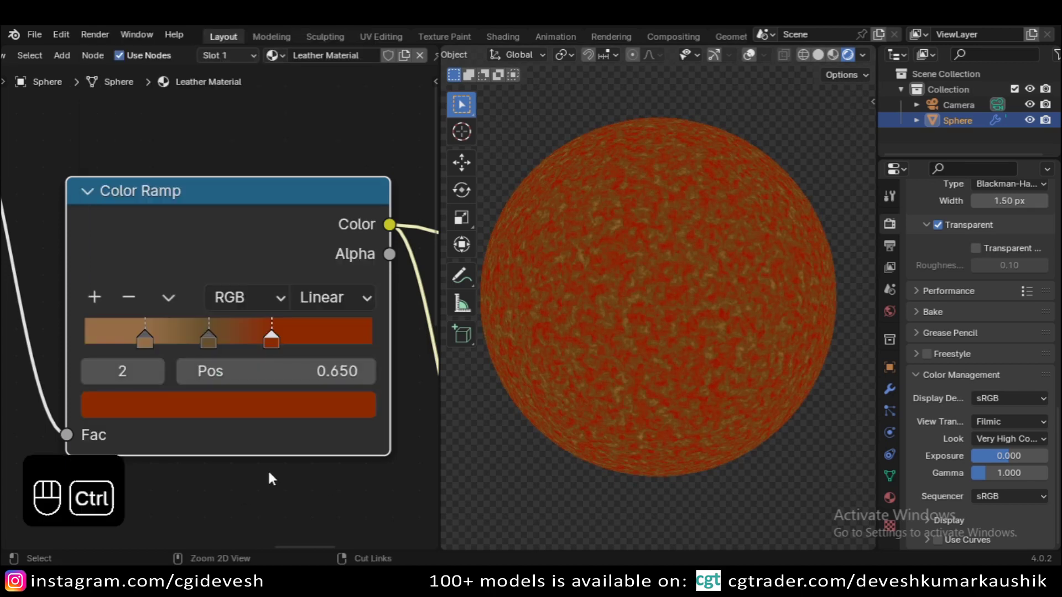
key(ctrl+z)
click(292, 424)
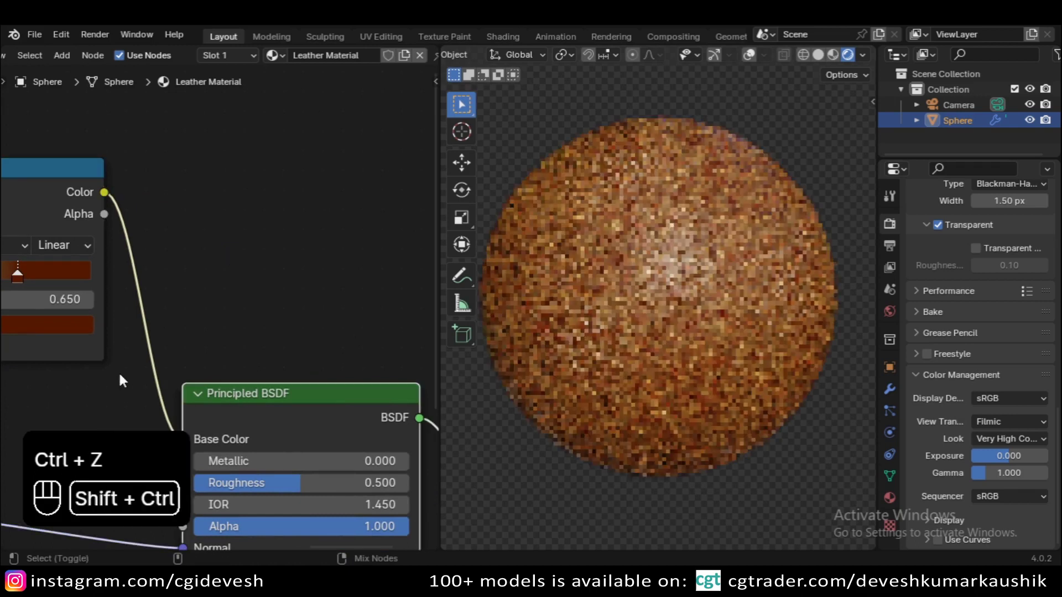
- Darken the ramp stop at 0.650 to a dark brown and check it from the camera view
click(58, 369)
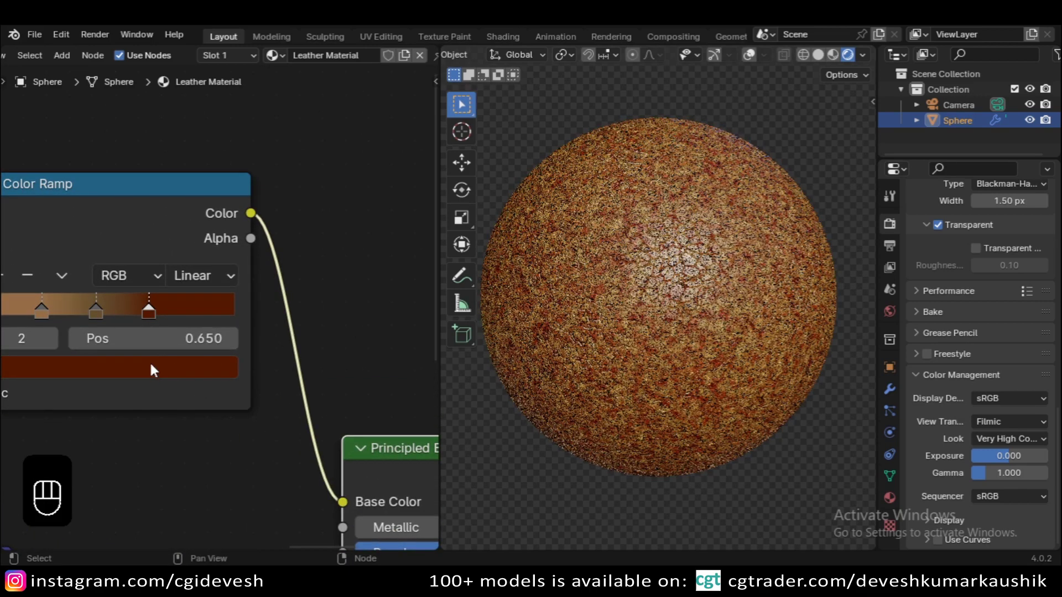
drag(159, 323, 155, 275)
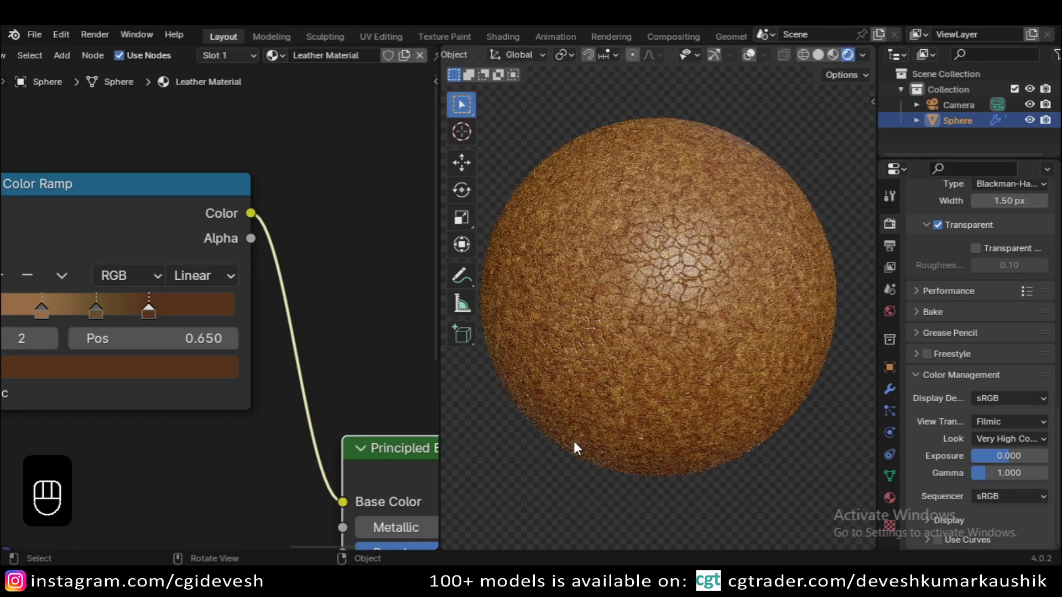
drag(586, 455, 634, 463)
key(KP_0)
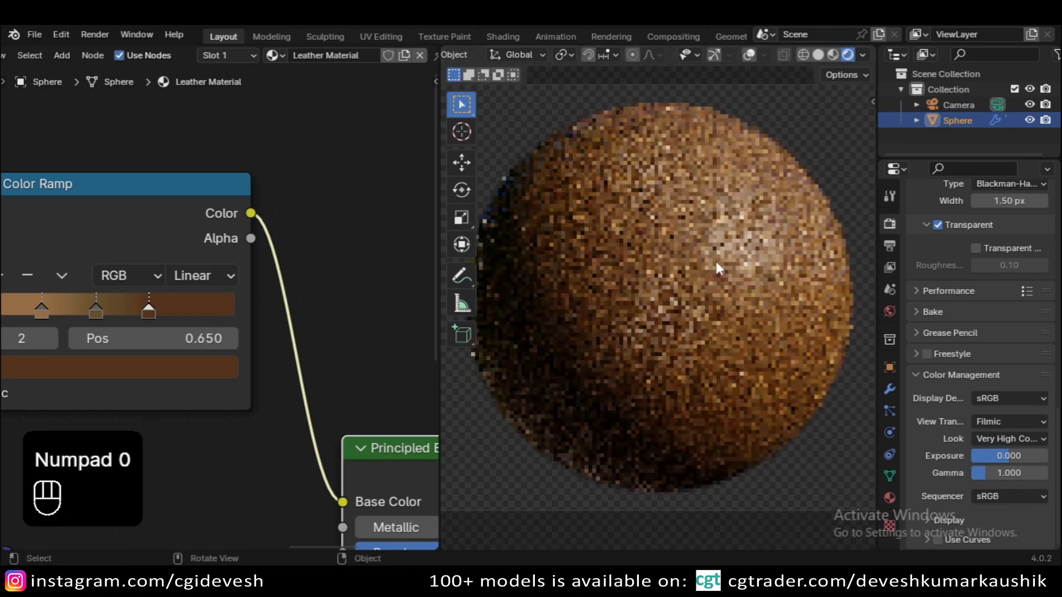
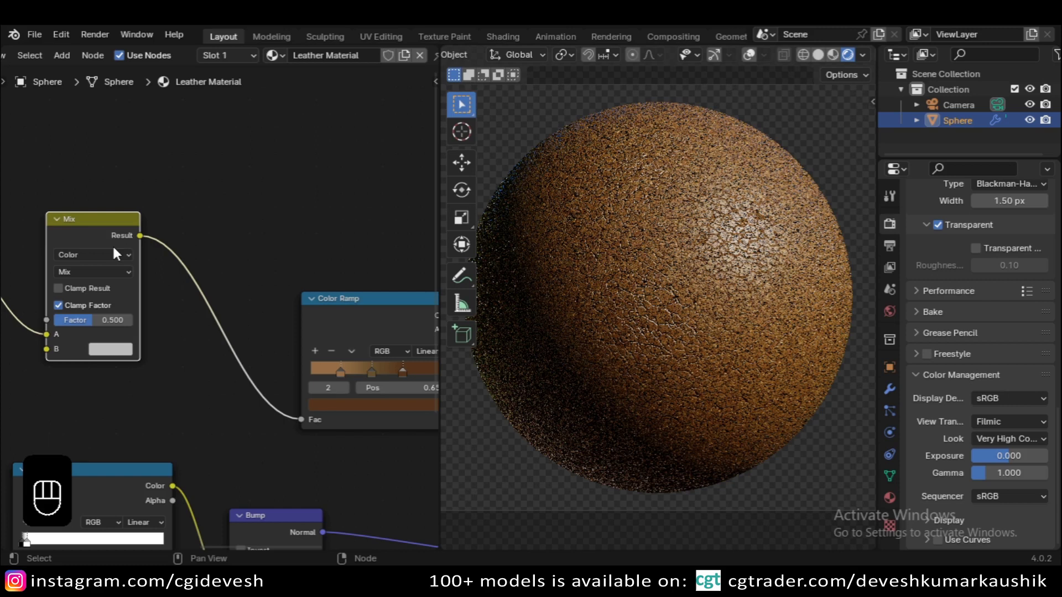
- Move the Mix node beside the ramp and preview the Voronoi and Noise textures on the sphere
drag(101, 238, 223, 310)
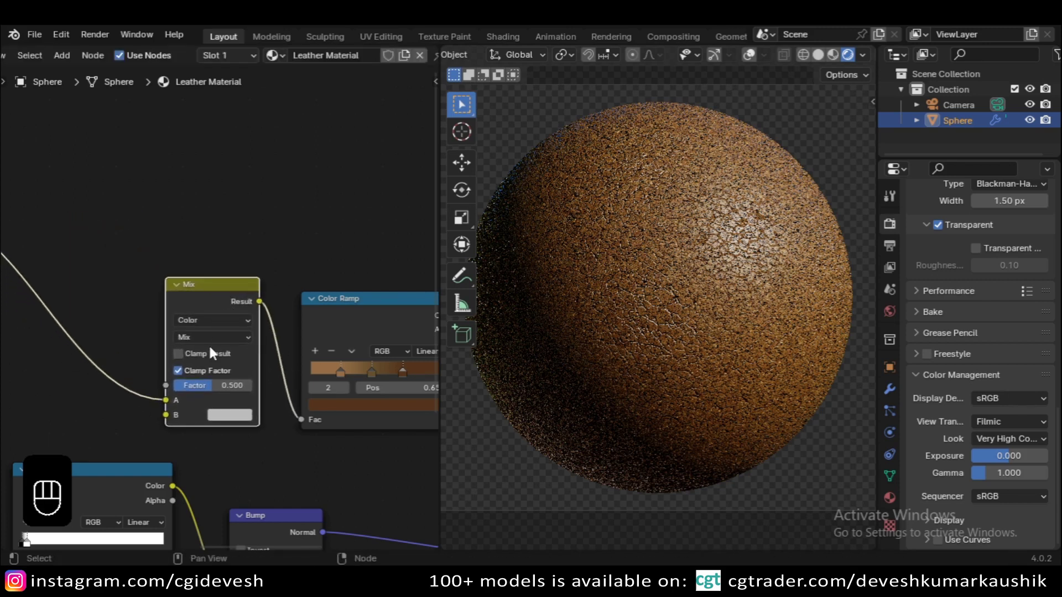
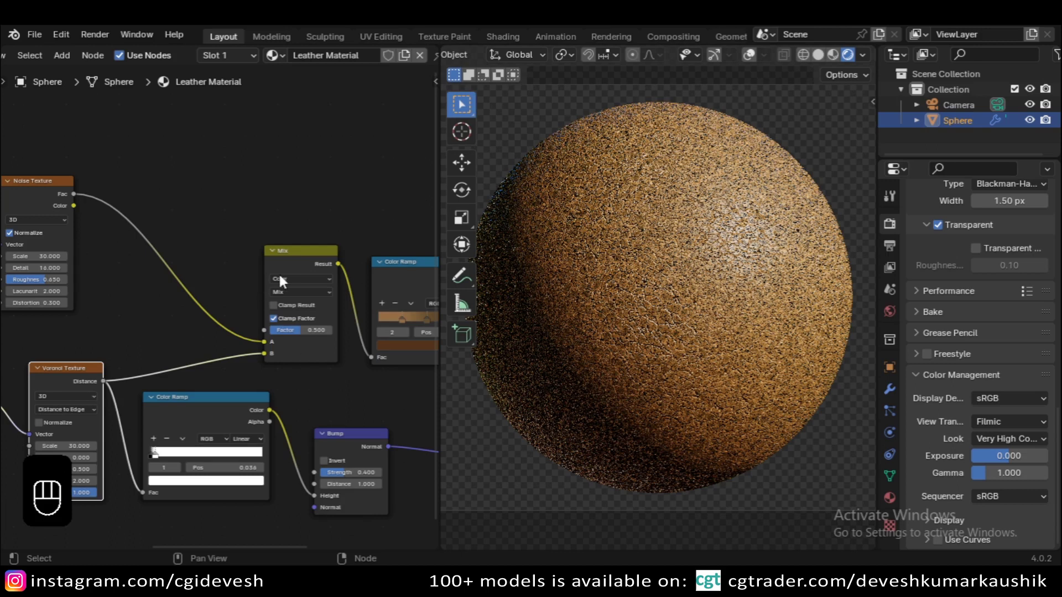
click(293, 267)
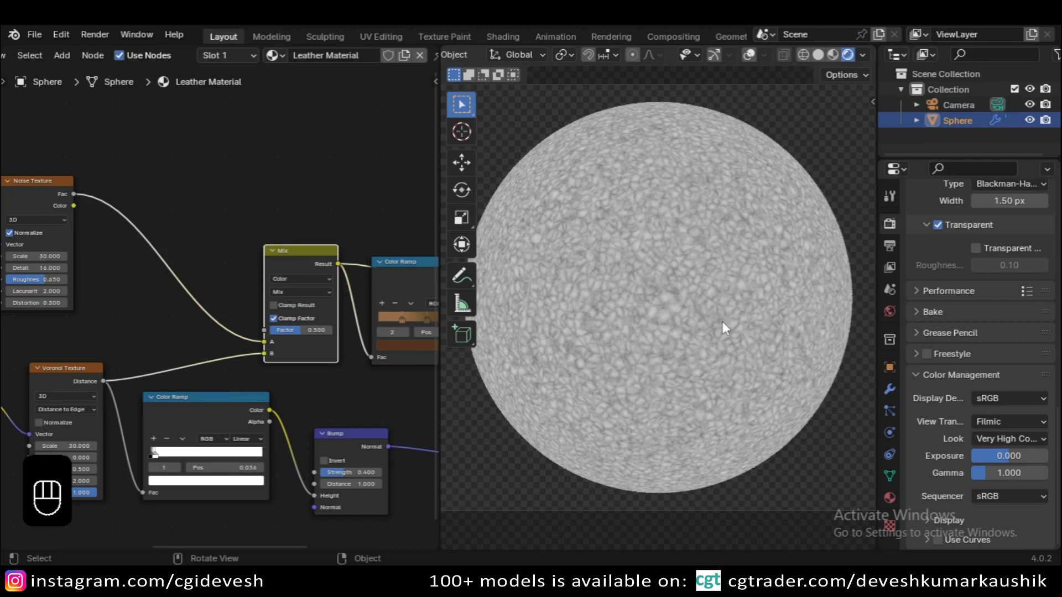
click(117, 333)
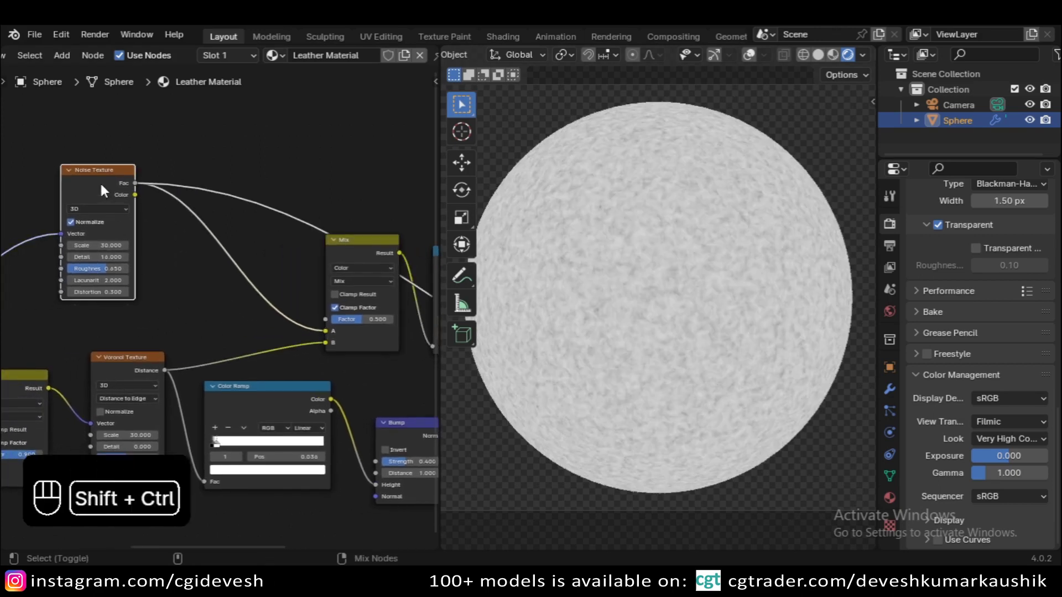
click(126, 364)
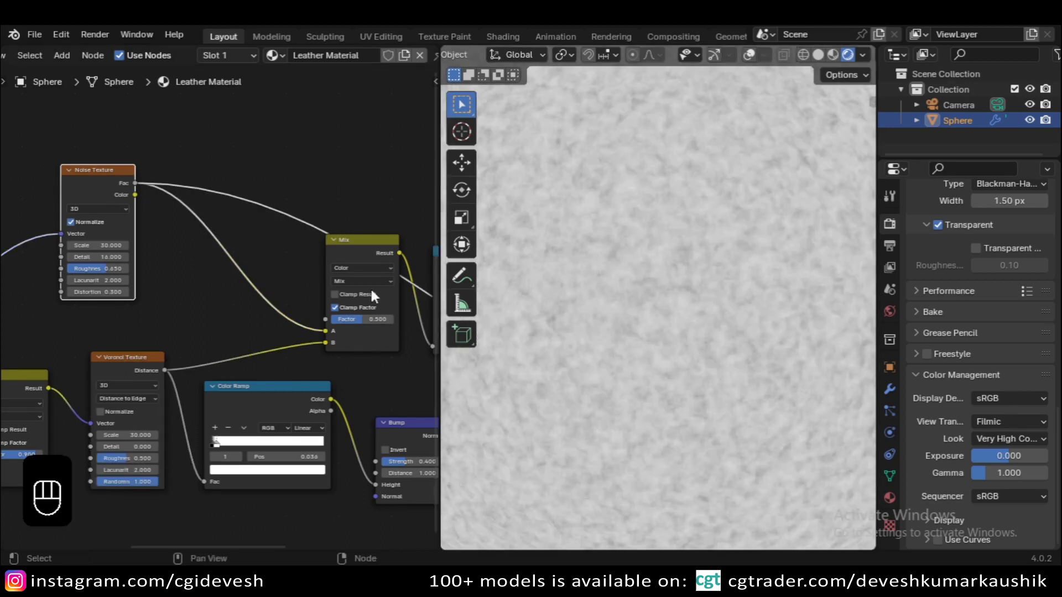
- Preview the mixed pattern and switch the Mix node's blend mode to Add
click(364, 253)
click(395, 381)
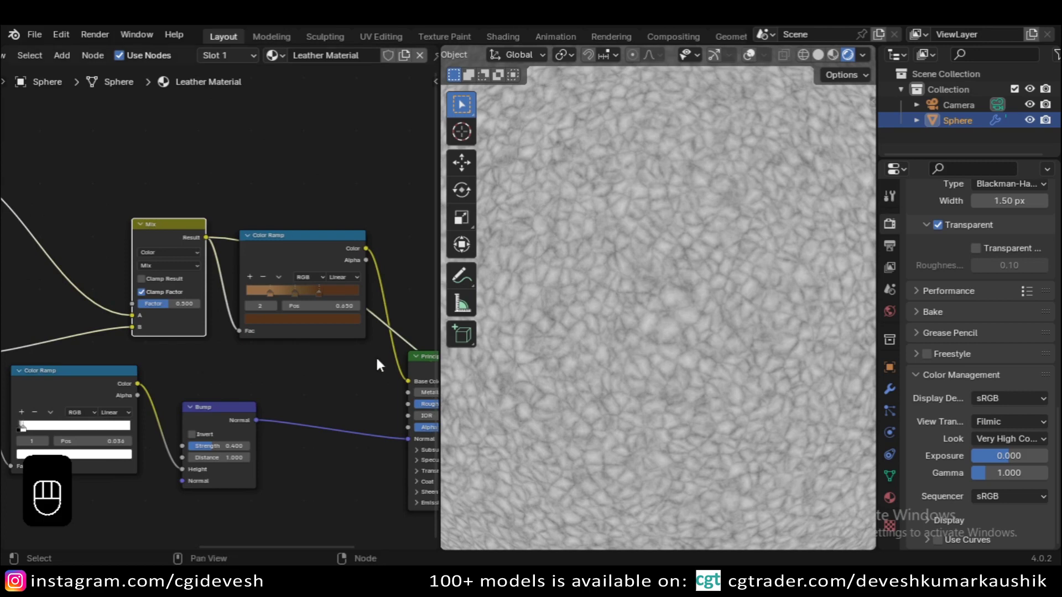
click(197, 321)
drag(257, 336, 255, 196)
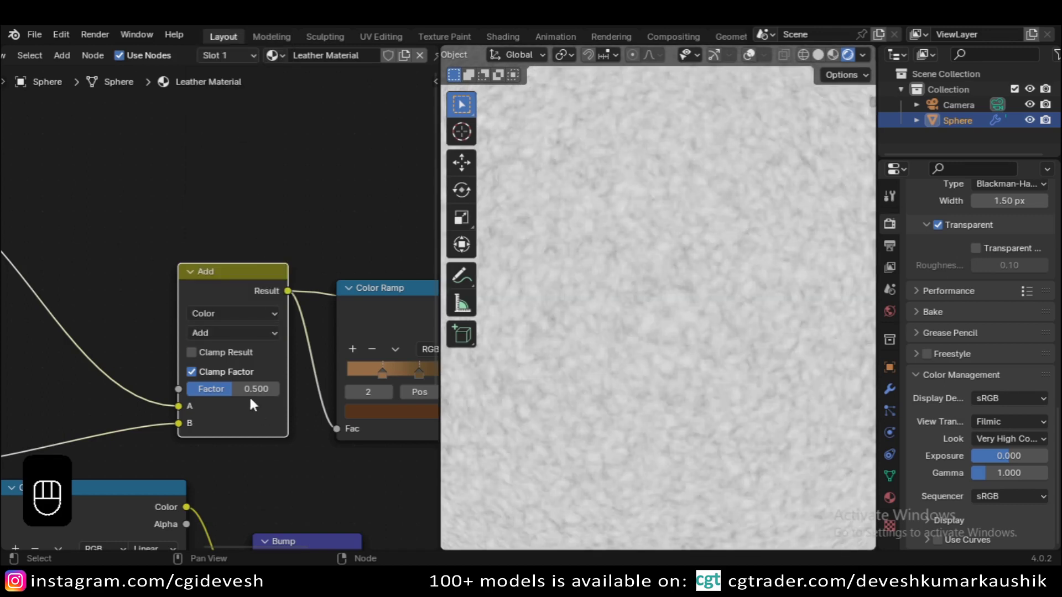
- Raise the Add node factor to 1.0, preview the Color Ramp and set a stop to dark red
drag(234, 388, 282, 404)
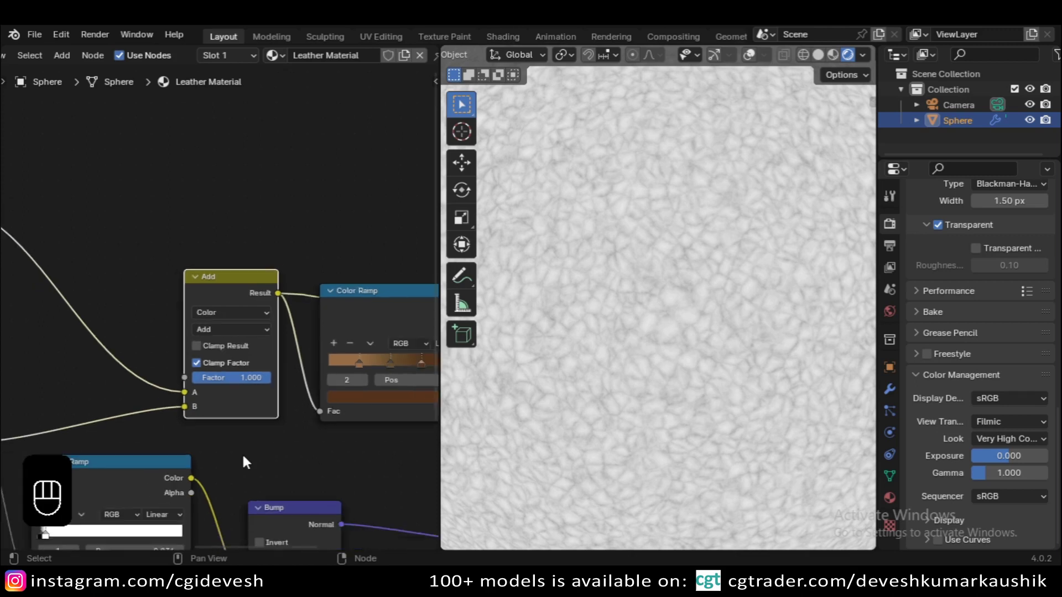
click(337, 318)
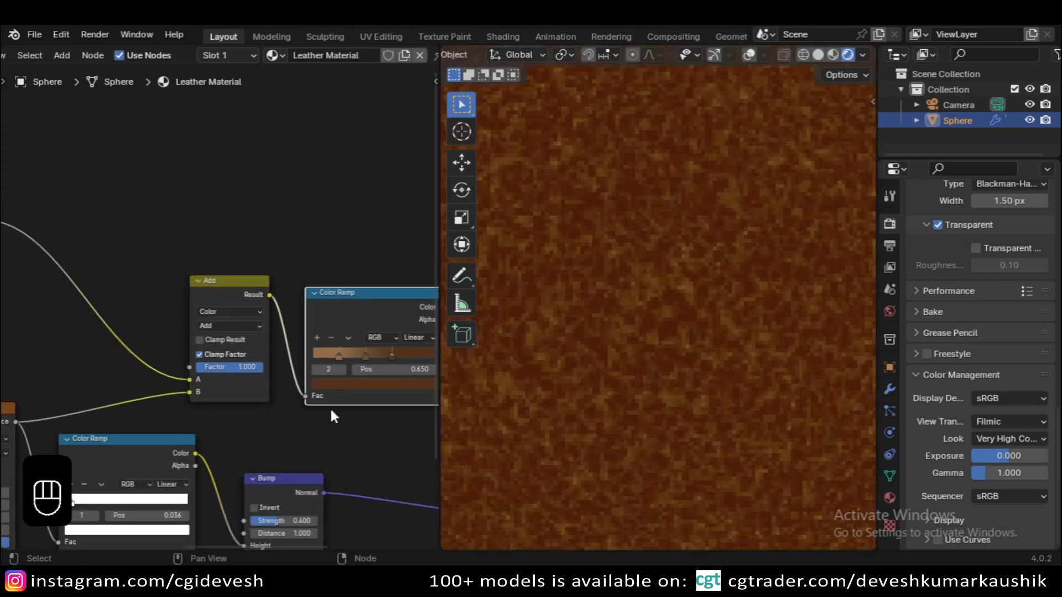
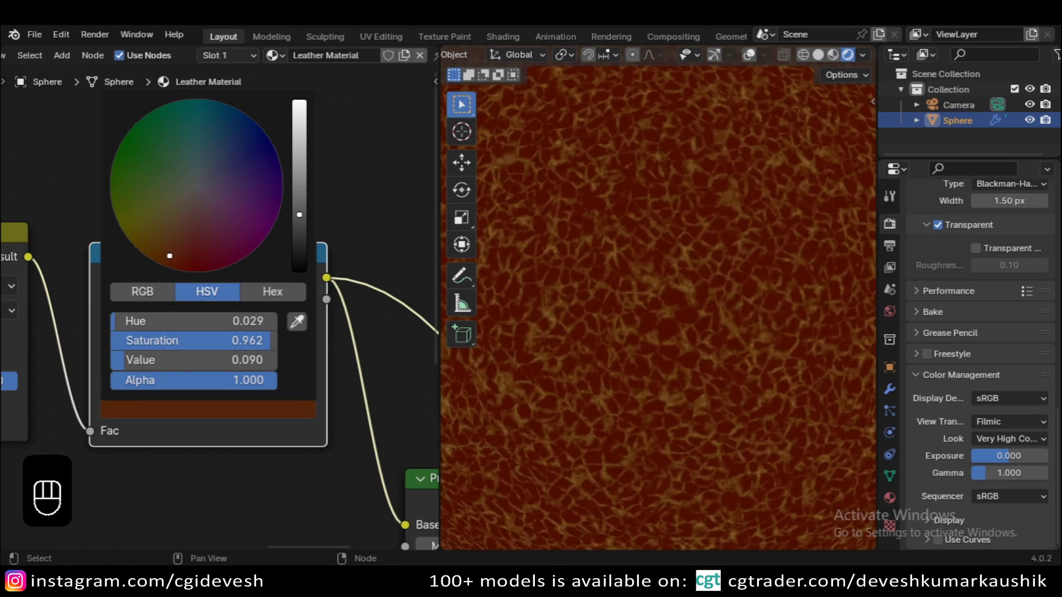
click(152, 369)
- Select the lightest ramp stop, reposition it and bring up its colour chooser
click(149, 419)
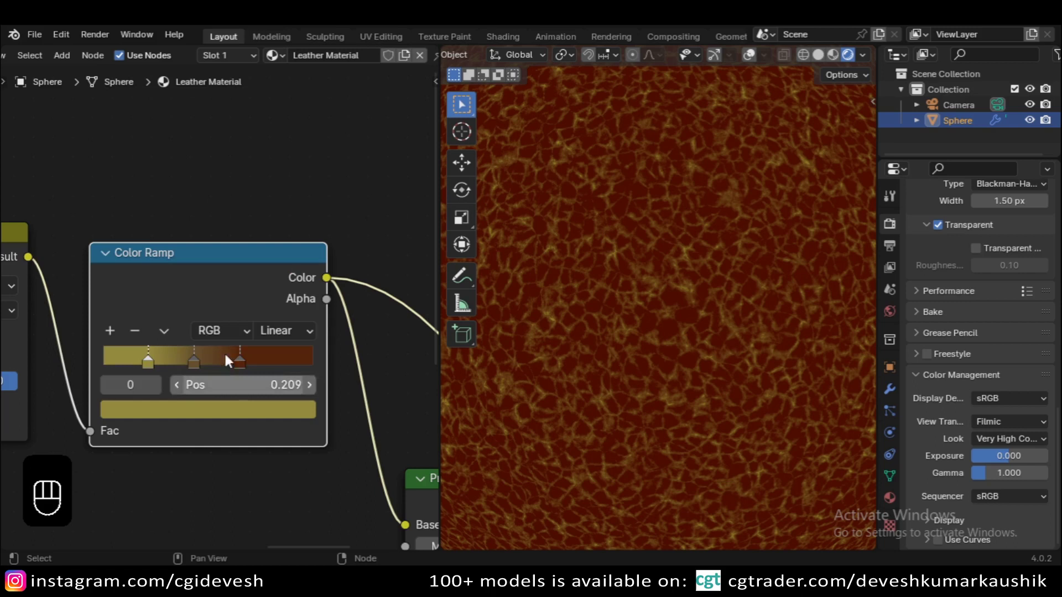
drag(113, 388, 141, 461)
click(149, 456)
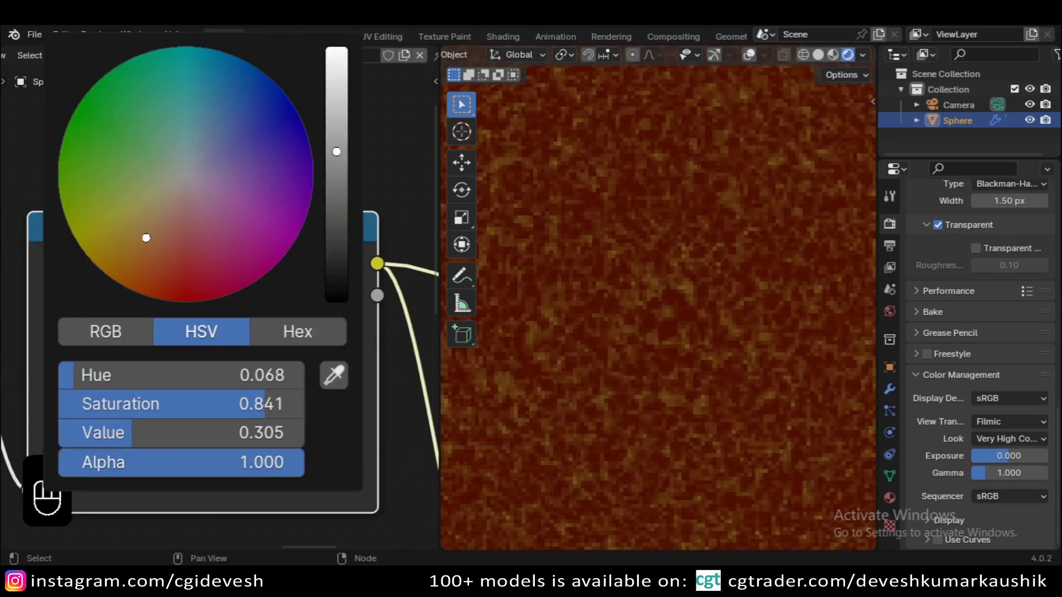
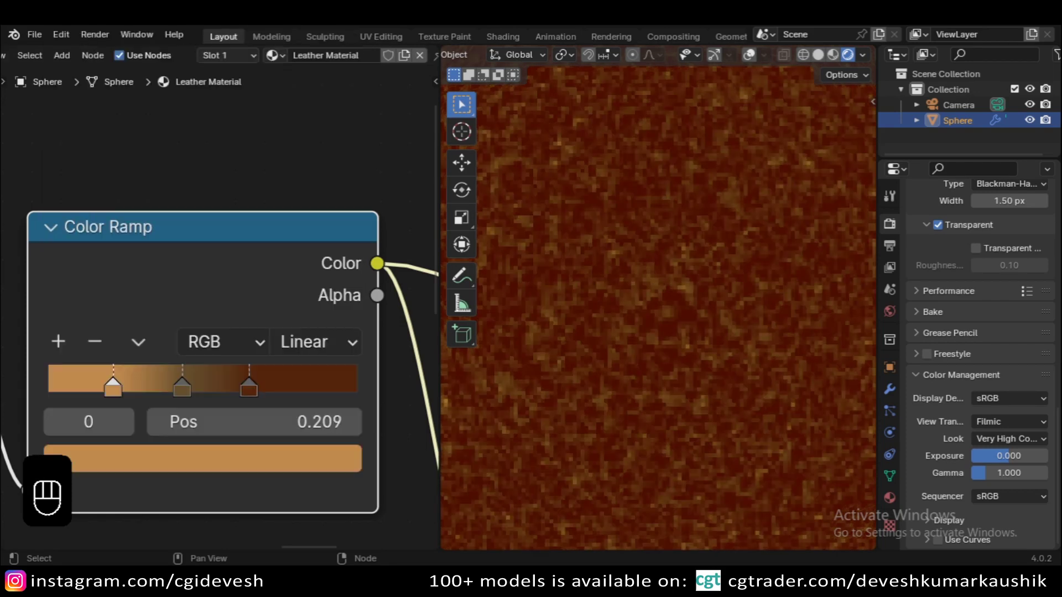
- Tune the lightest stop's hue, saturation and value to a rich orange so the cracks glow
click(128, 369)
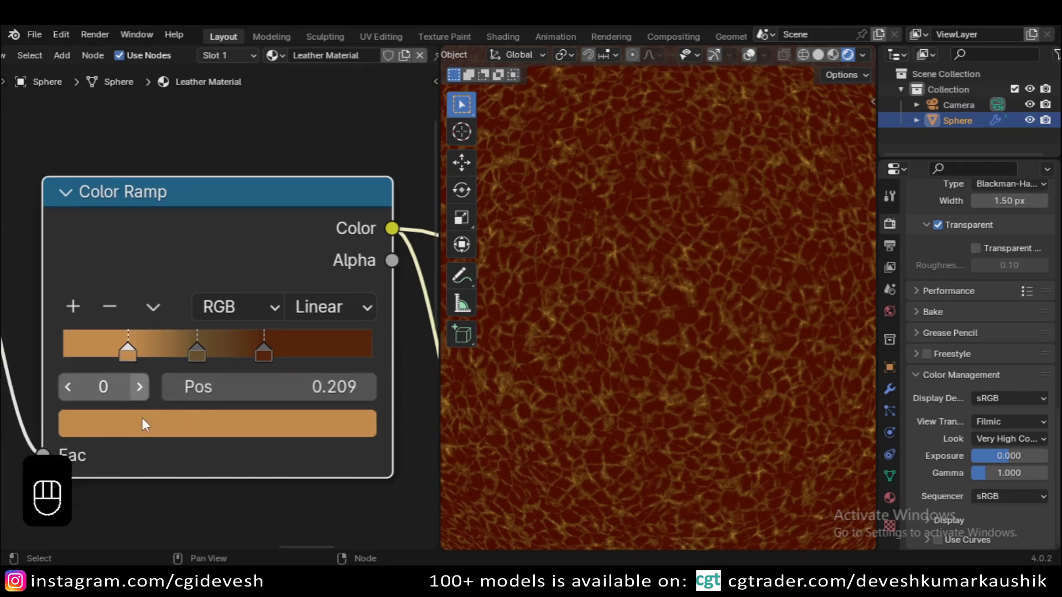
drag(141, 408, 172, 327)
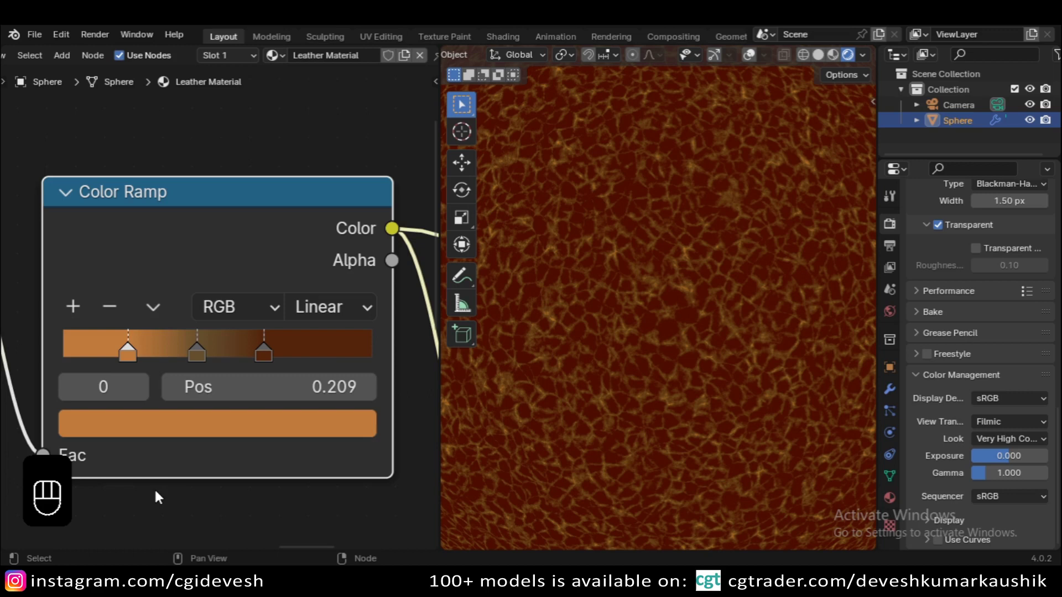
drag(135, 423, 353, 371)
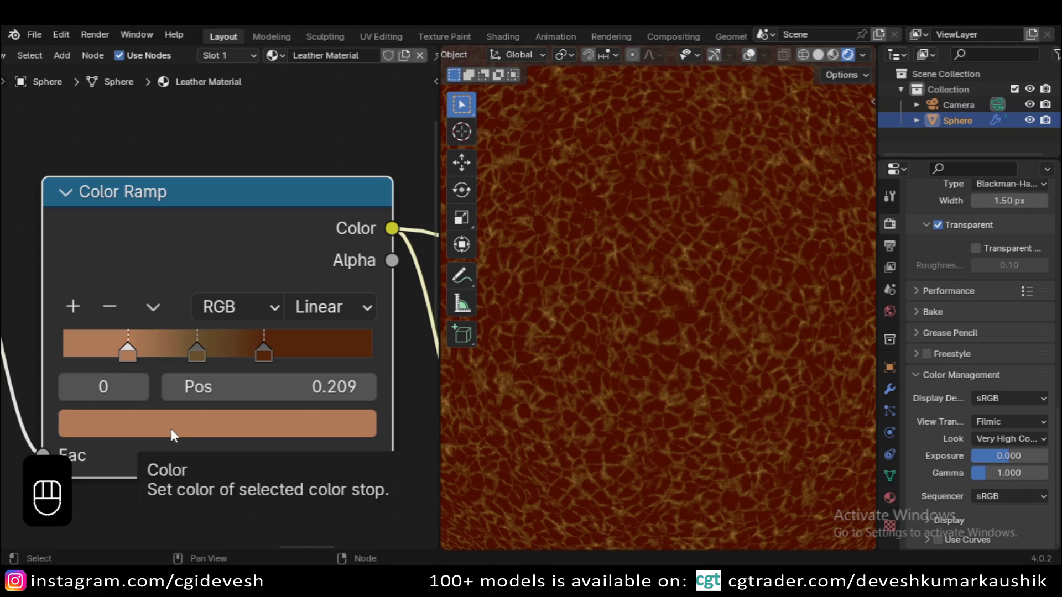
click(178, 436)
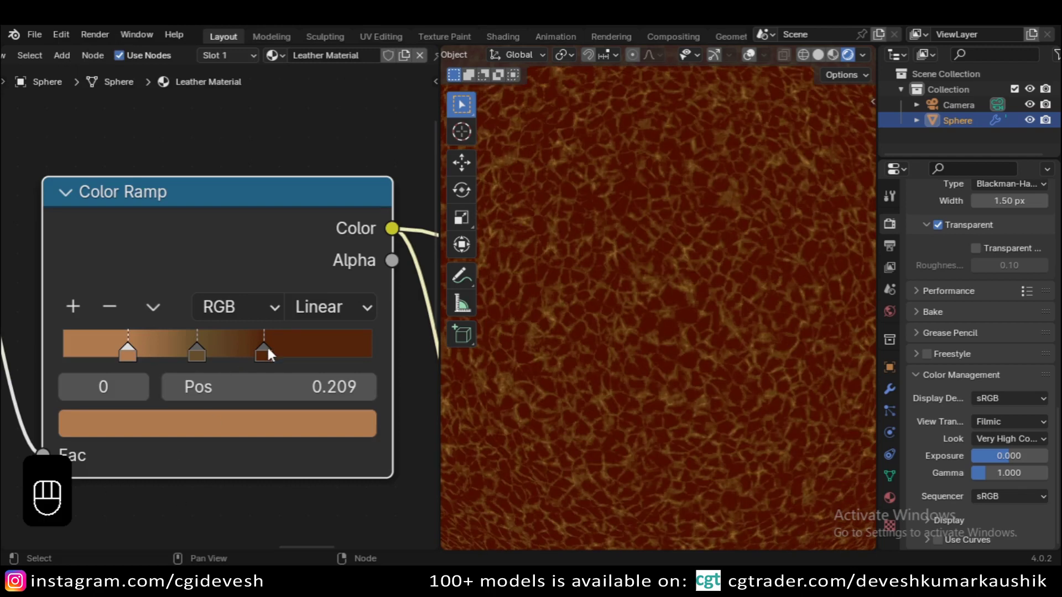
click(135, 429)
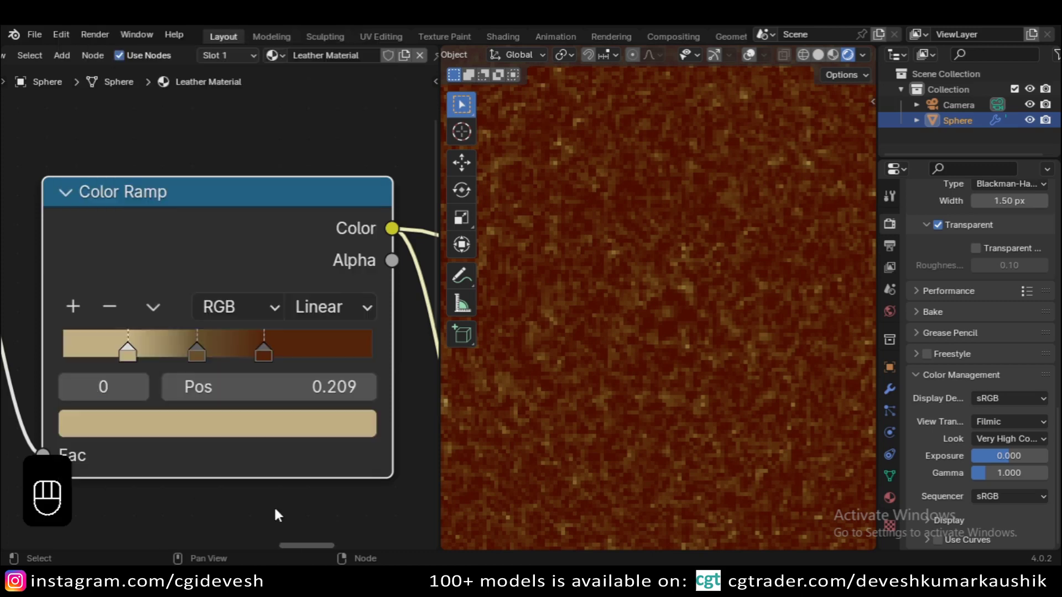
drag(178, 428, 167, 409)
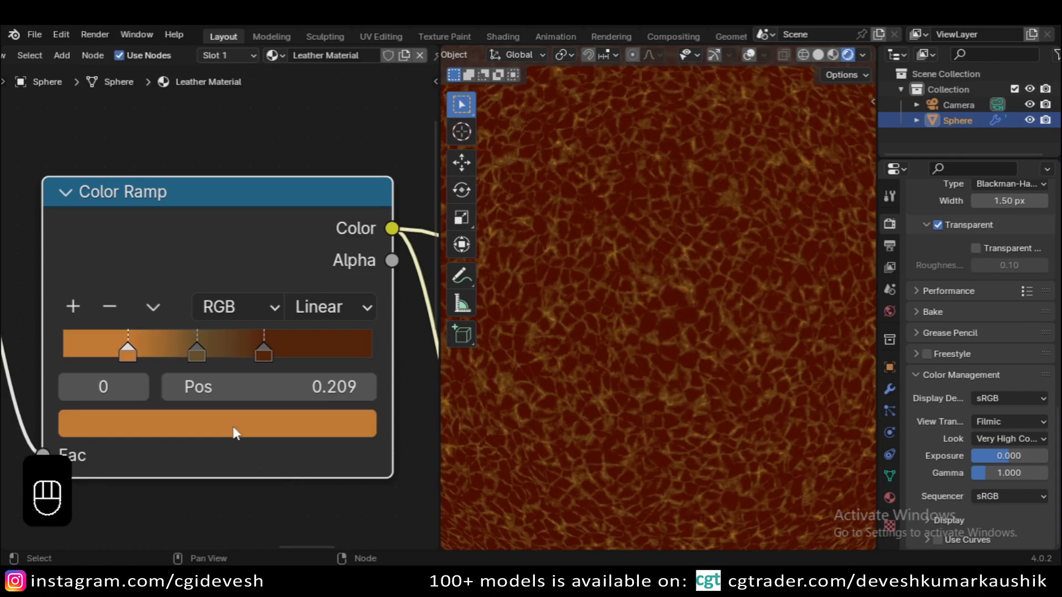
- Move the middle Color Ramp stop to about 0.468
click(237, 432)
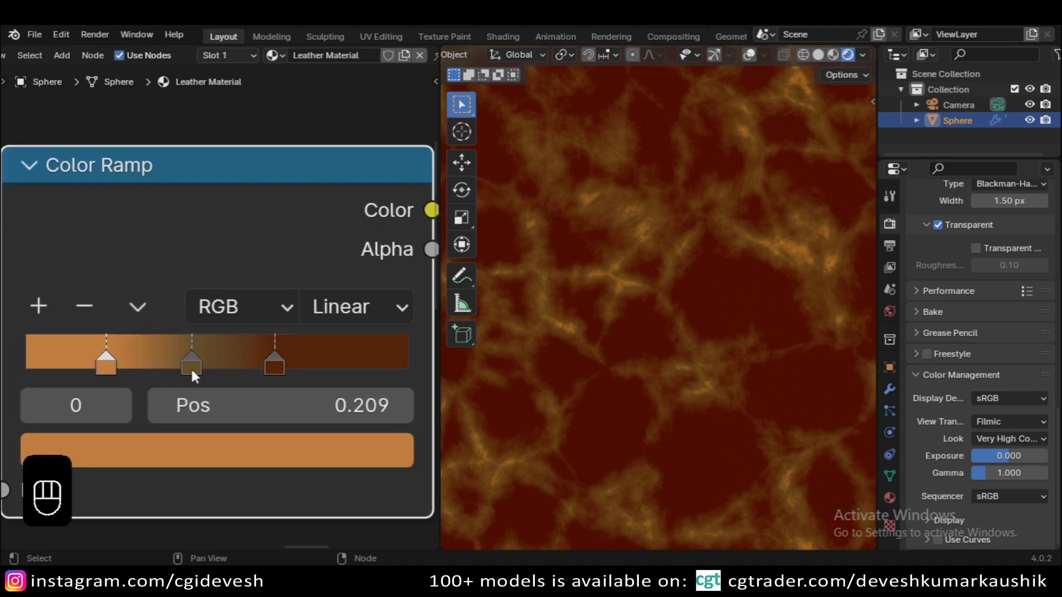
click(114, 359)
click(115, 359)
drag(192, 361, 204, 352)
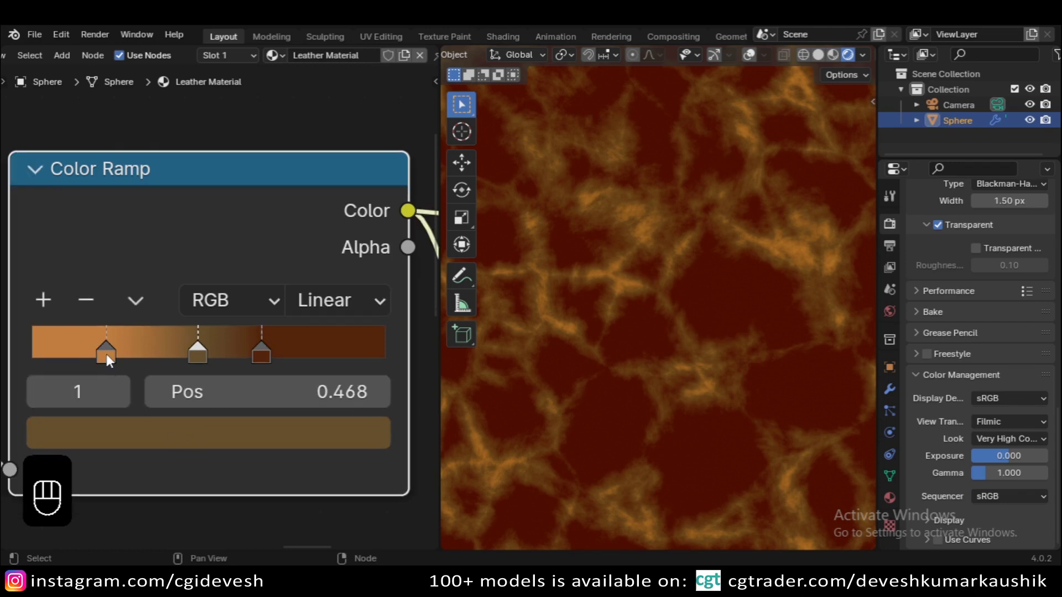
click(204, 362)
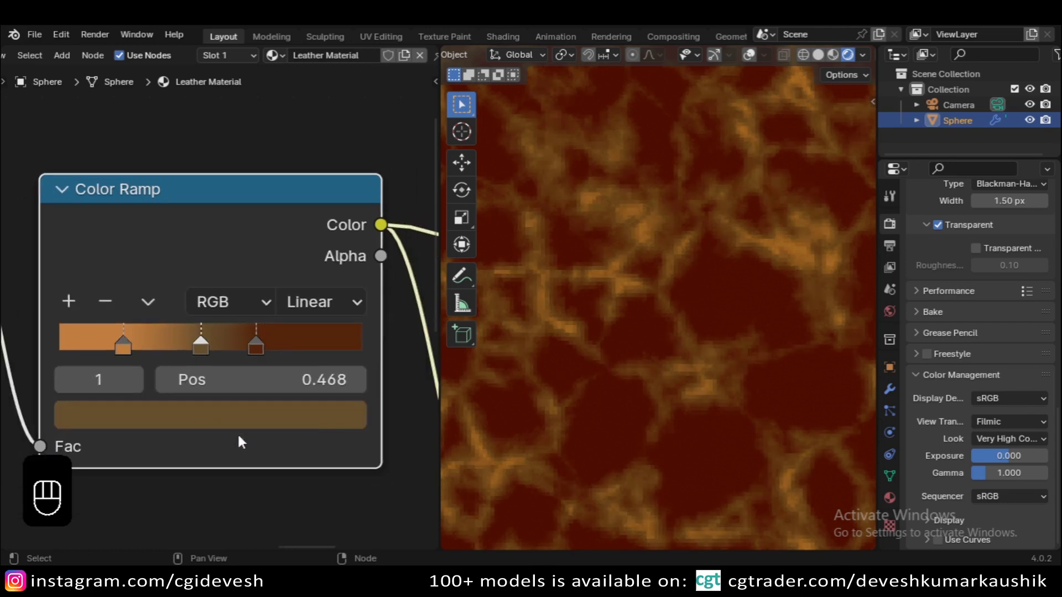
- Recolour a ramp stop to a brighter golden hue in the HSV picker
click(207, 342)
click(210, 421)
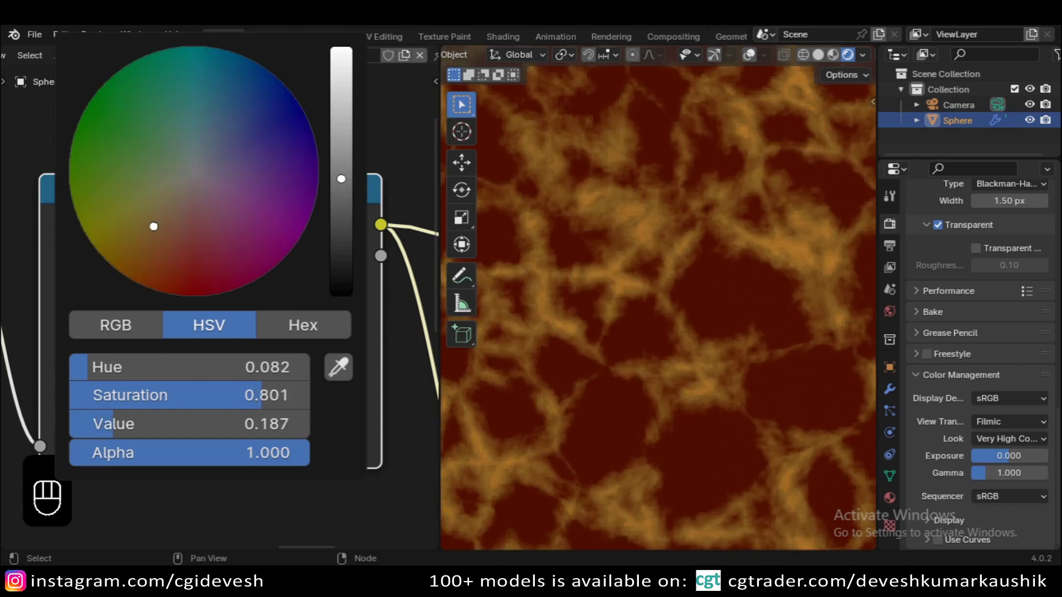
click(262, 355)
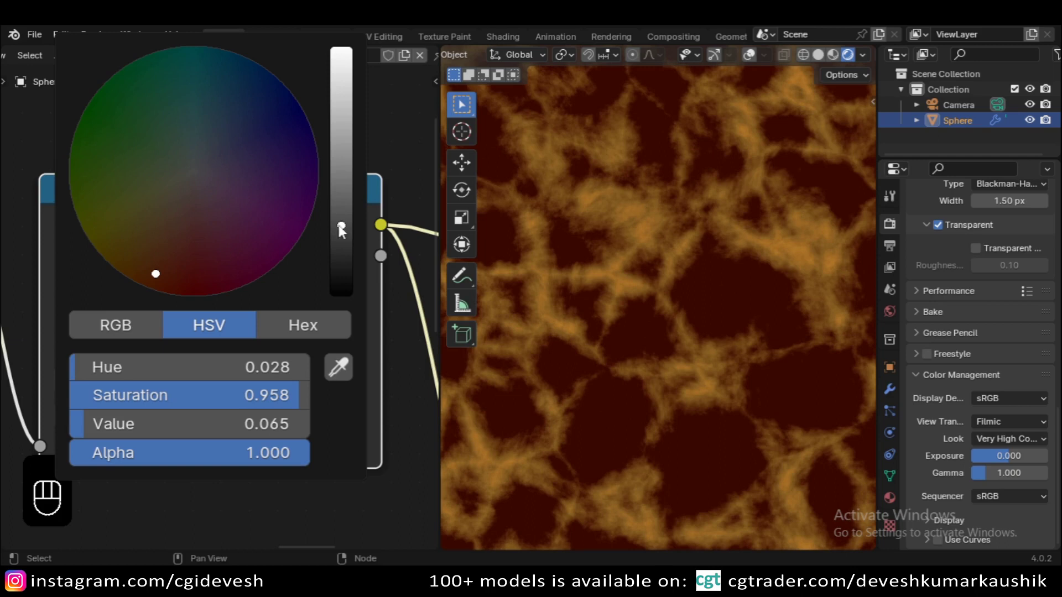
drag(126, 351, 162, 422)
click(169, 428)
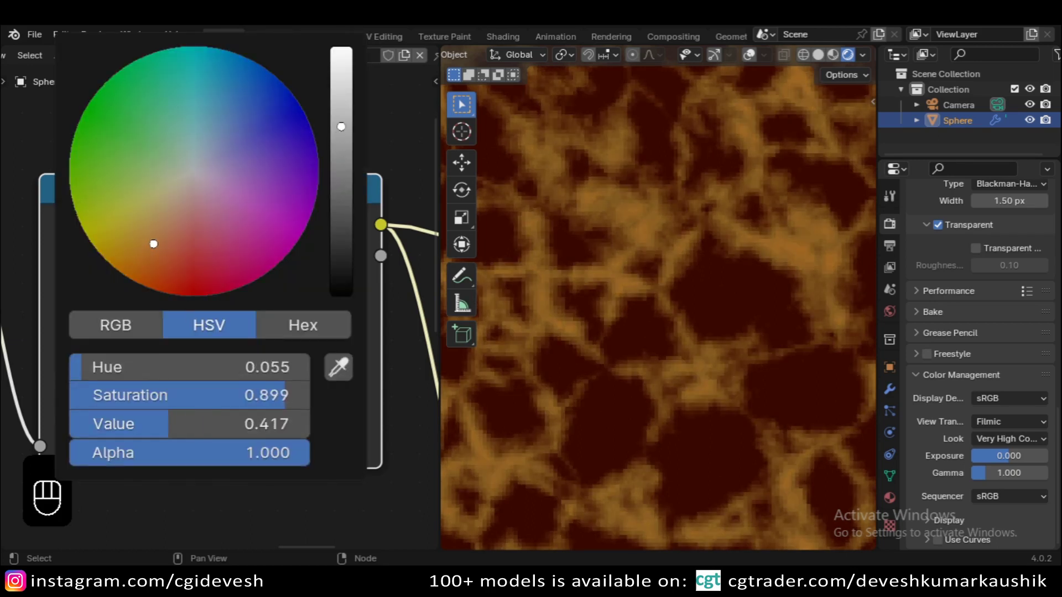
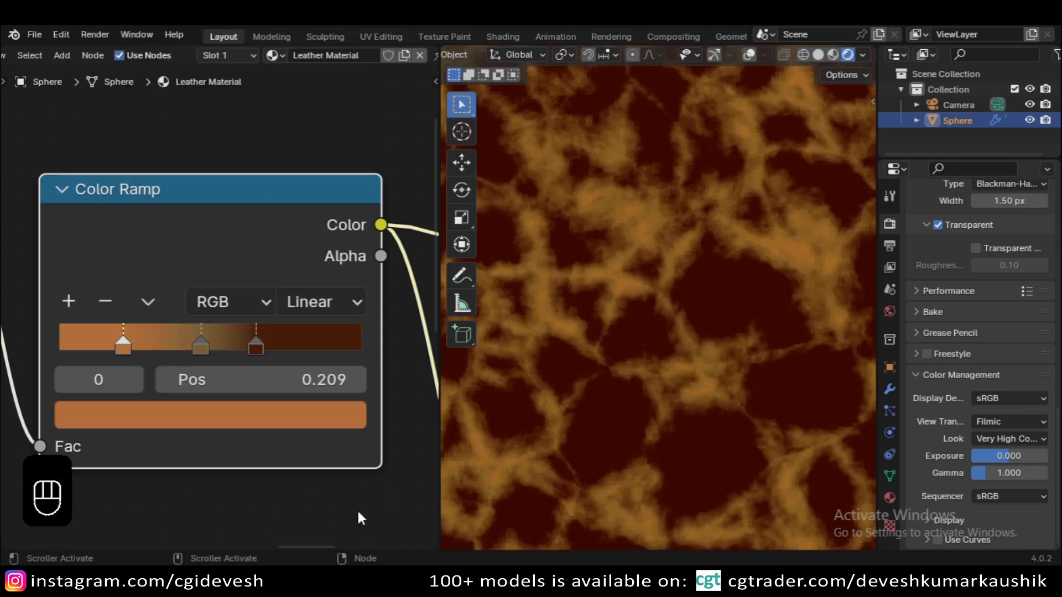
- Brighten the first stop's golden colour so the cracks stand out against the maroon base
click(189, 421)
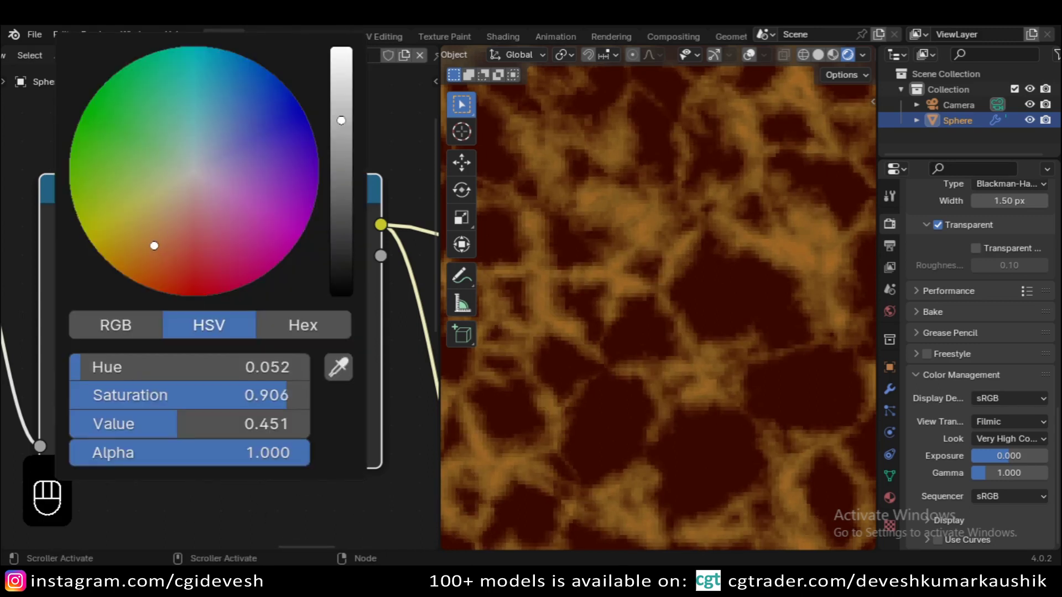
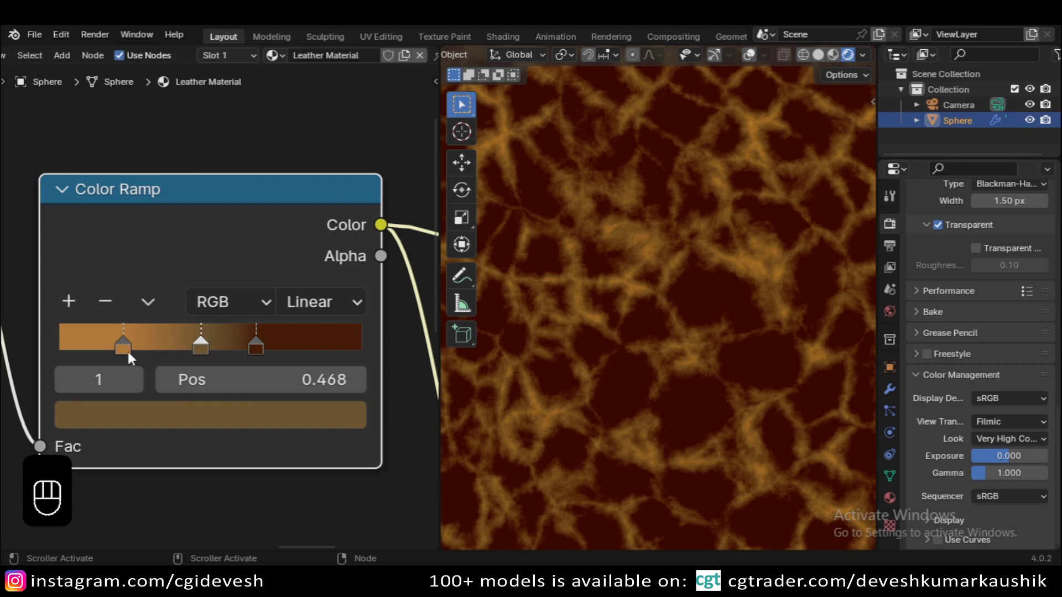
drag(125, 355, 308, 258)
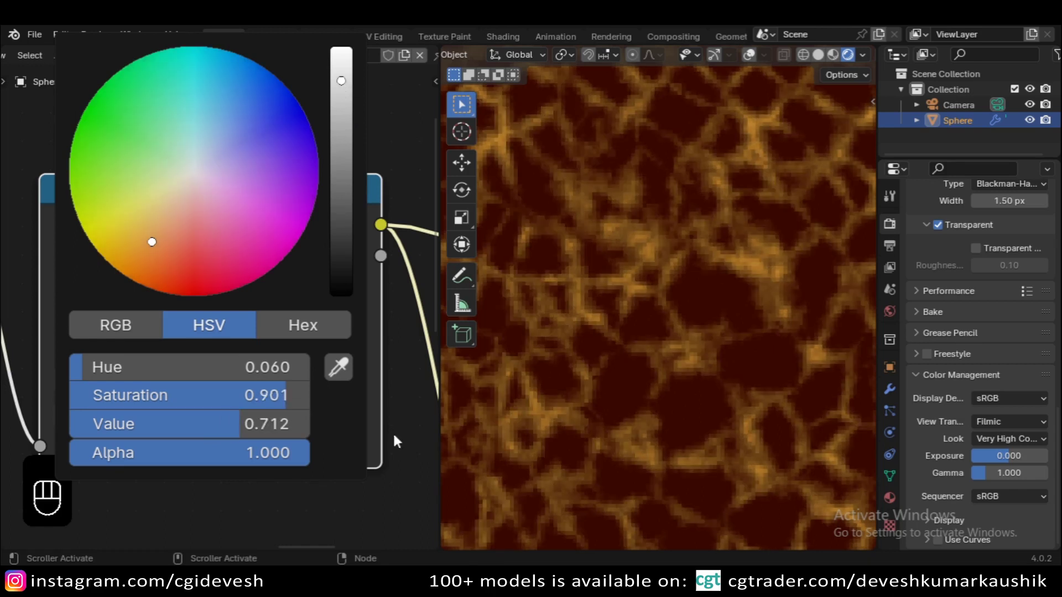
click(195, 414)
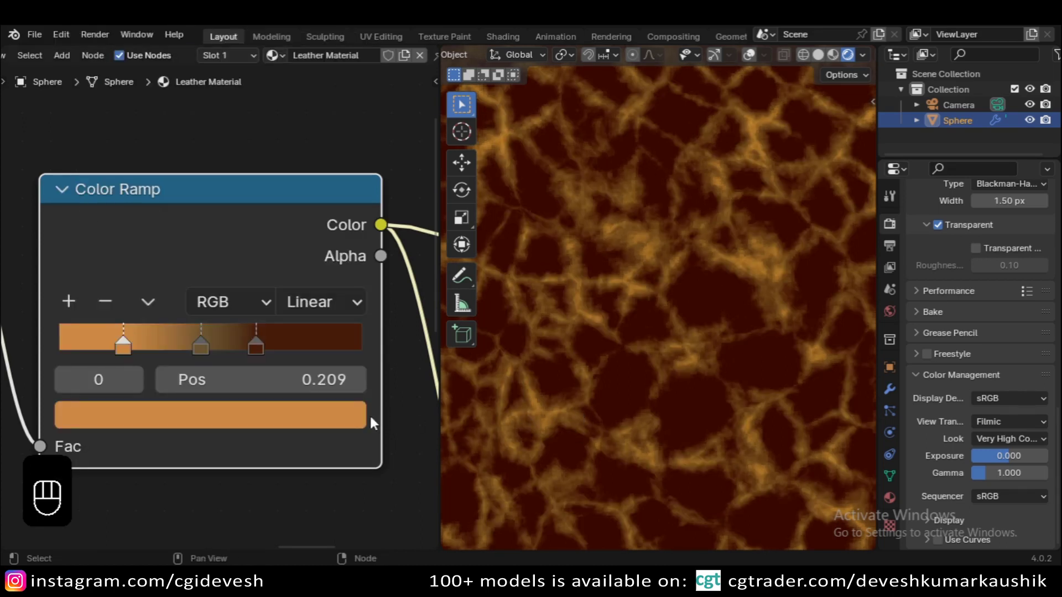
middle_click(347, 402)
- Preview the full leather shader and compare softer view-transform contrast looks on the sphere
click(184, 335)
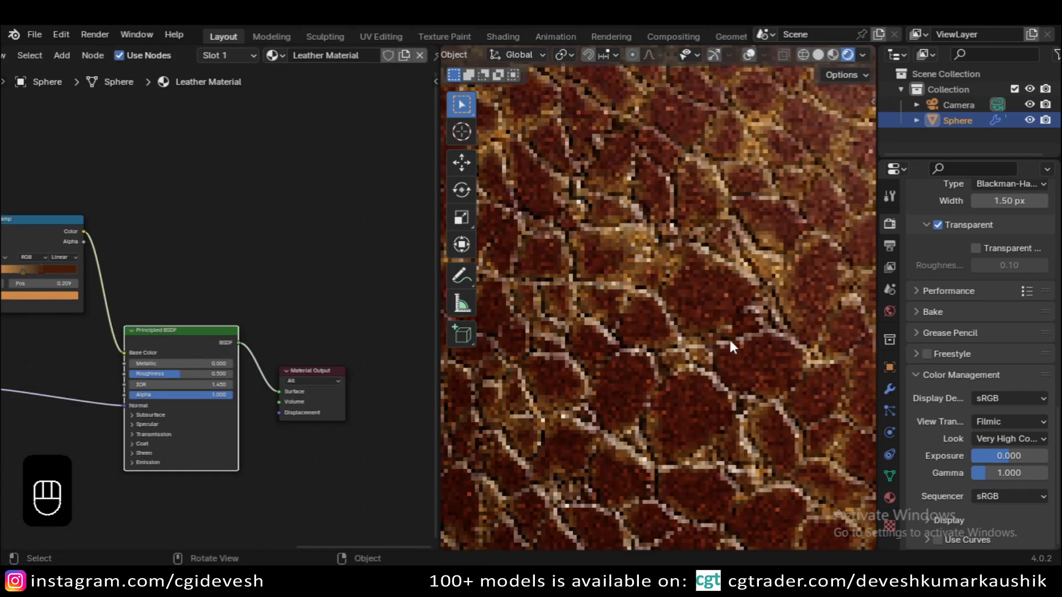
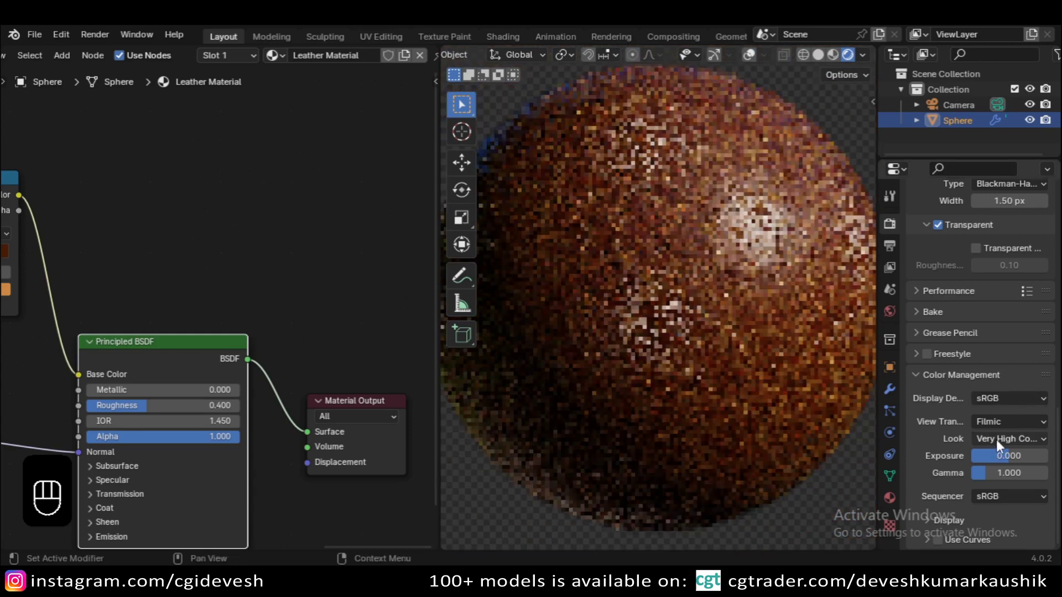
drag(1003, 444, 991, 341)
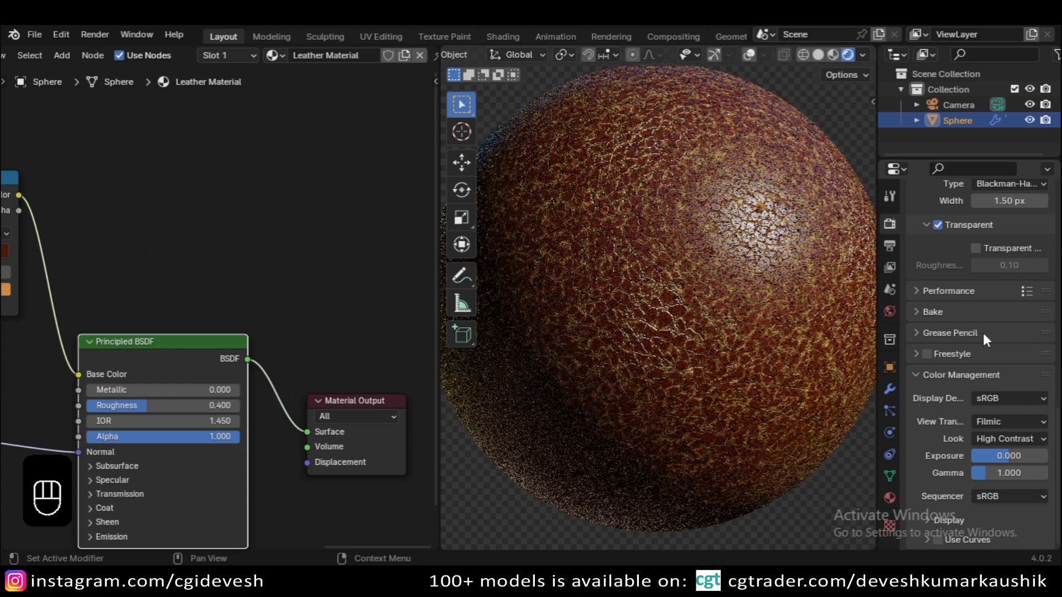
drag(994, 432, 994, 359)
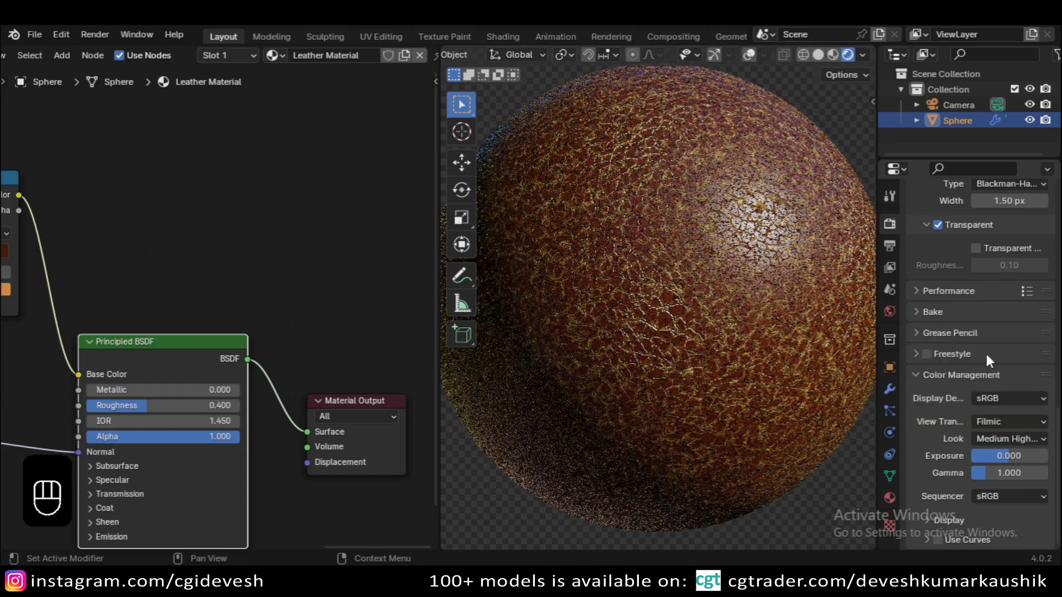
drag(769, 393, 690, 361)
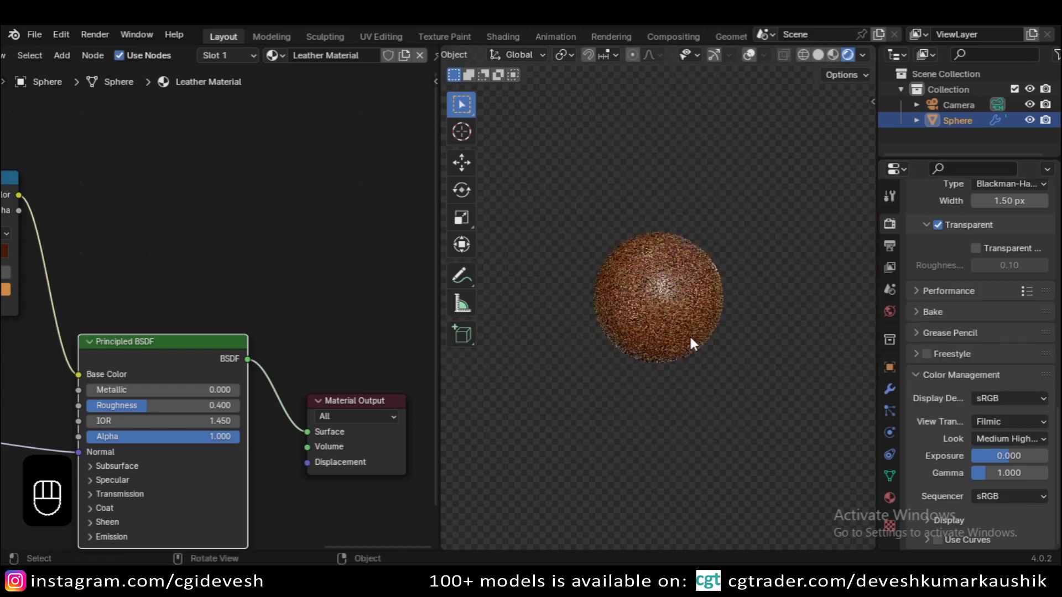
drag(653, 445, 704, 437)
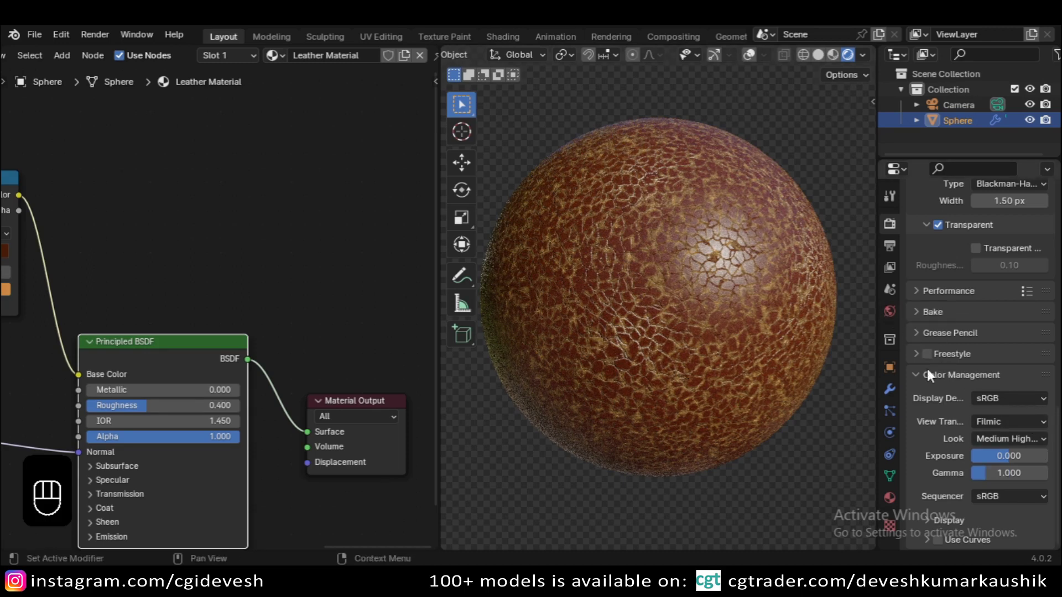
- Go to the world environment settings in the properties panel
click(894, 317)
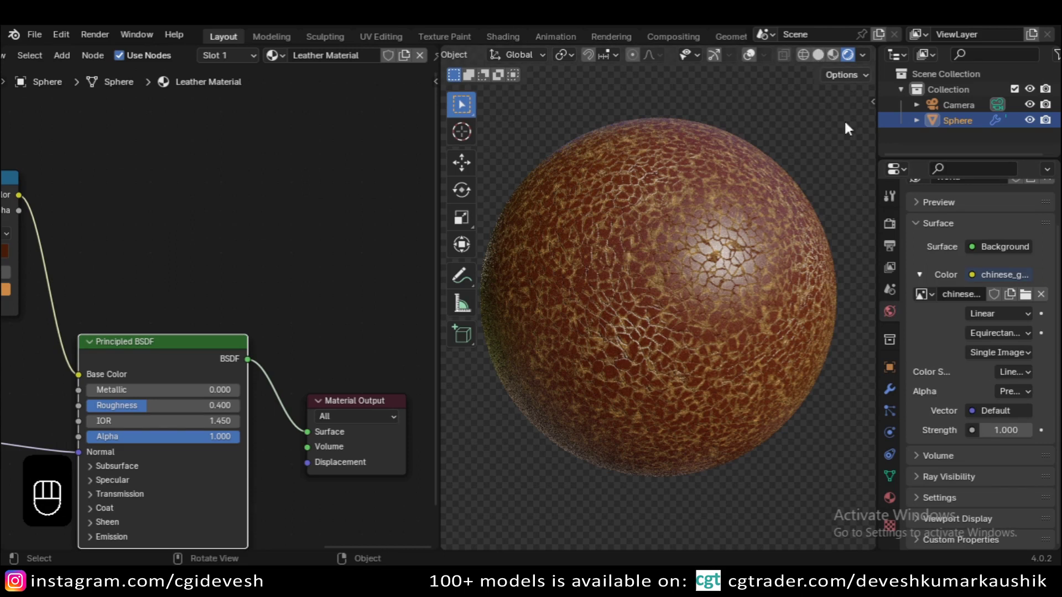
drag(893, 227, 941, 356)
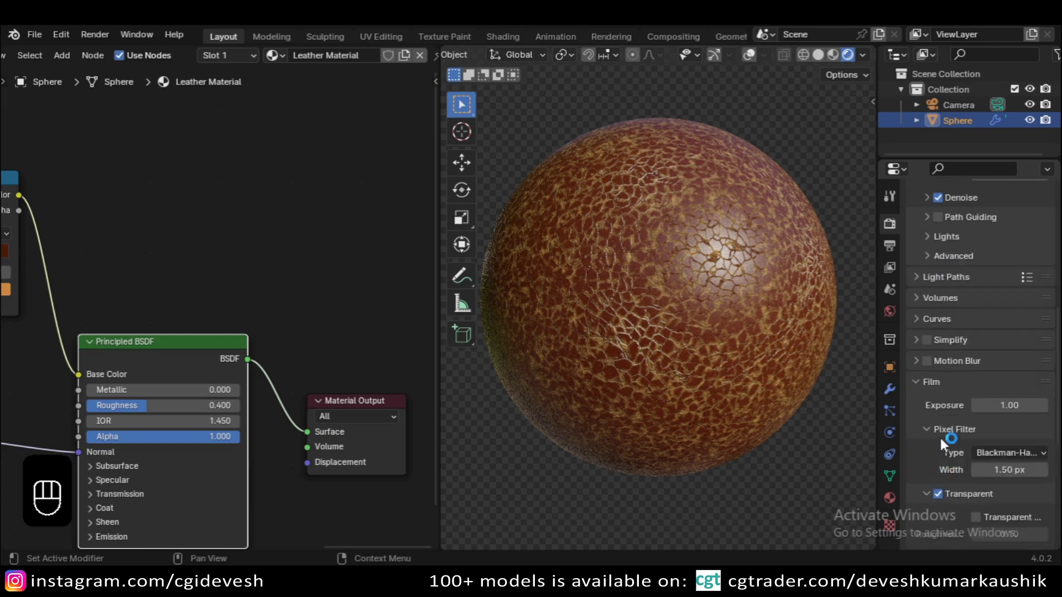
- Load the autumn_forest_04 HDRI as the world environment and inspect the lighting
click(944, 499)
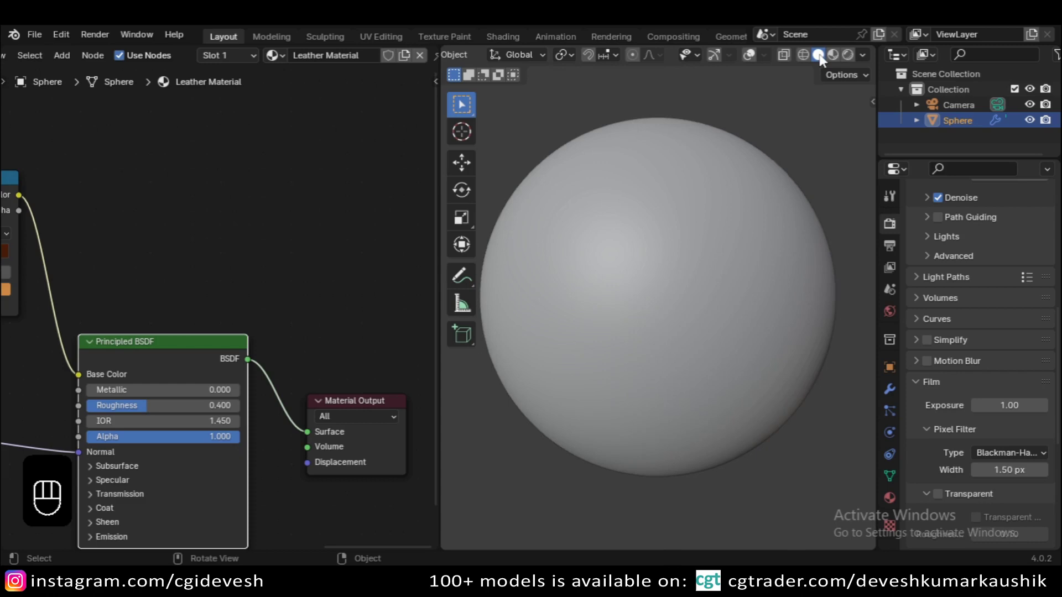
click(892, 313)
click(1030, 298)
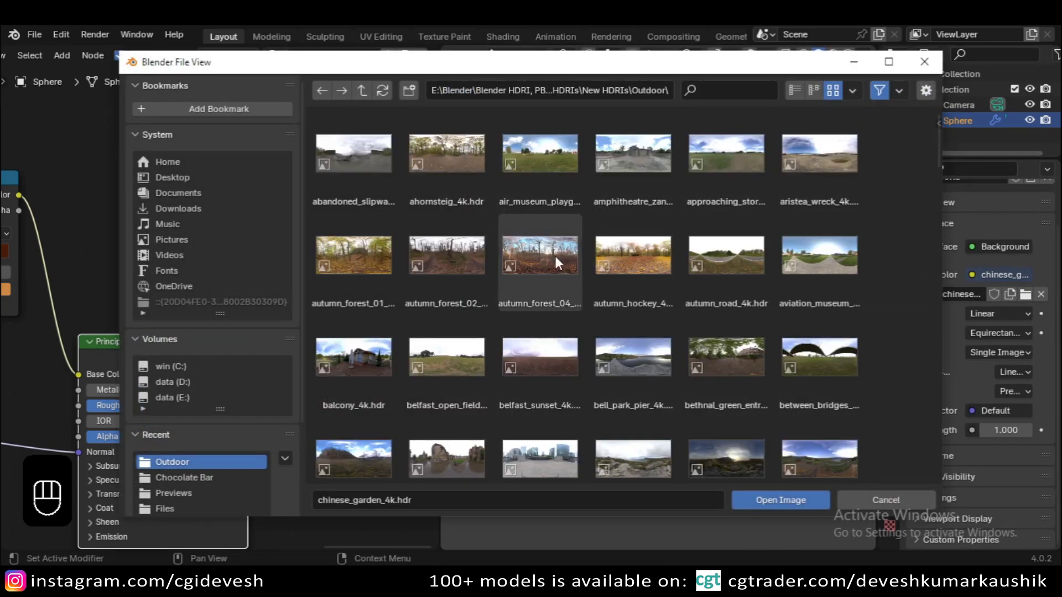
click(851, 60)
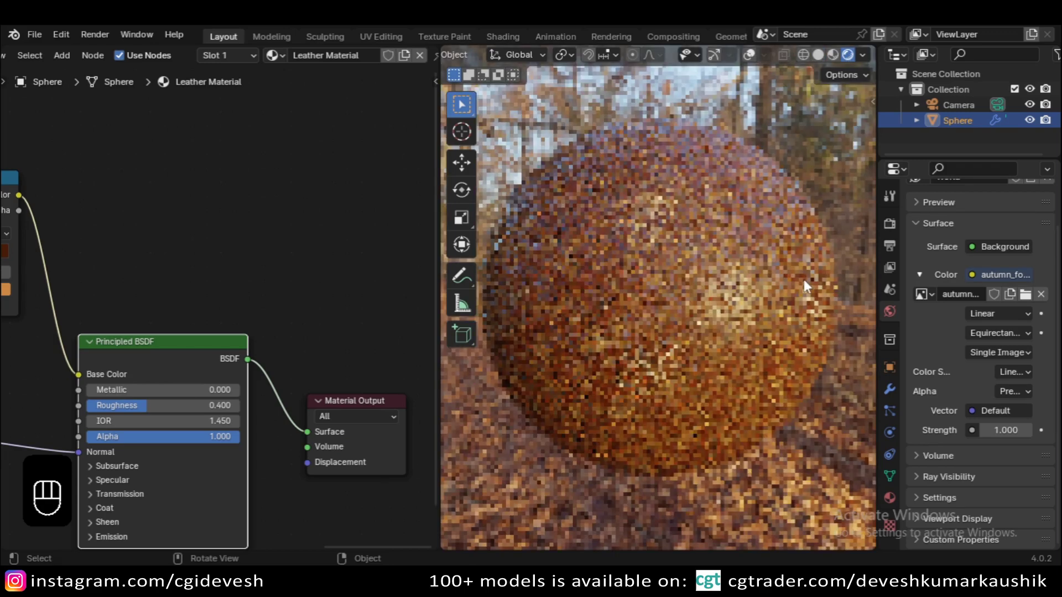
drag(656, 404, 695, 387)
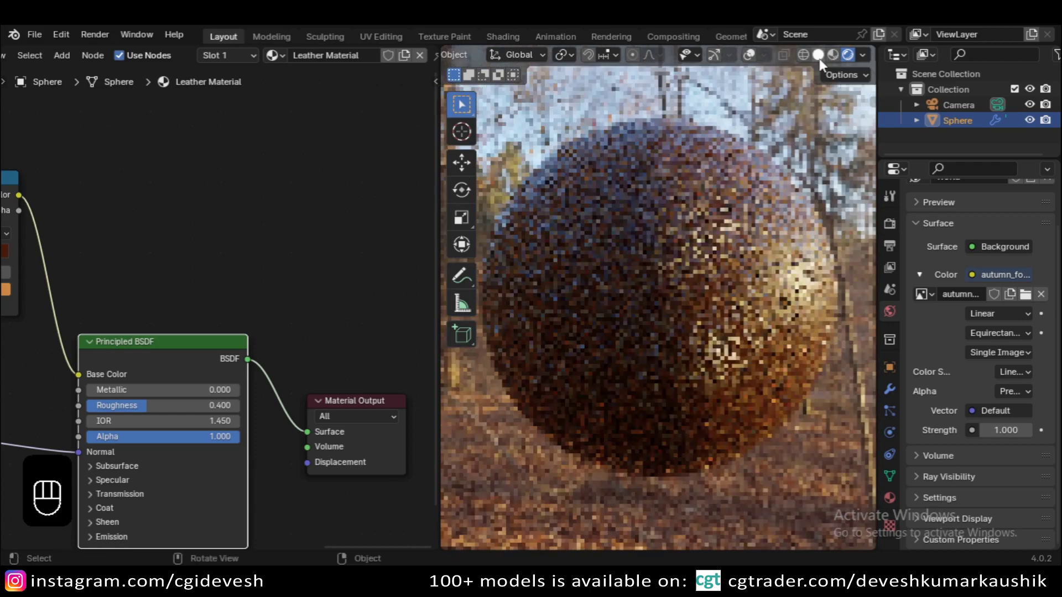
- Replace it with spruit_sunrise_4k.hdr and check the sphere through the camera view
click(1033, 296)
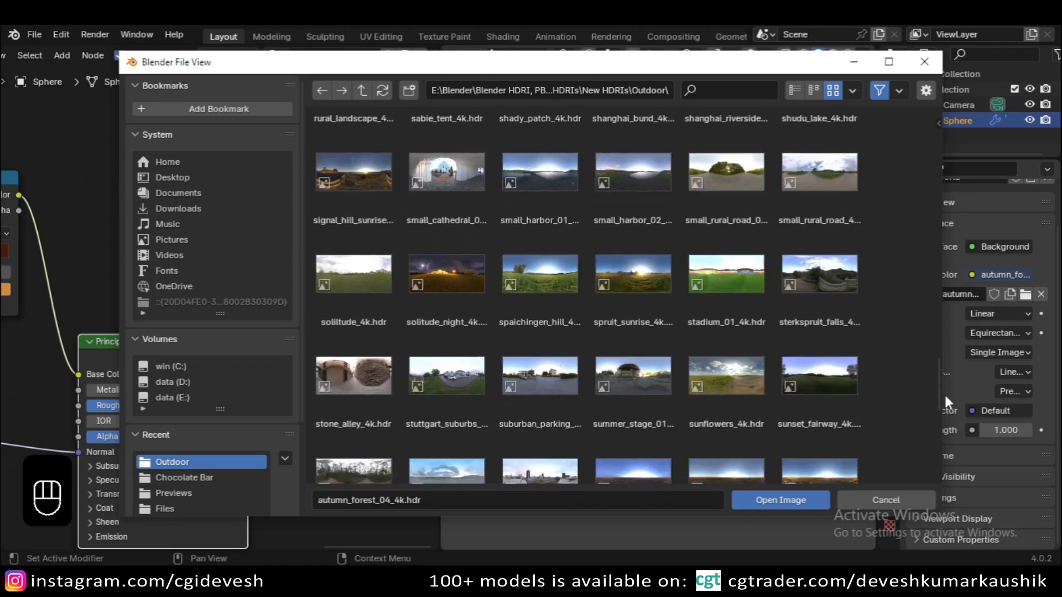
click(847, 56)
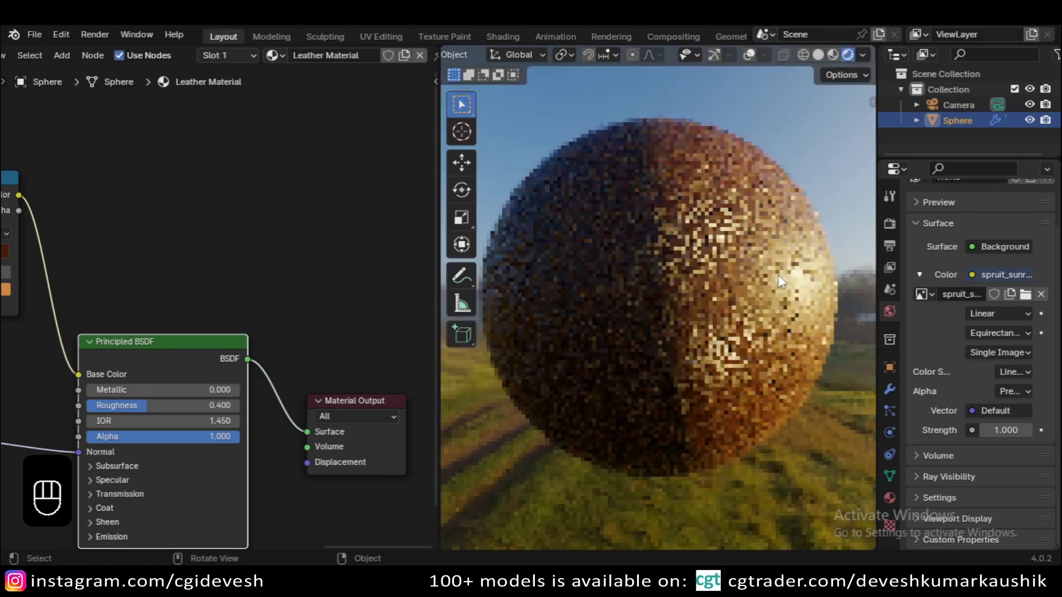
drag(742, 302, 636, 332)
key(KP_0)
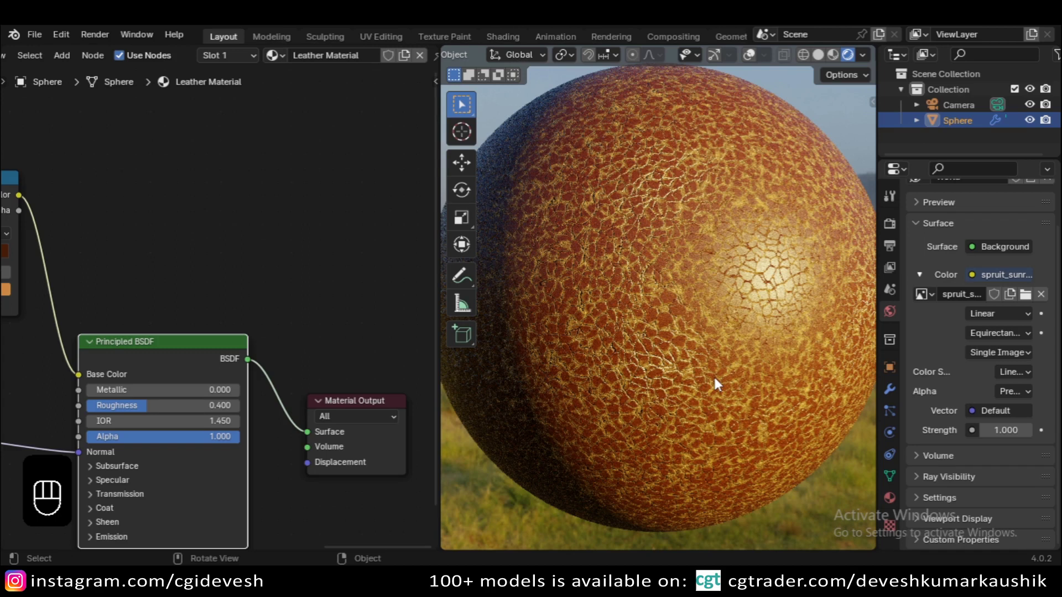
- Preview the Color Ramp output on the sphere, select the middle stop, then show the full material again
drag(285, 459, 240, 449)
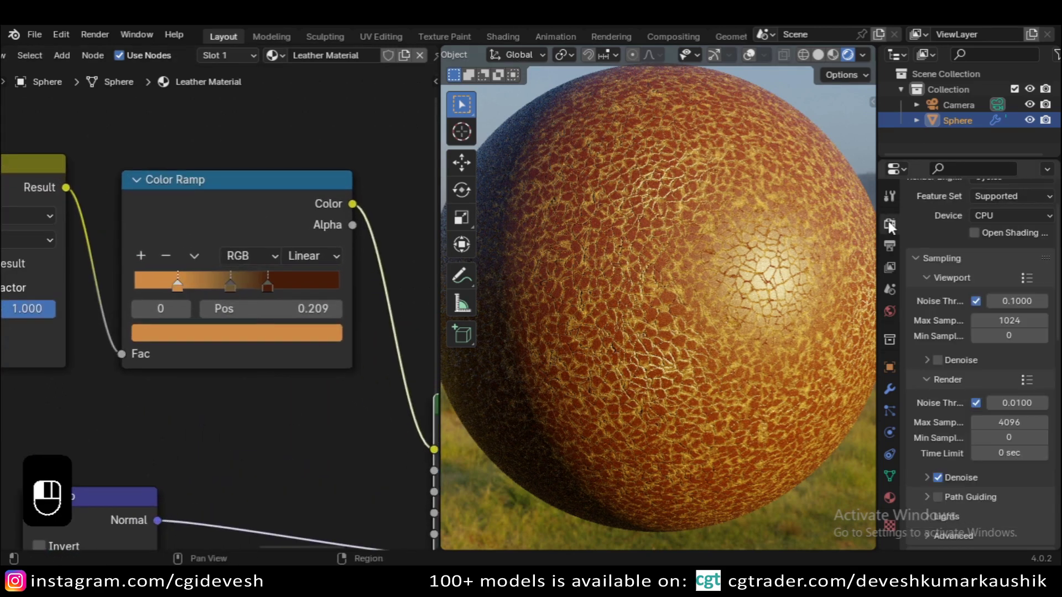
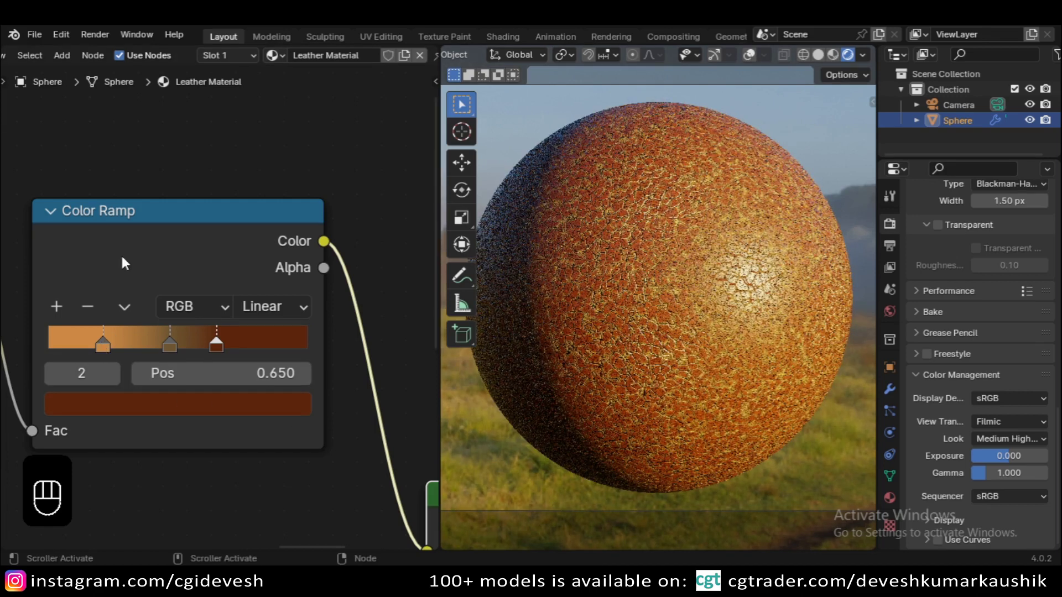
click(223, 343)
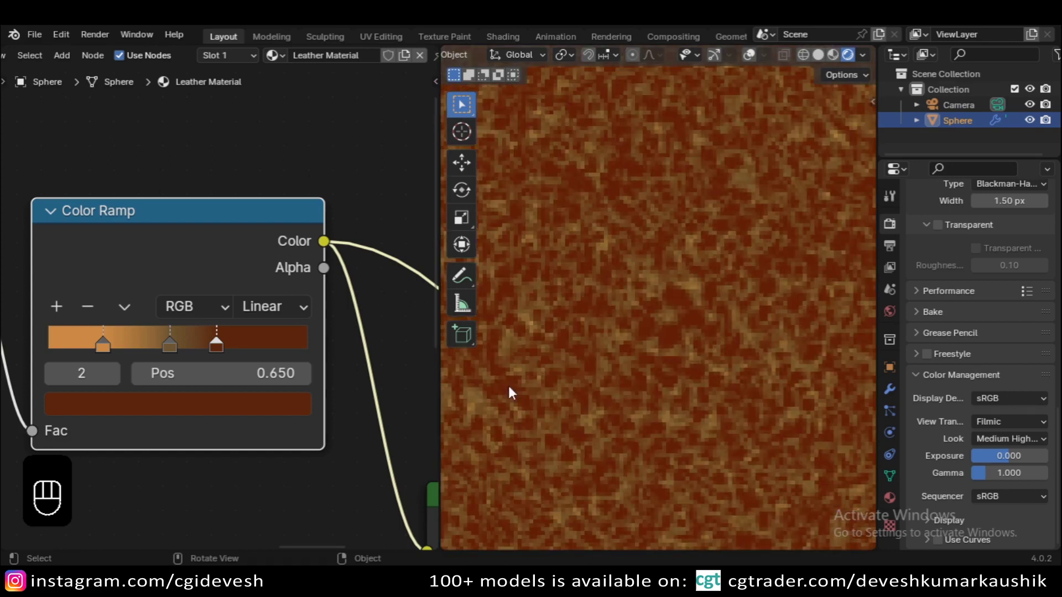
drag(176, 380, 175, 411)
click(177, 414)
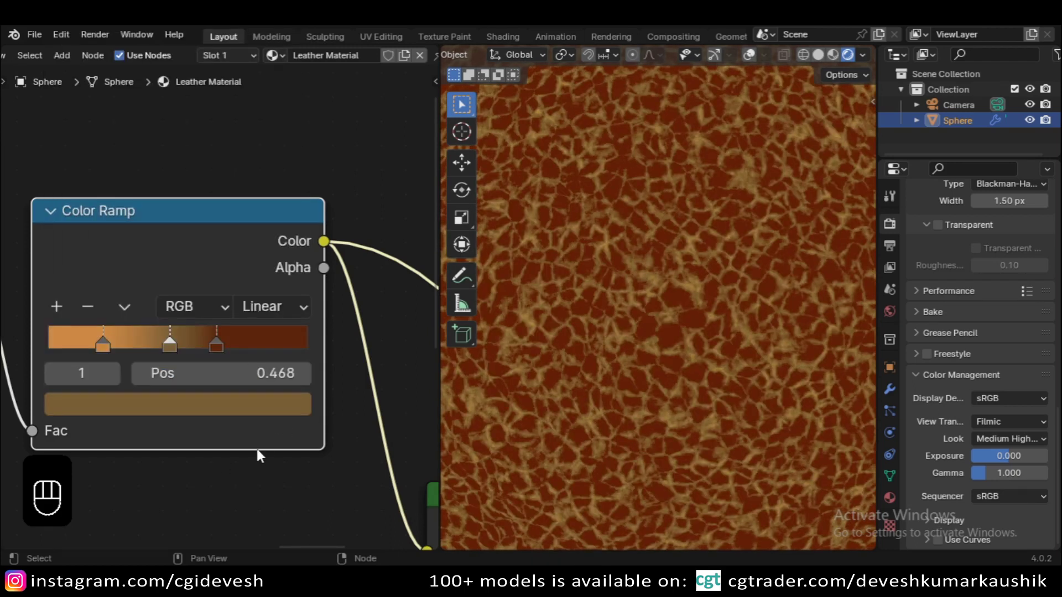
click(265, 453)
click(323, 414)
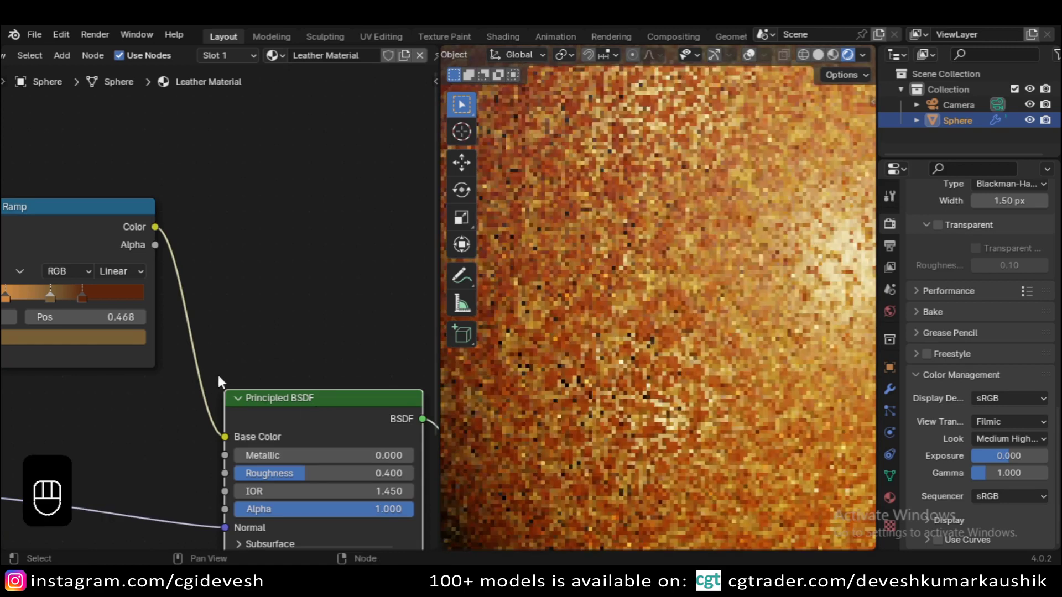
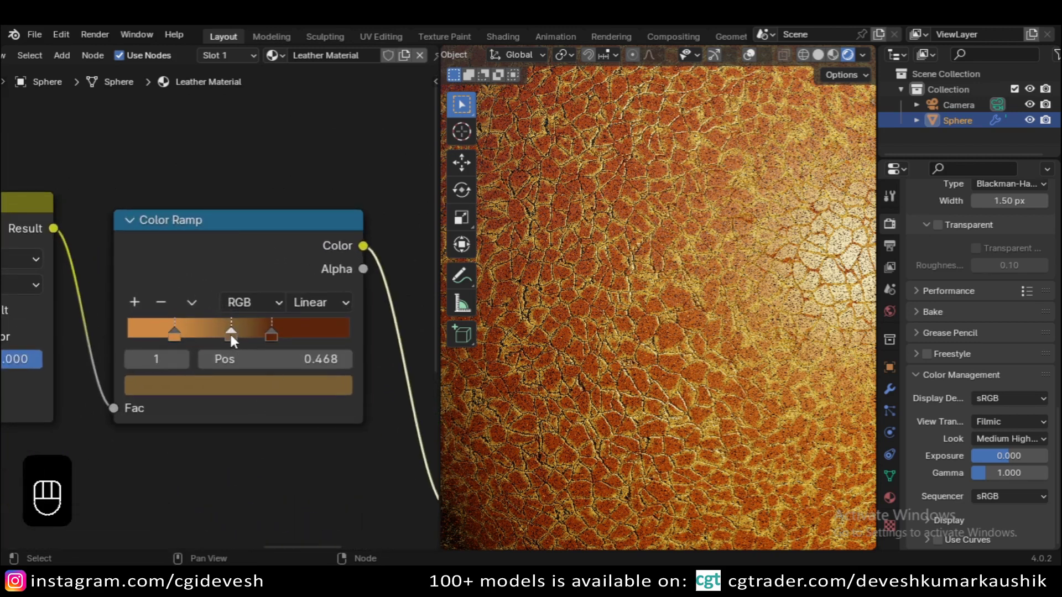
- Shift the middle stop (undoing one move), then adjust the first and darkest colour stops
drag(234, 340, 257, 341)
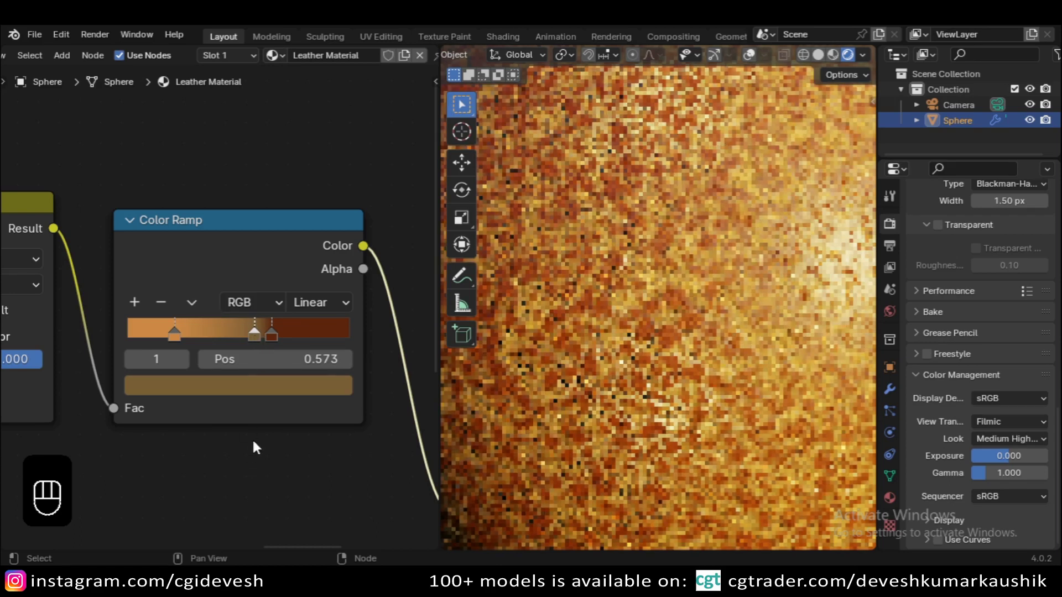
key(ctrl+z)
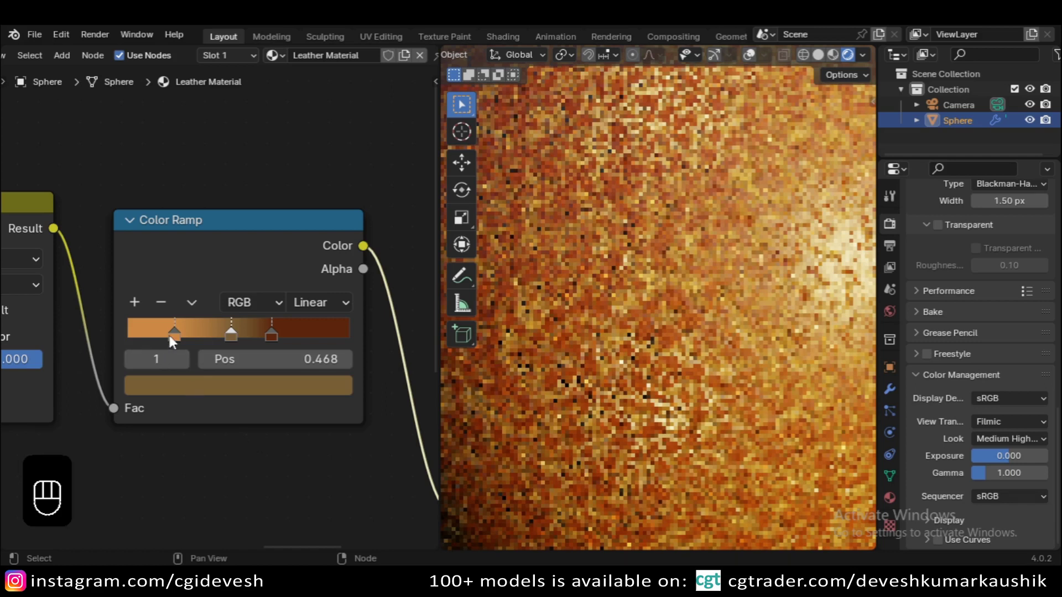
drag(175, 344, 187, 389)
drag(187, 391, 184, 452)
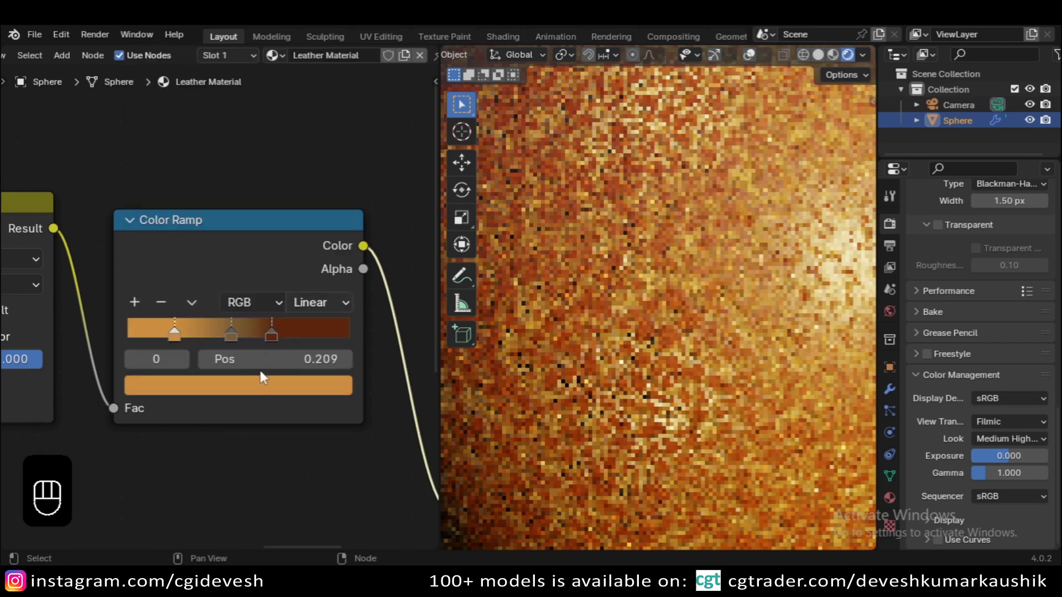
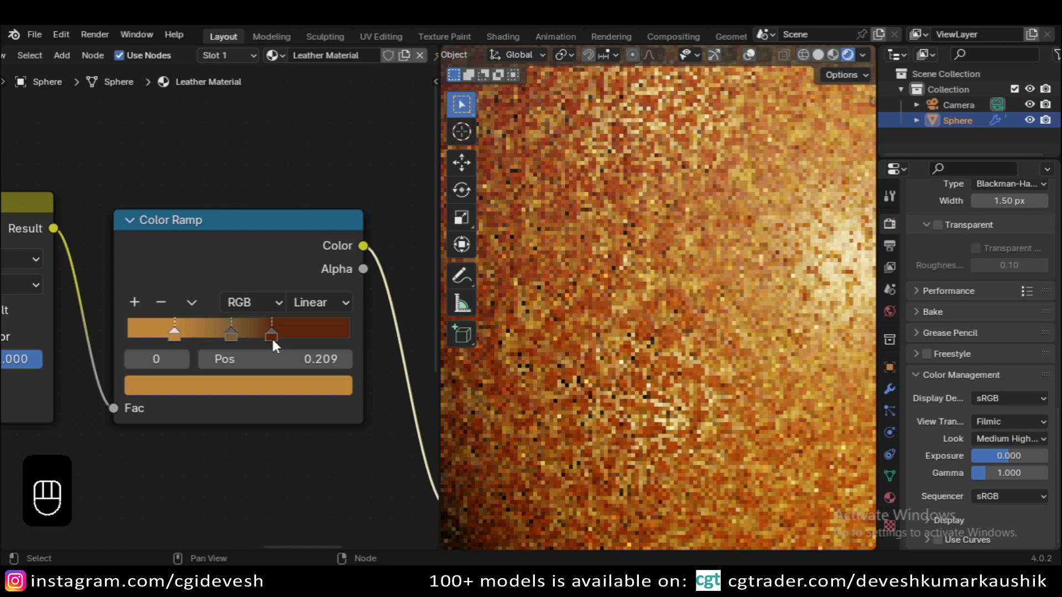
drag(151, 465, 261, 429)
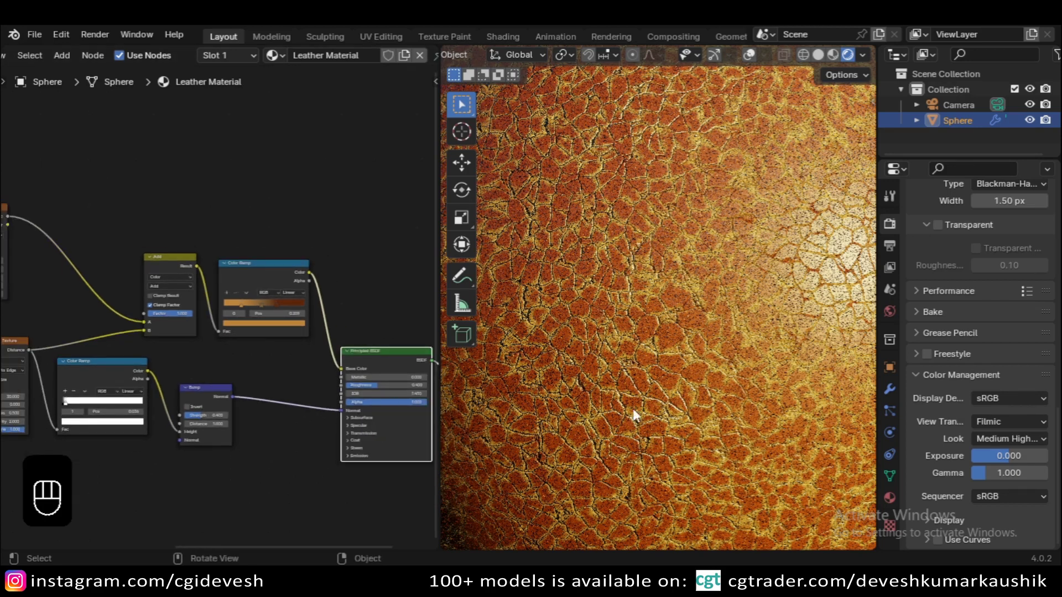
- Duplicate the Bump node and insert the copy before the Principled BSDF Normal input
middle_click(297, 430)
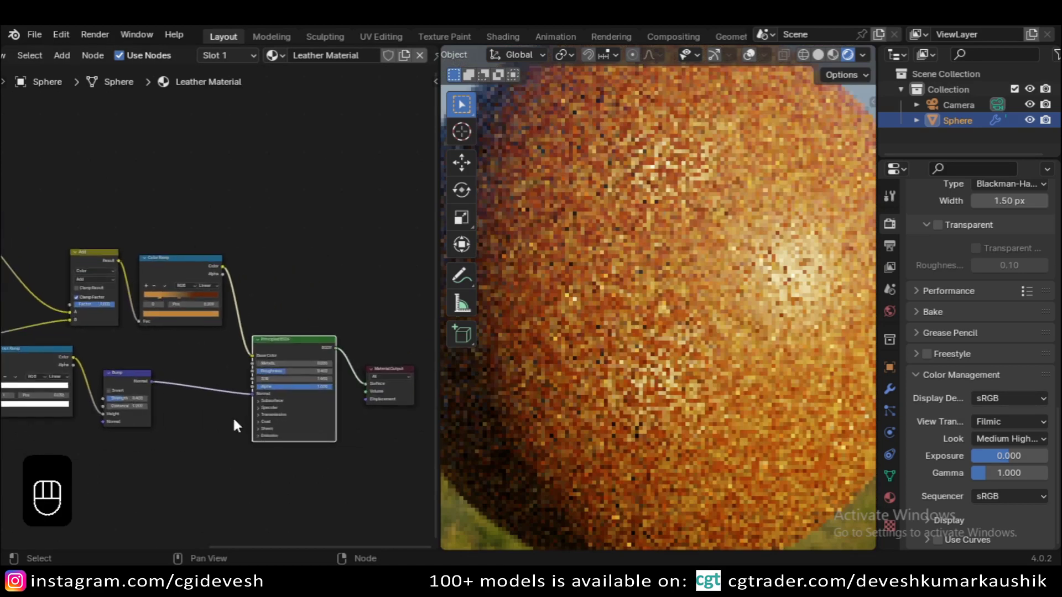
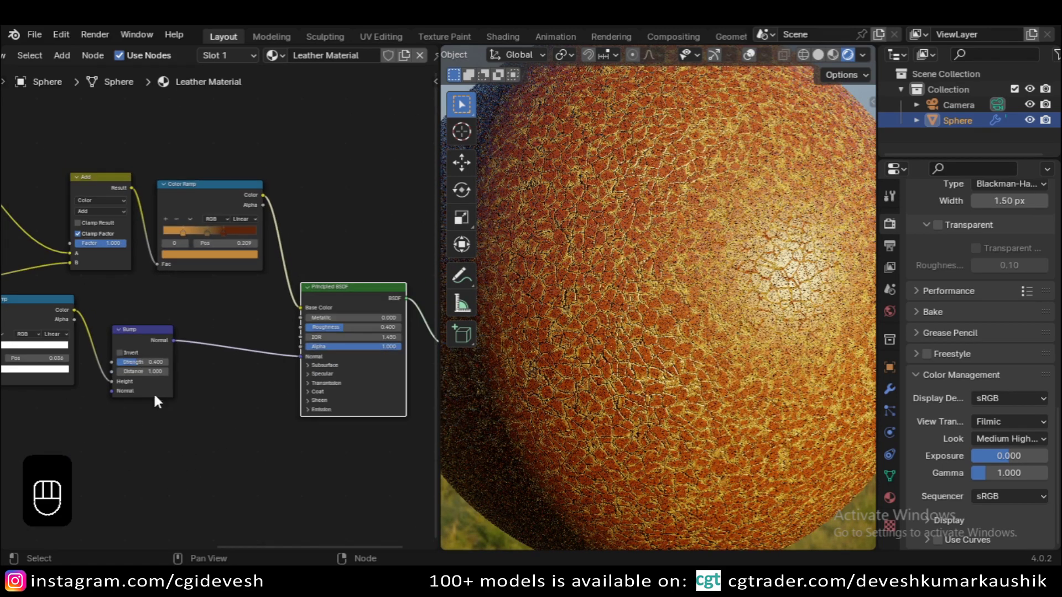
click(137, 342)
key(shift+d)
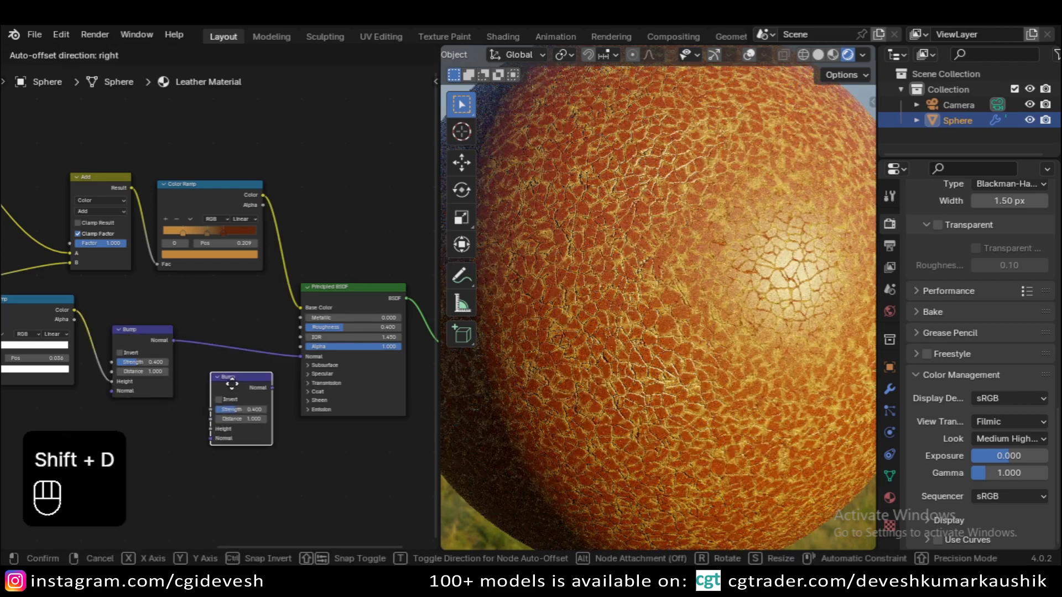
drag(242, 340, 232, 390)
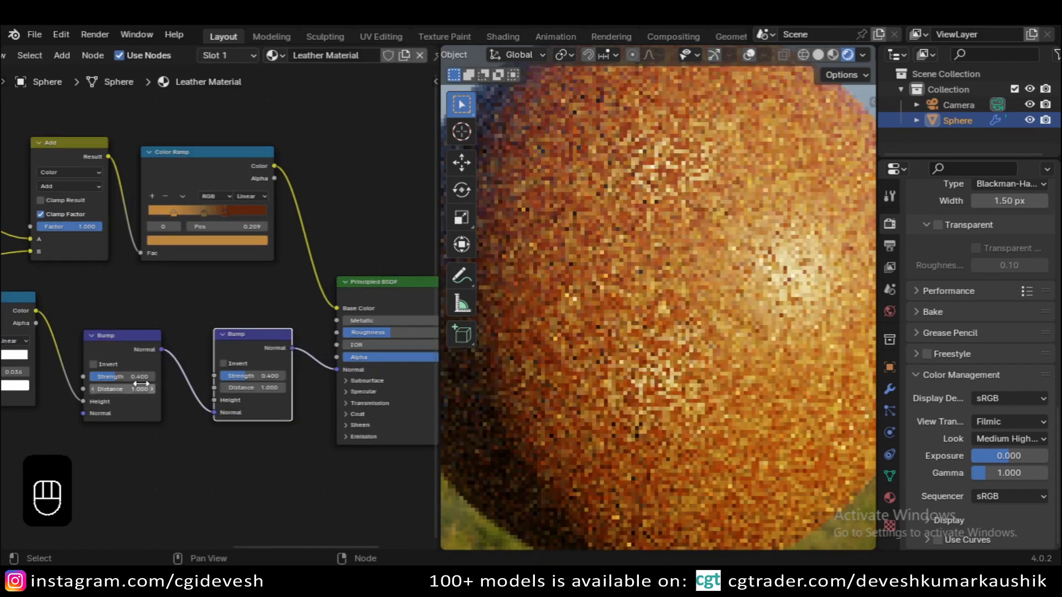
drag(195, 426, 244, 441)
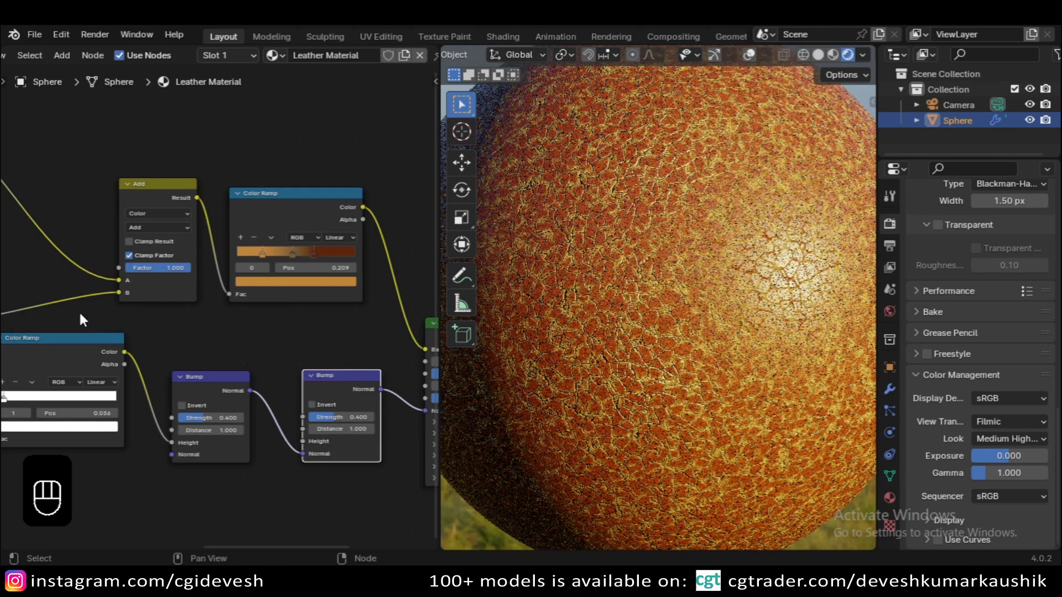
click(111, 326)
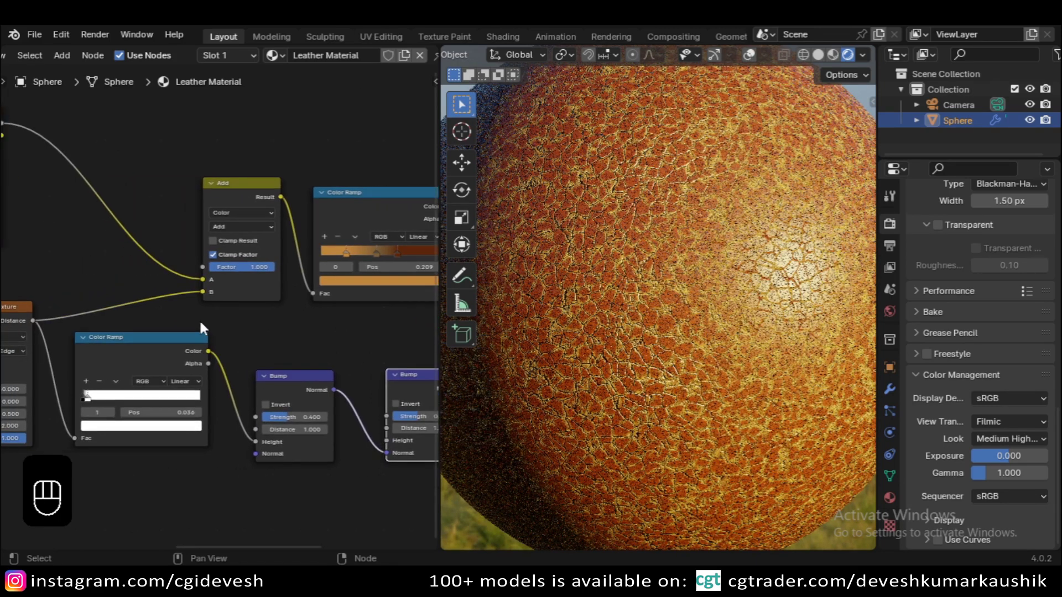
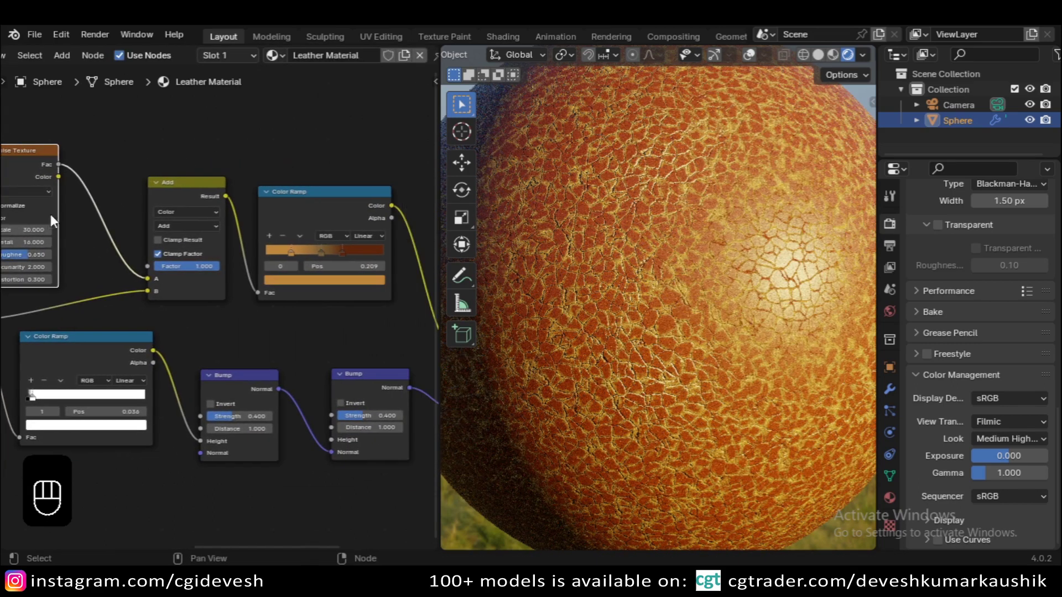
- Feed the Noise Texture Fac into the new Bump's Height and preview the full leather material
drag(65, 172, 27, 150)
click(28, 161)
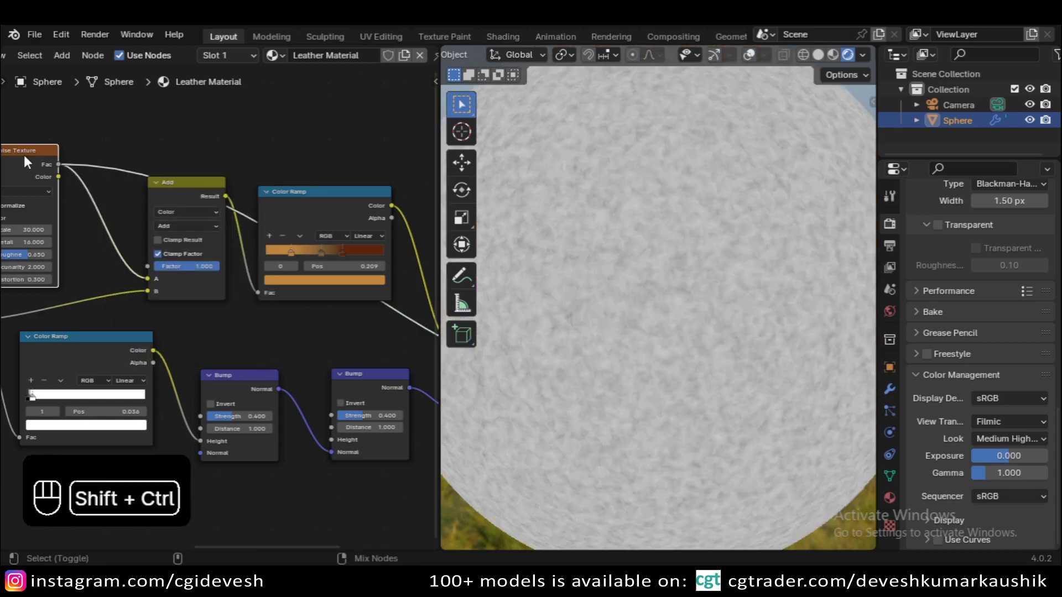
drag(91, 219, 342, 467)
click(362, 483)
click(340, 314)
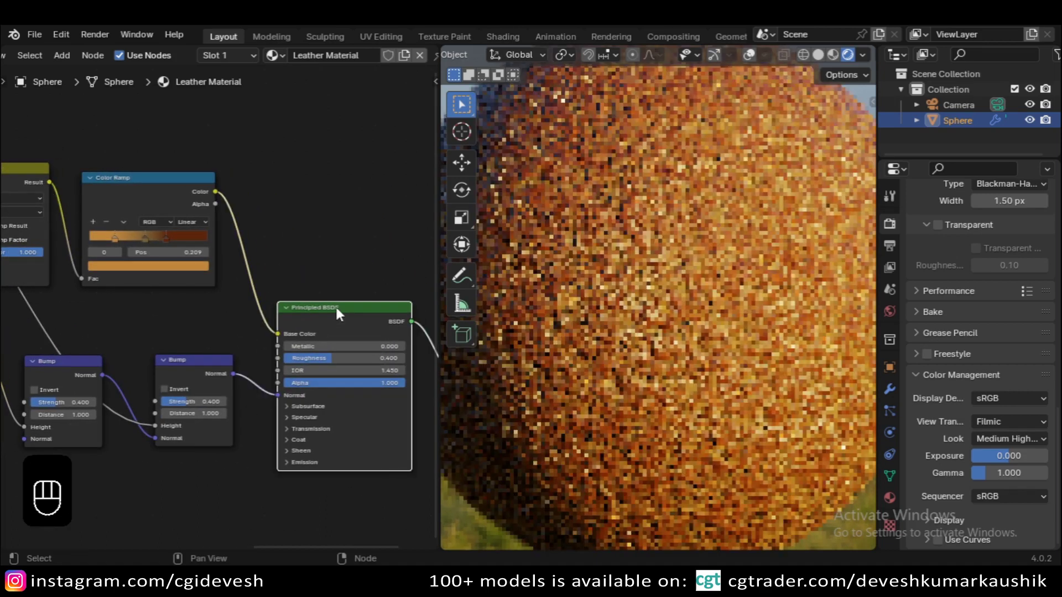
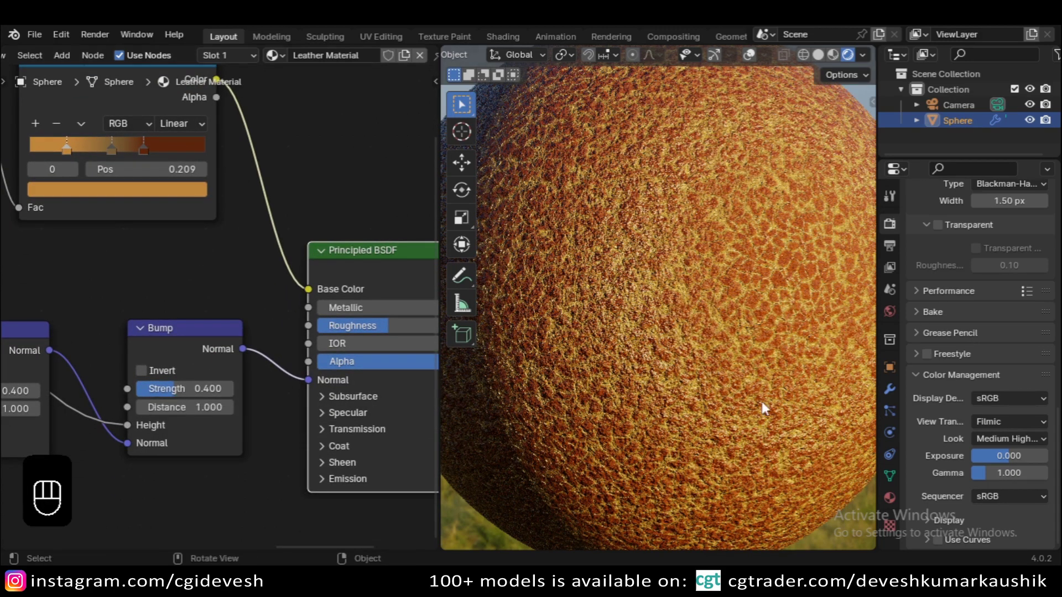
- Lower the second Bump node's Strength to 0.100 for subtler fine grain
drag(208, 396, 207, 394)
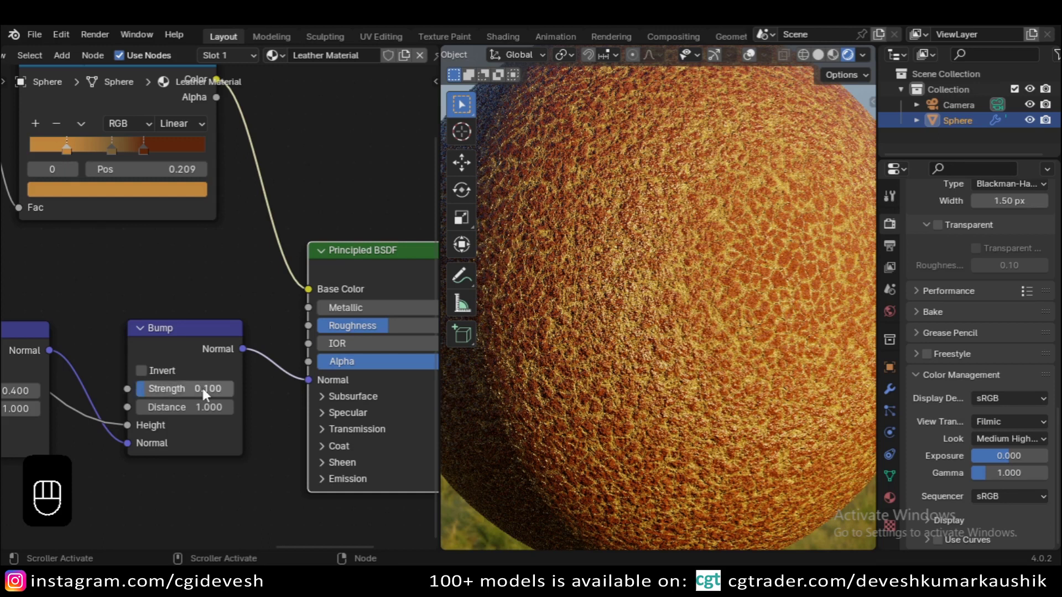
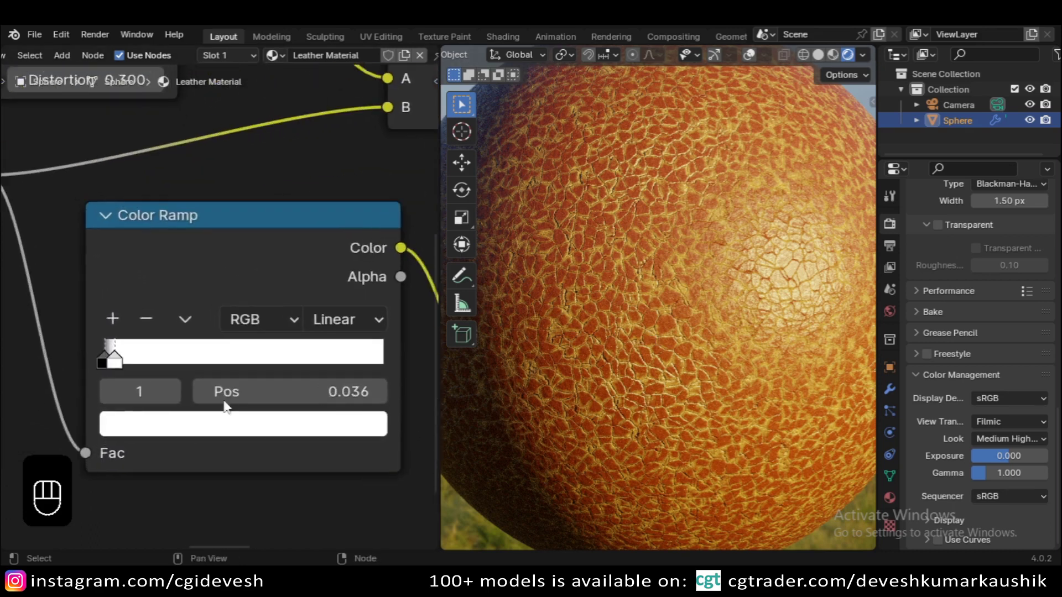
- Move the crack mask ramp's dark stop from 0.036 to about 0.068
click(226, 424)
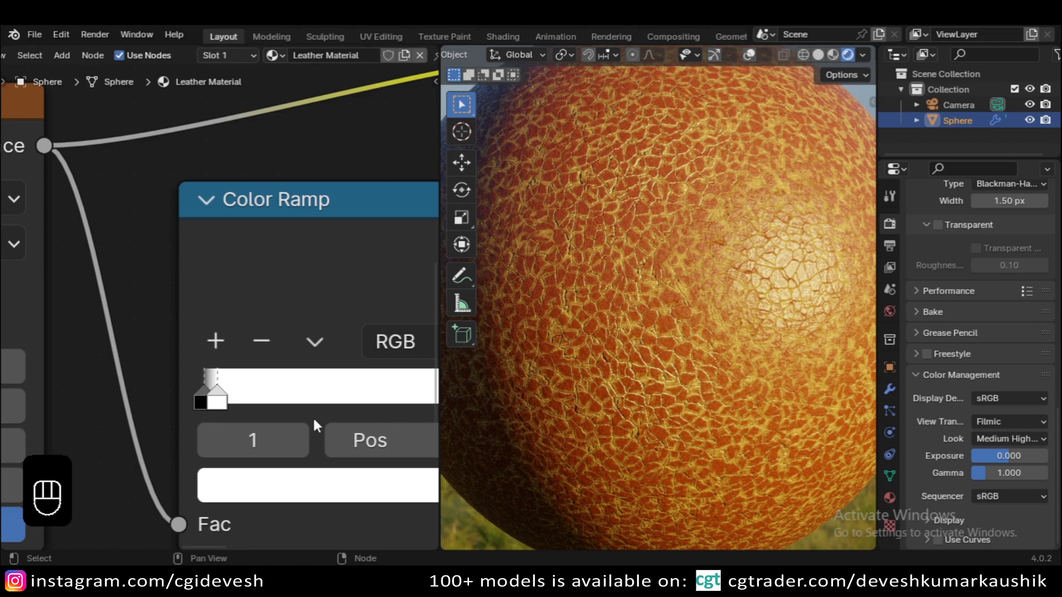
drag(218, 404, 231, 404)
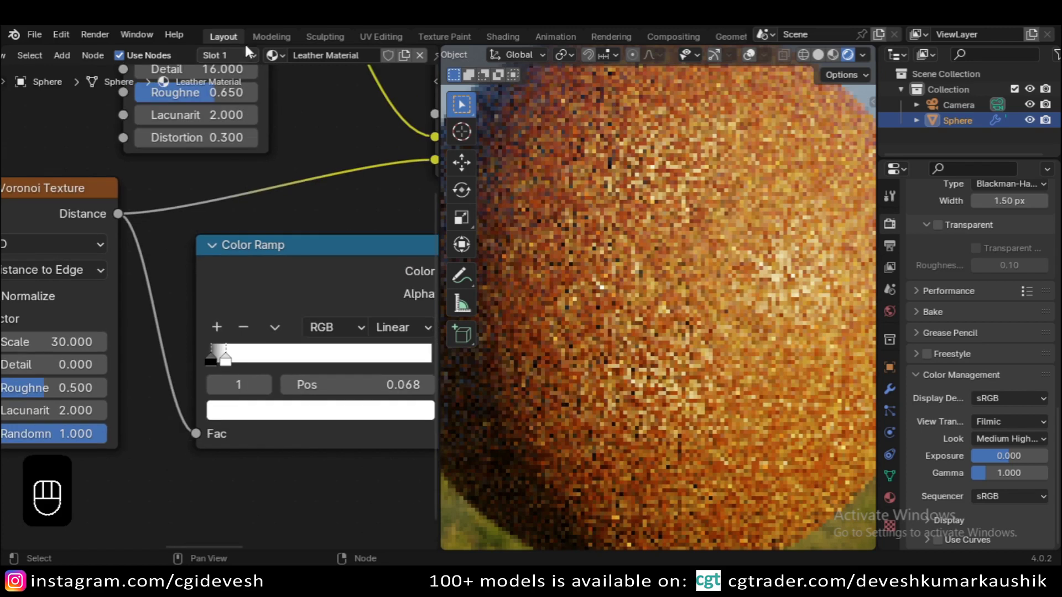
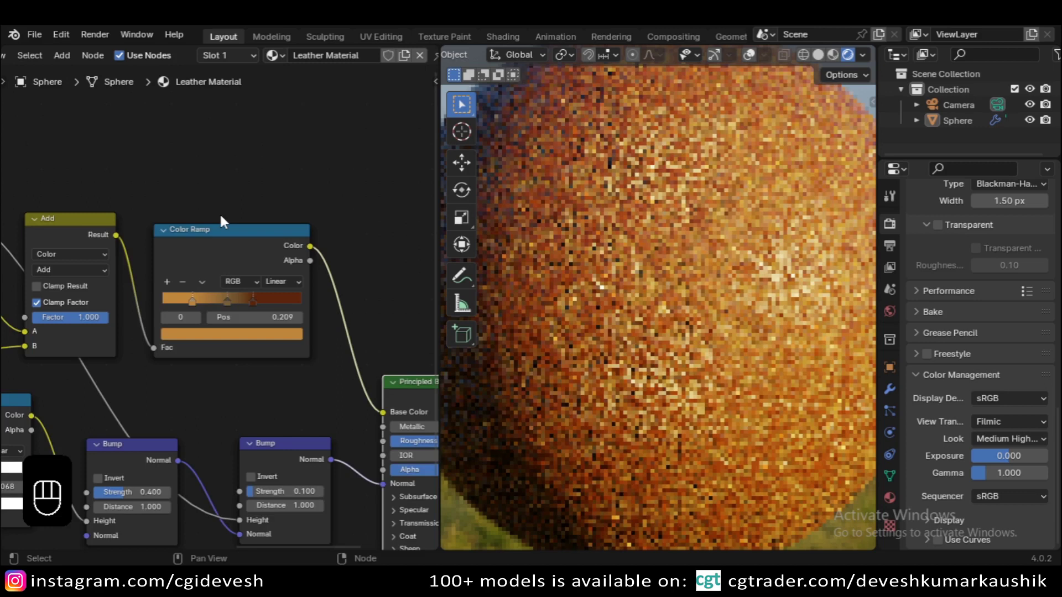
- Revisit the deep reddish-brown colours of the ramp's brown and darkest (0.650) stops
click(275, 306)
click(277, 355)
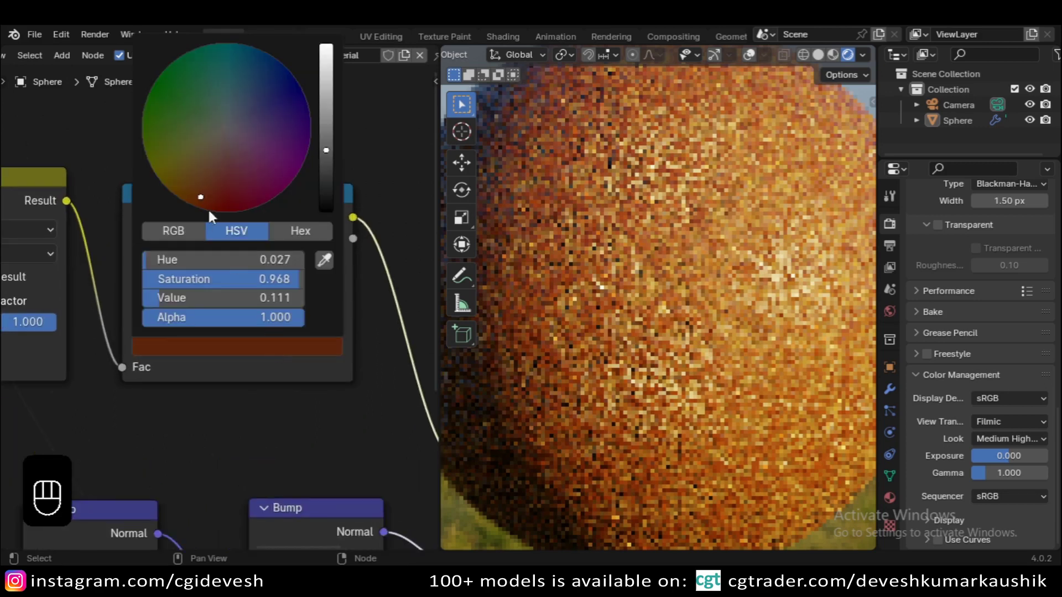
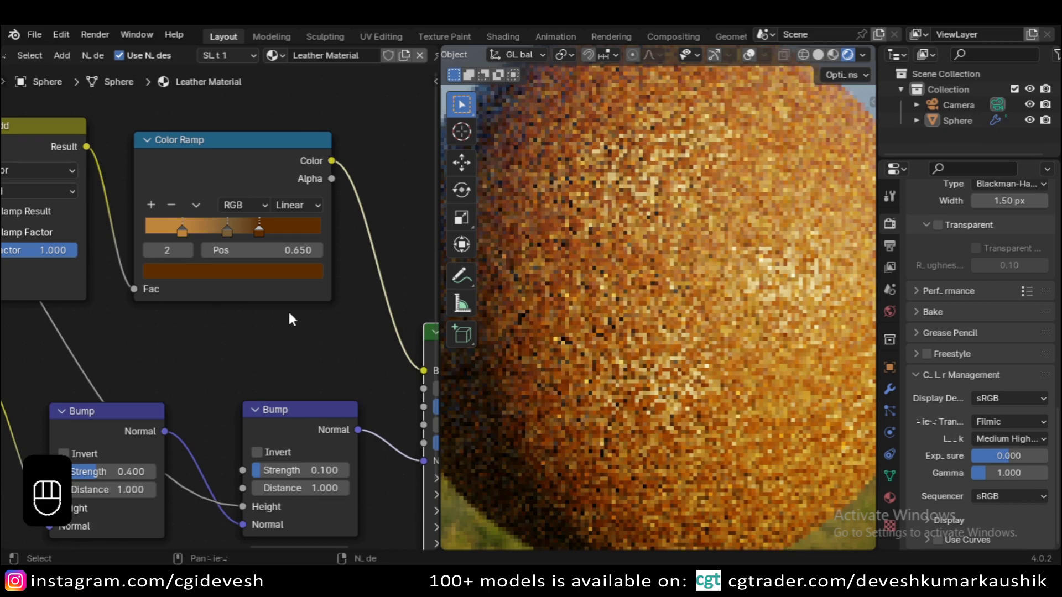
click(275, 260)
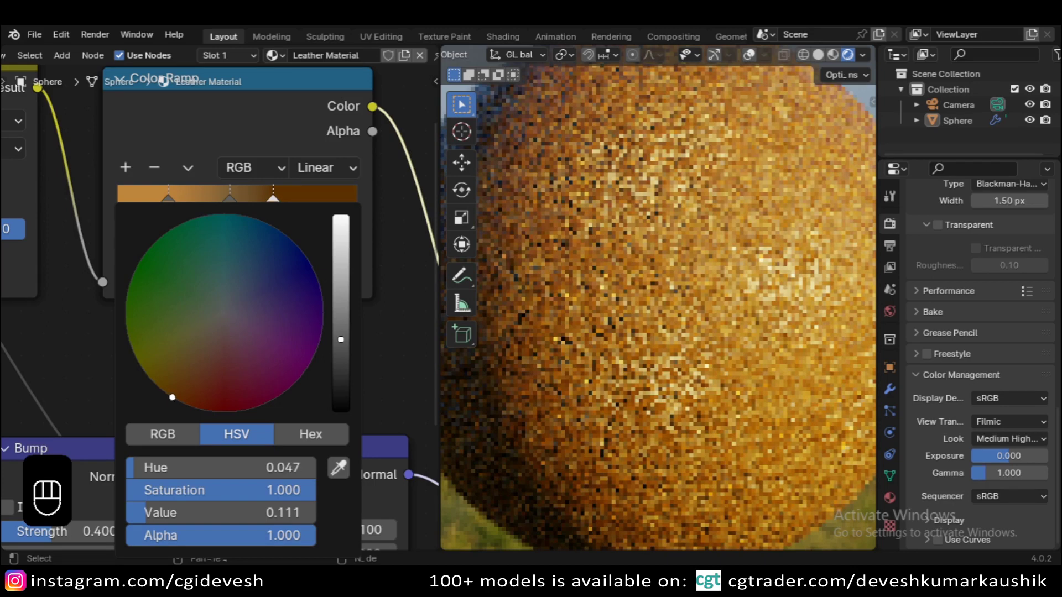
click(331, 344)
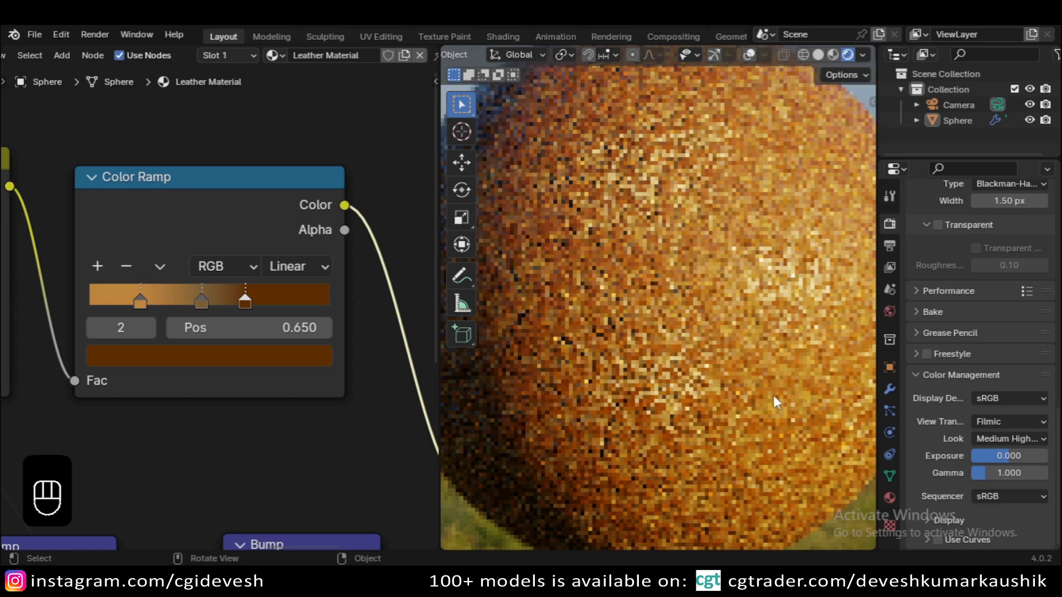
drag(1021, 437, 978, 306)
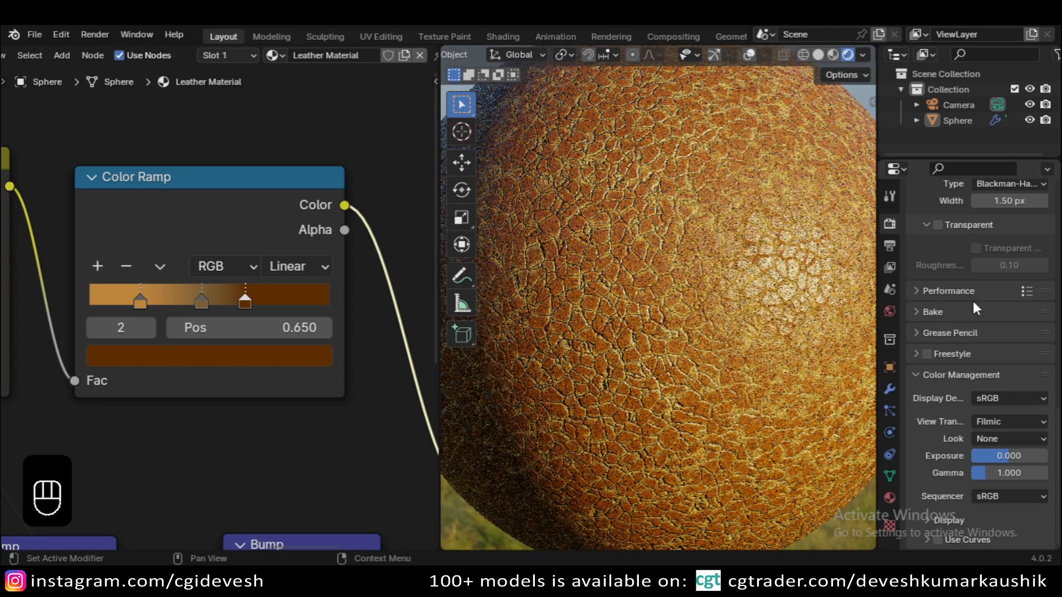
drag(1006, 446, 991, 327)
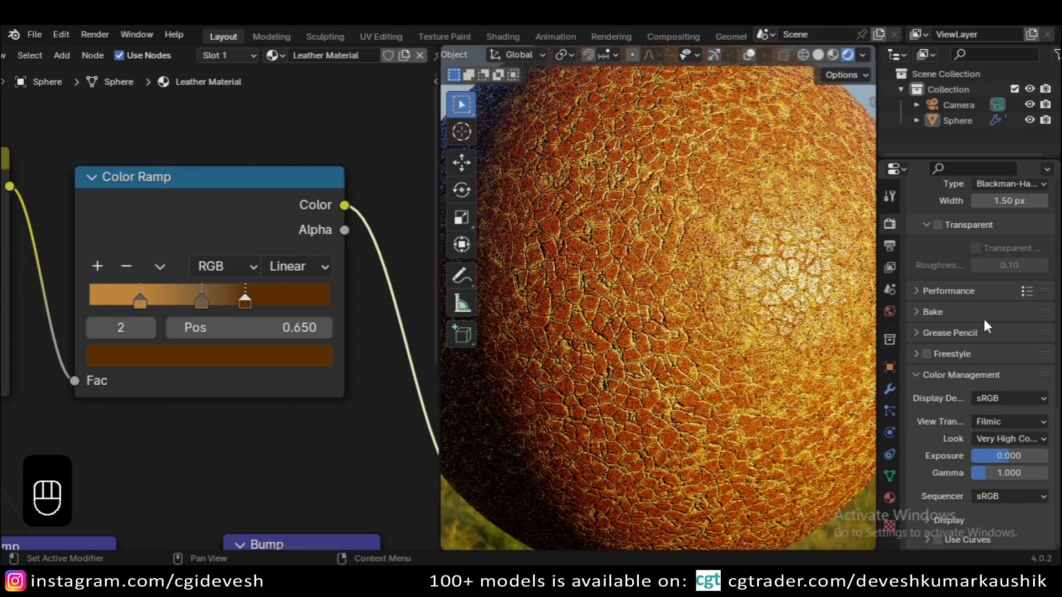
drag(1017, 449, 996, 360)
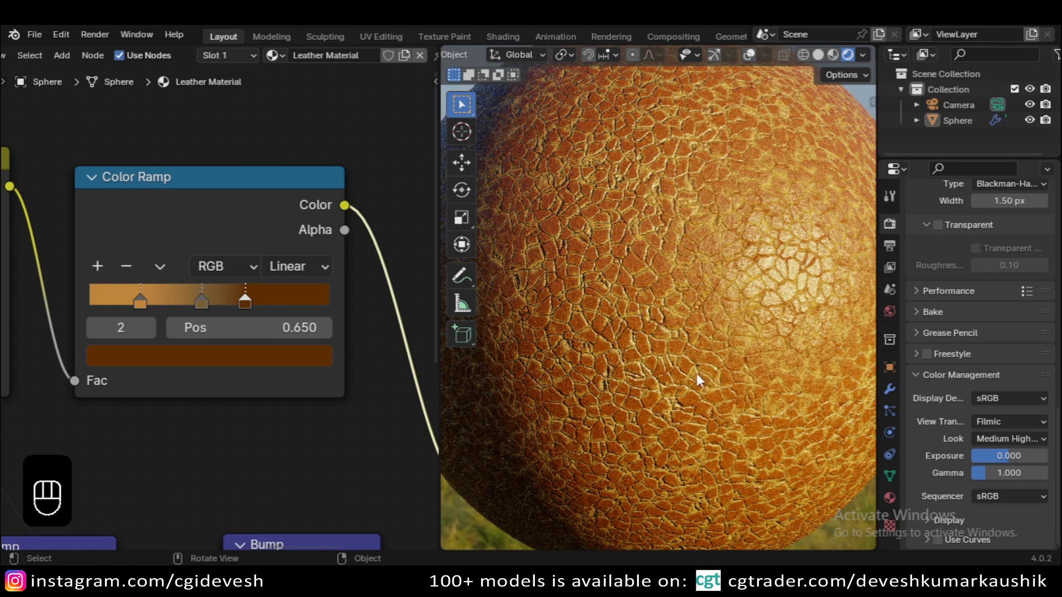
click(222, 353)
right_click(223, 353)
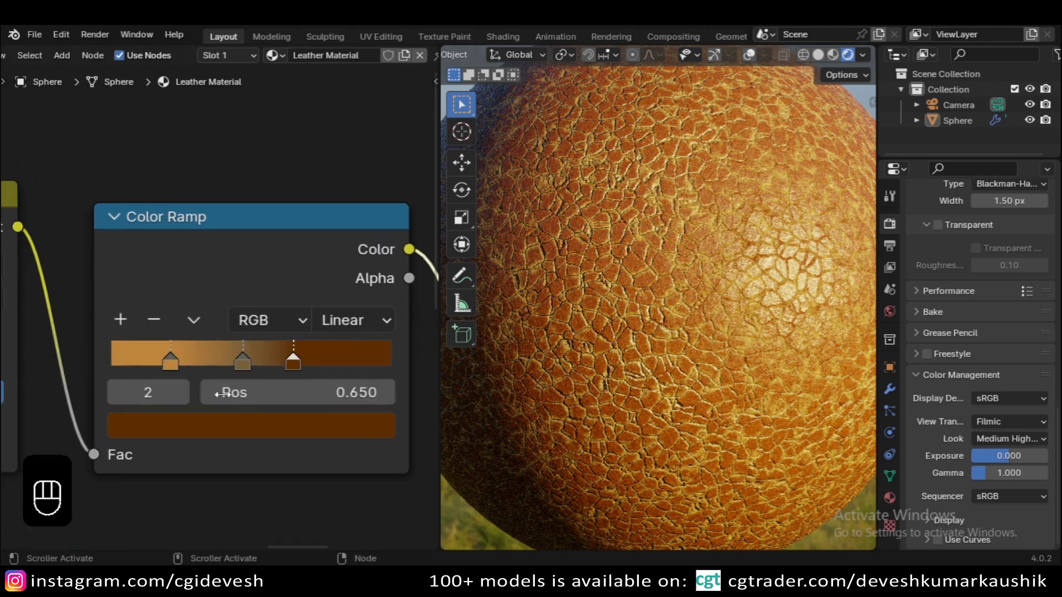
drag(187, 420, 191, 428)
drag(190, 437, 224, 528)
click(170, 361)
drag(181, 426, 223, 446)
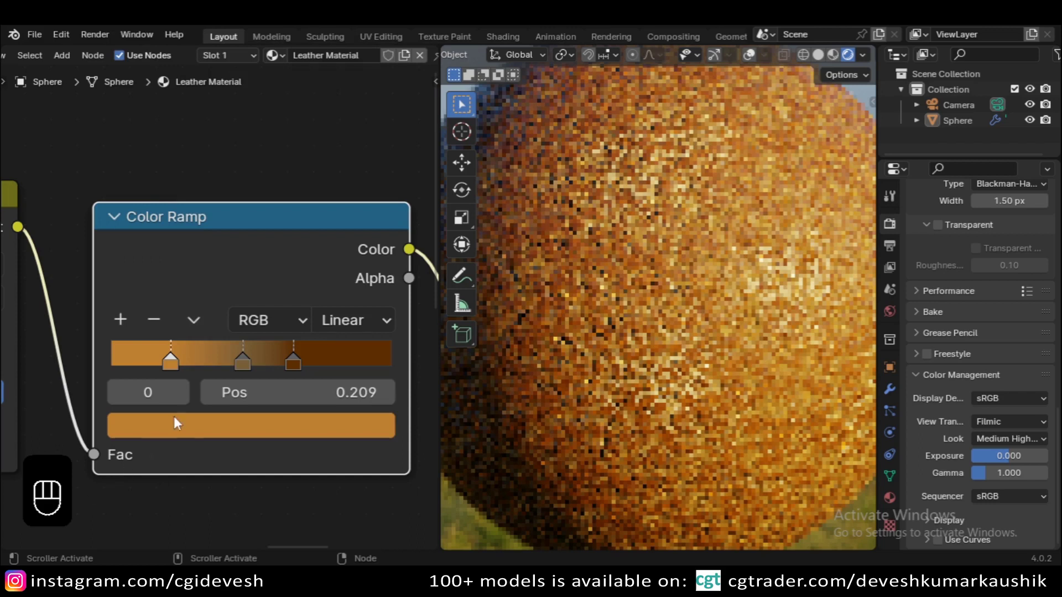
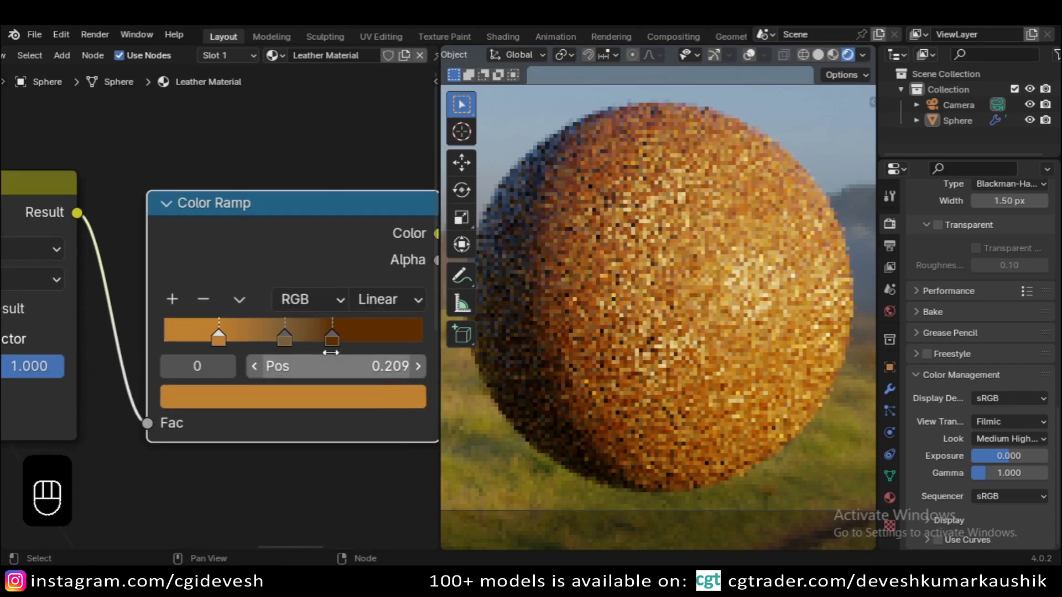
- Select the darkest colour stop and revisit its colour
click(332, 409)
click(332, 343)
click(315, 401)
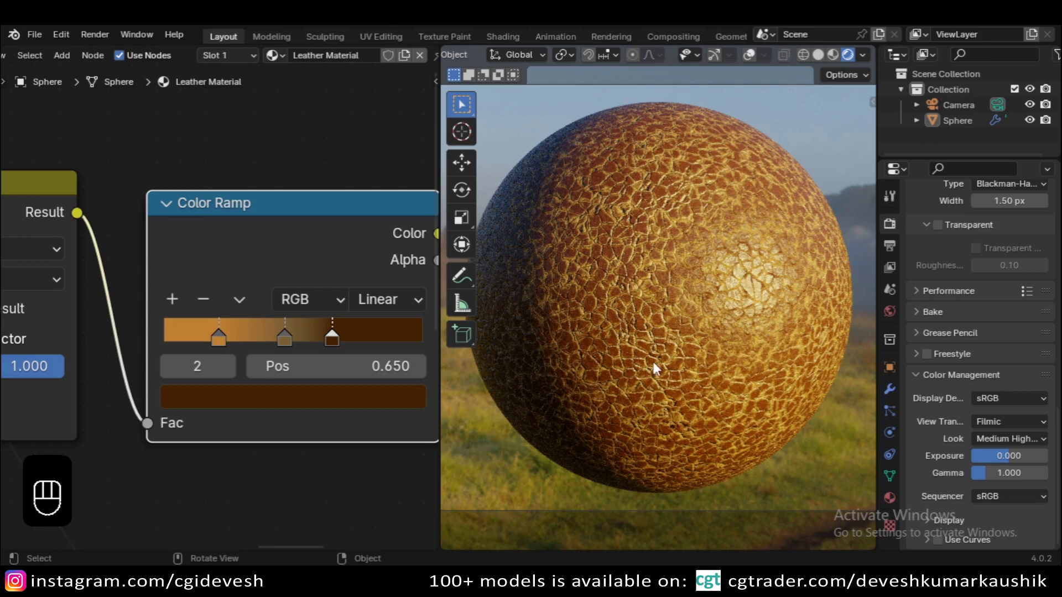
click(405, 318)
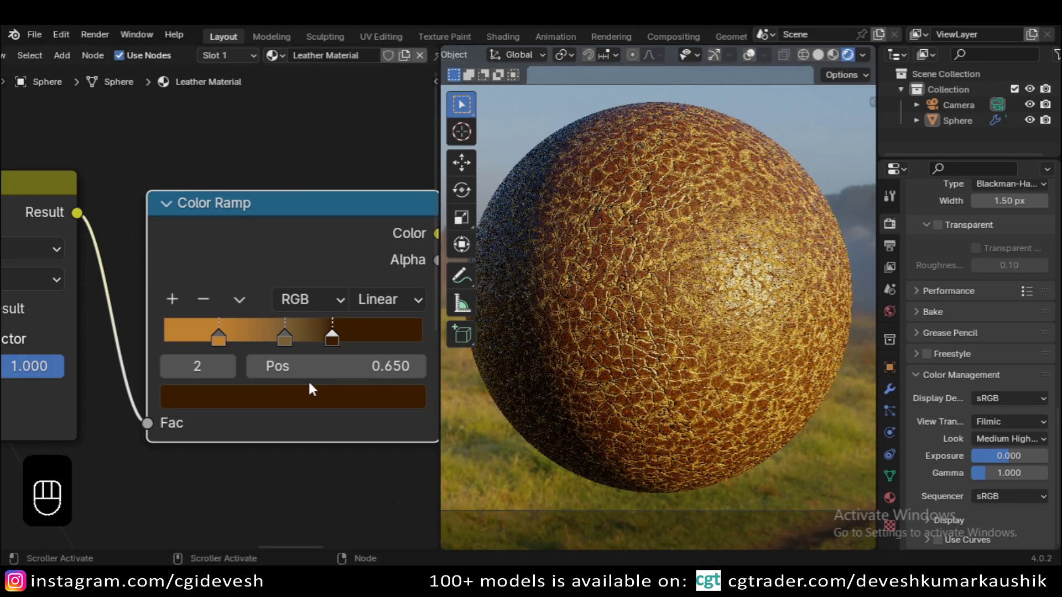
drag(311, 406, 337, 361)
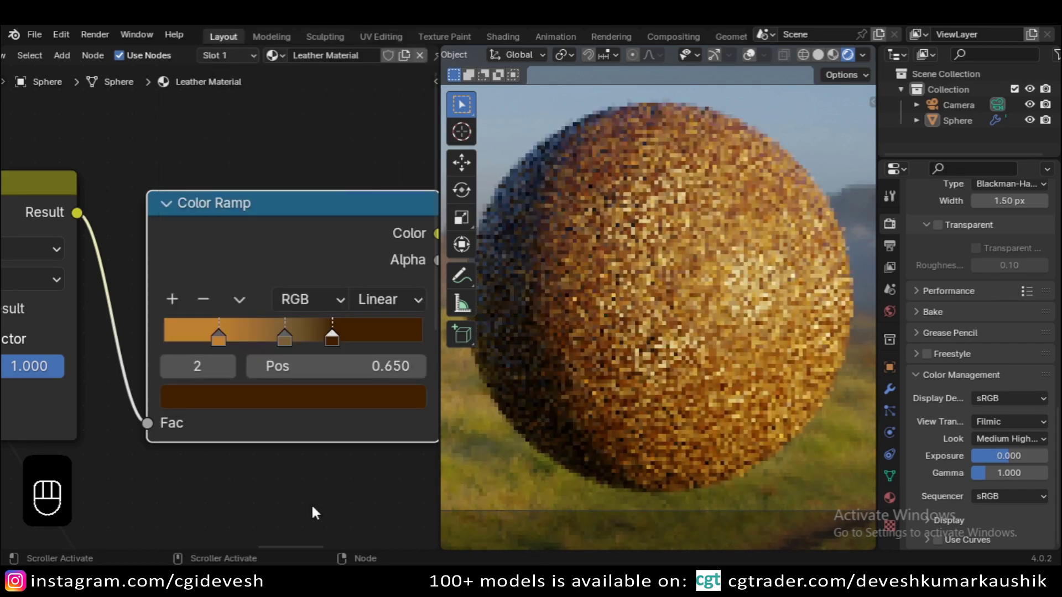
- Compare the High Contrast look against Medium High and return to Medium High
drag(1022, 447, 996, 340)
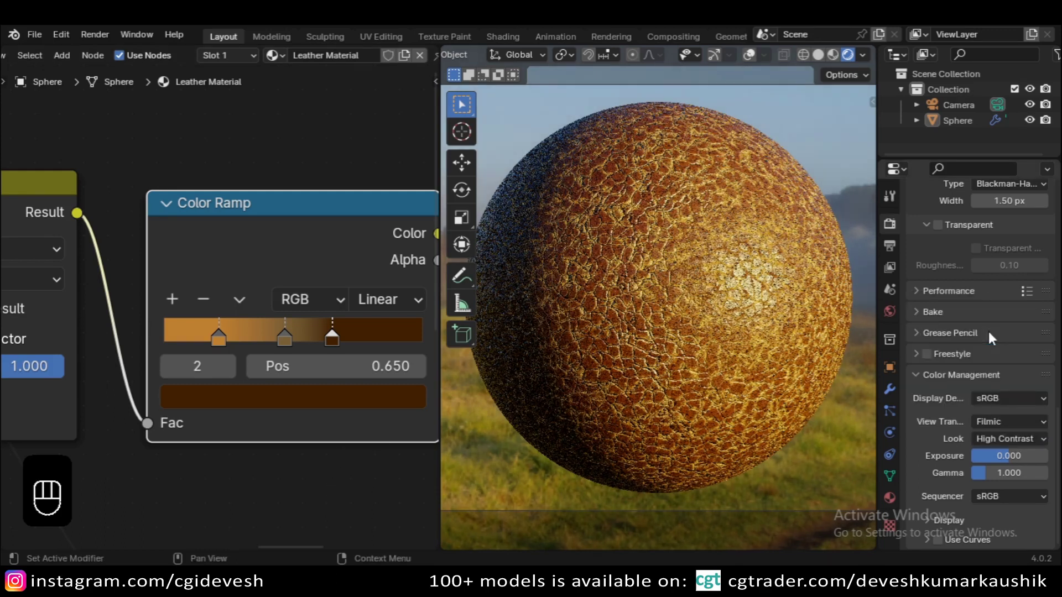
drag(1006, 402, 996, 324)
drag(997, 401, 983, 357)
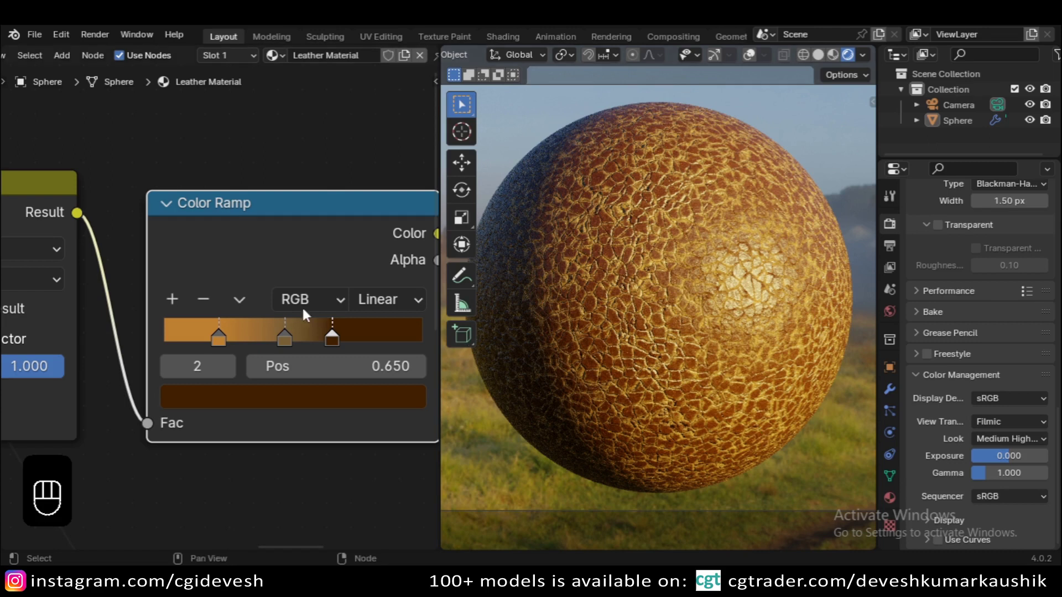
- Slide the light tan stop to about 0.223, undoing unwanted moves along the way
click(252, 258)
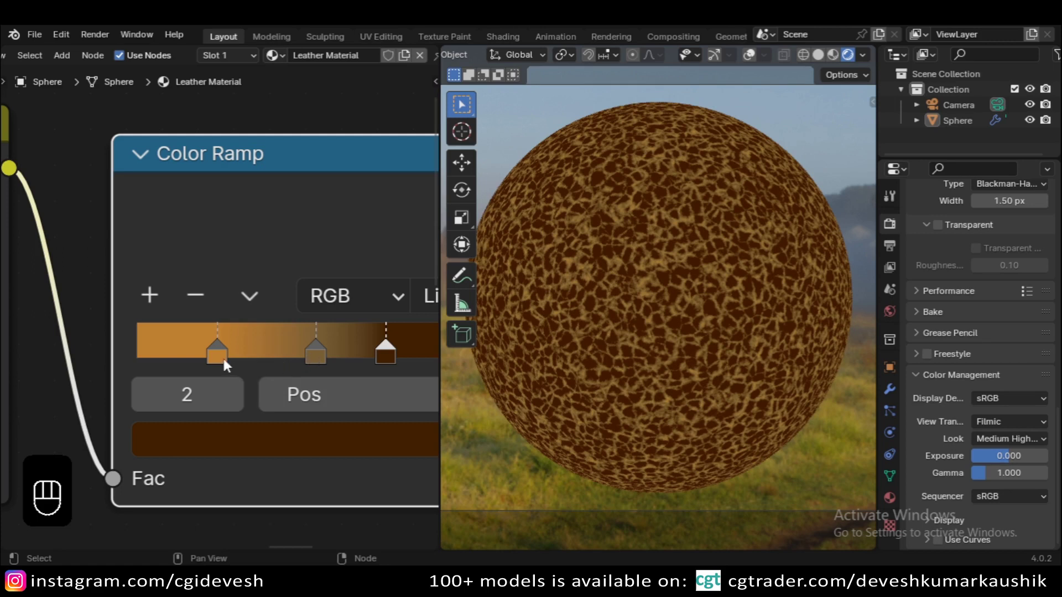
drag(235, 360, 284, 362)
drag(272, 363, 227, 352)
click(233, 358)
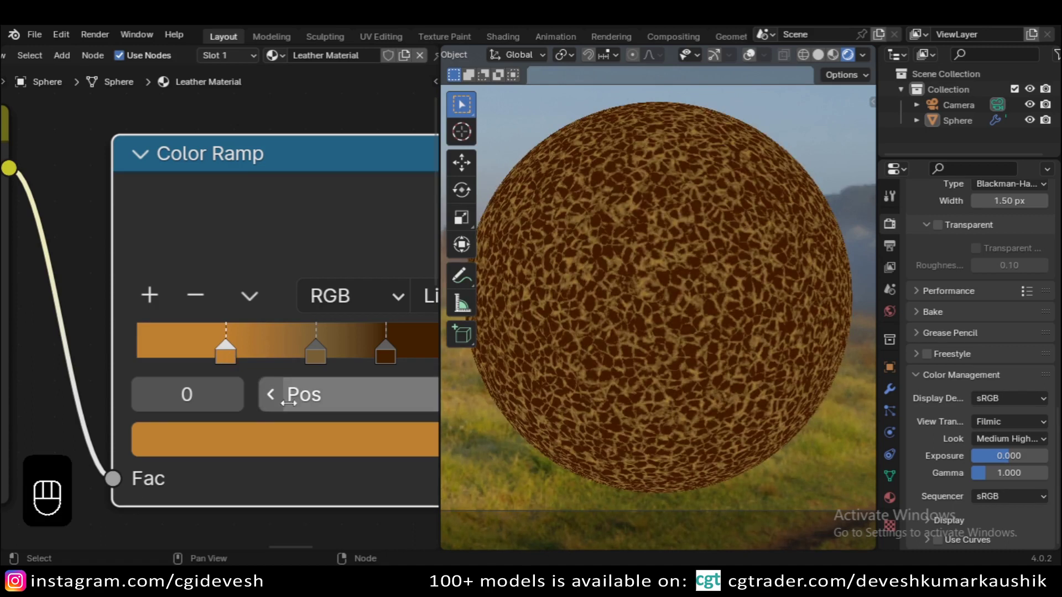
drag(146, 333, 216, 418)
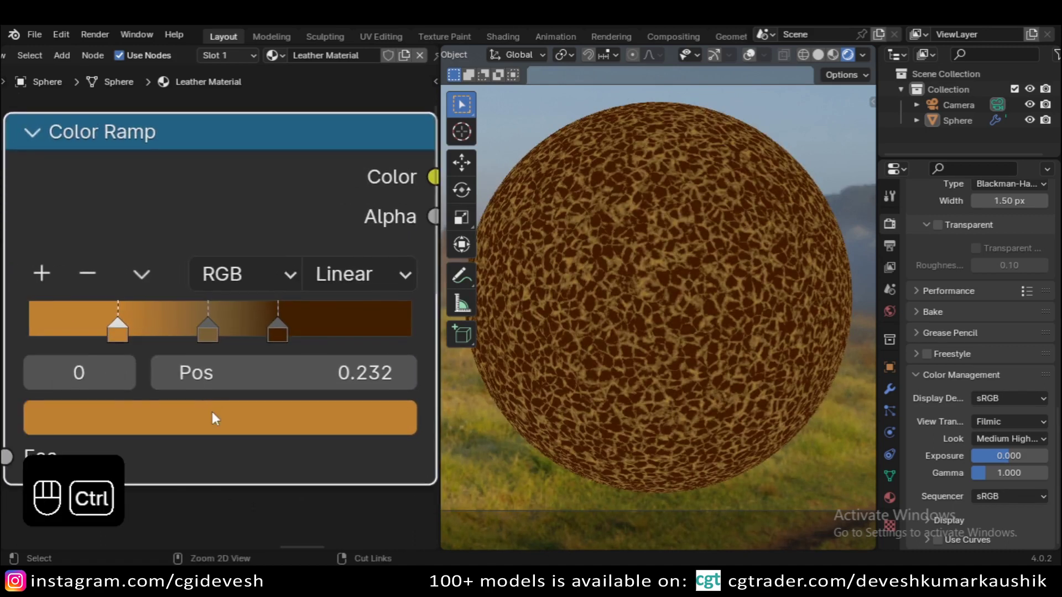
key(ctrl+z)
key(ctrl+z)
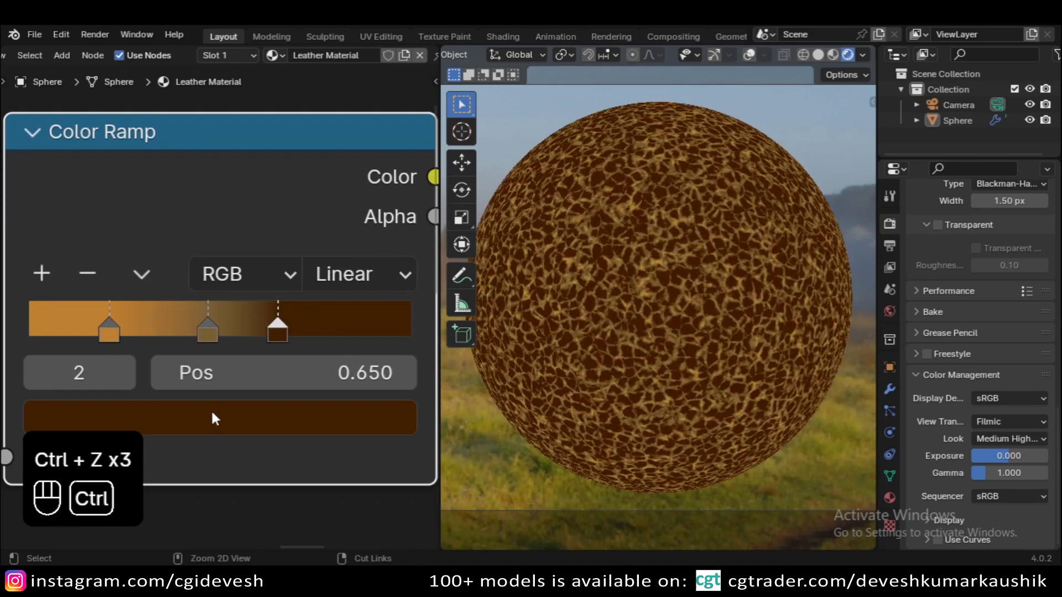
key(ctrl+z)
click(115, 343)
click(122, 338)
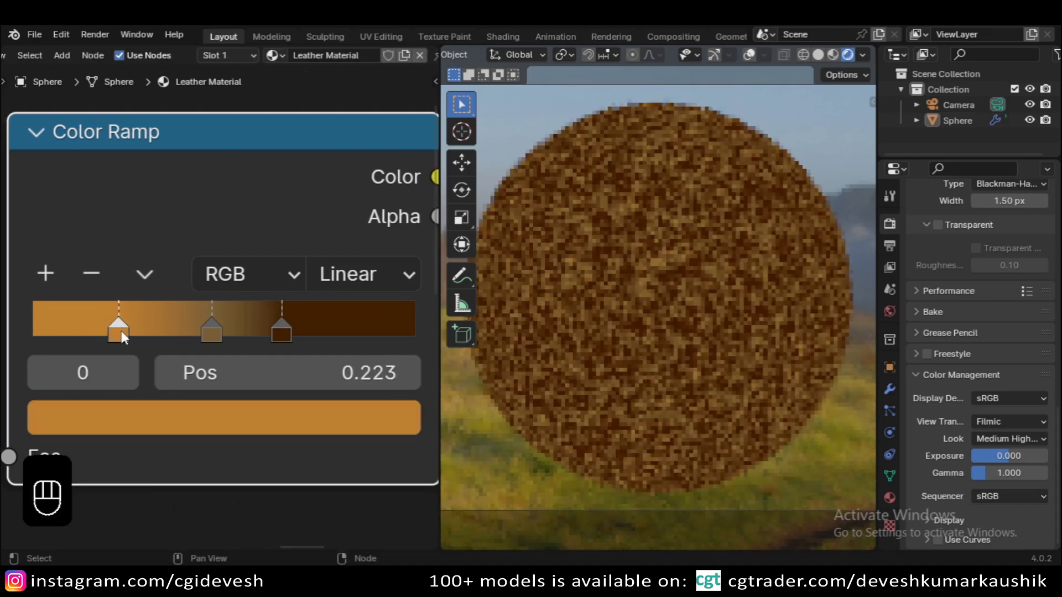
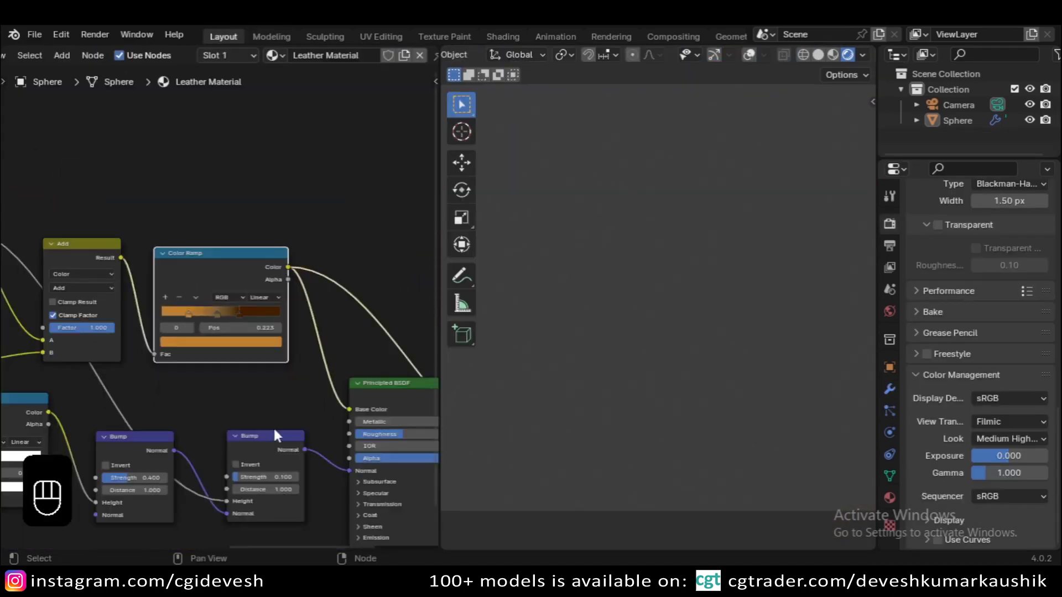
- Change the left node editor into a 3D Viewport and set the right view to solid shading
middle_click(298, 417)
click(278, 312)
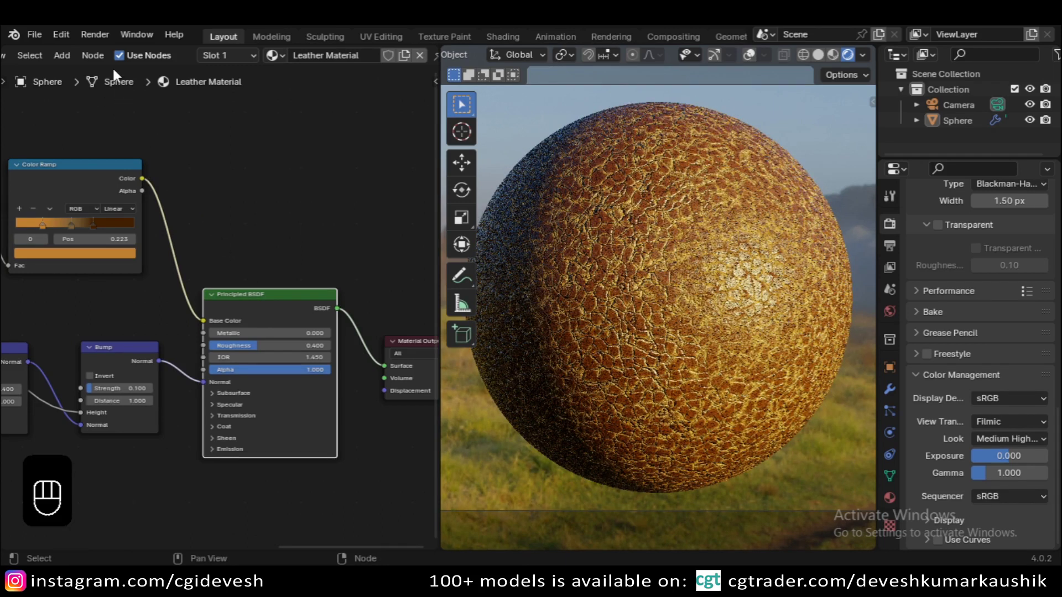
drag(16, 60, 70, 139)
drag(70, 139, 691, 328)
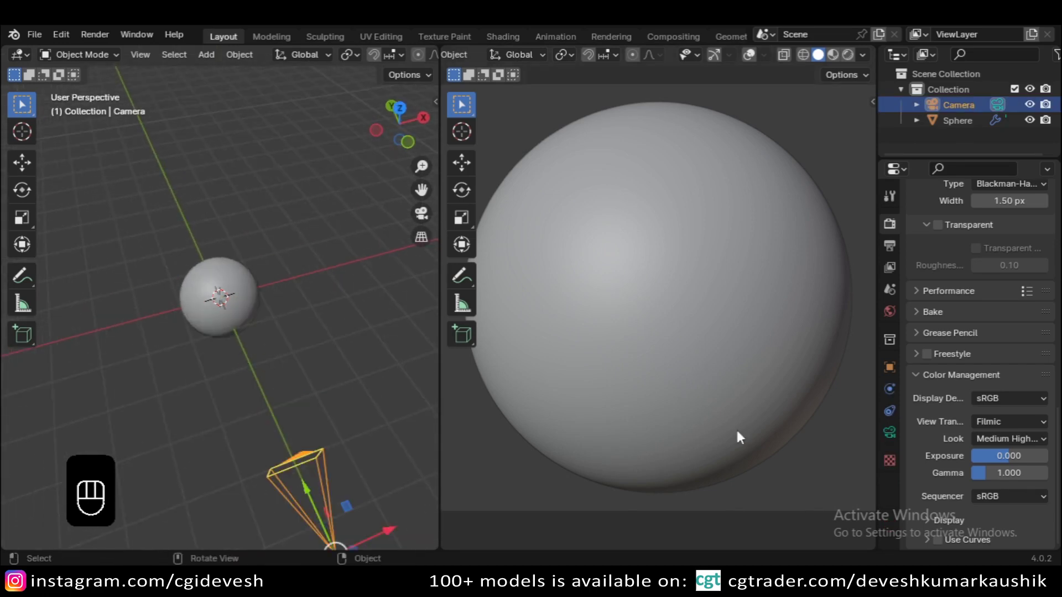
- Enable Depth of Field on the camera with a 4.4 m focus distance and start a rendered preview
click(956, 357)
click(978, 404)
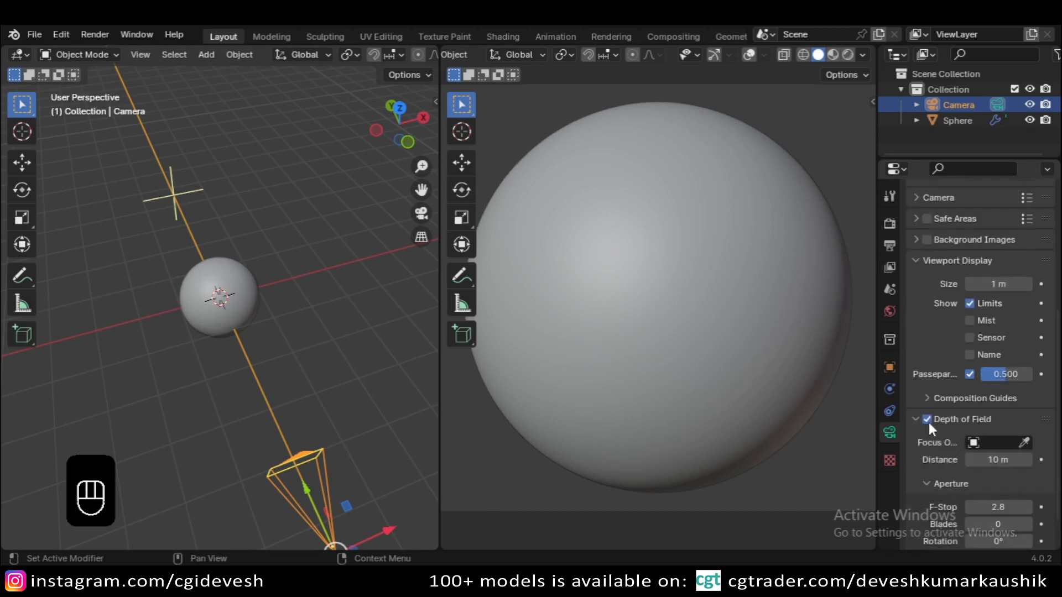
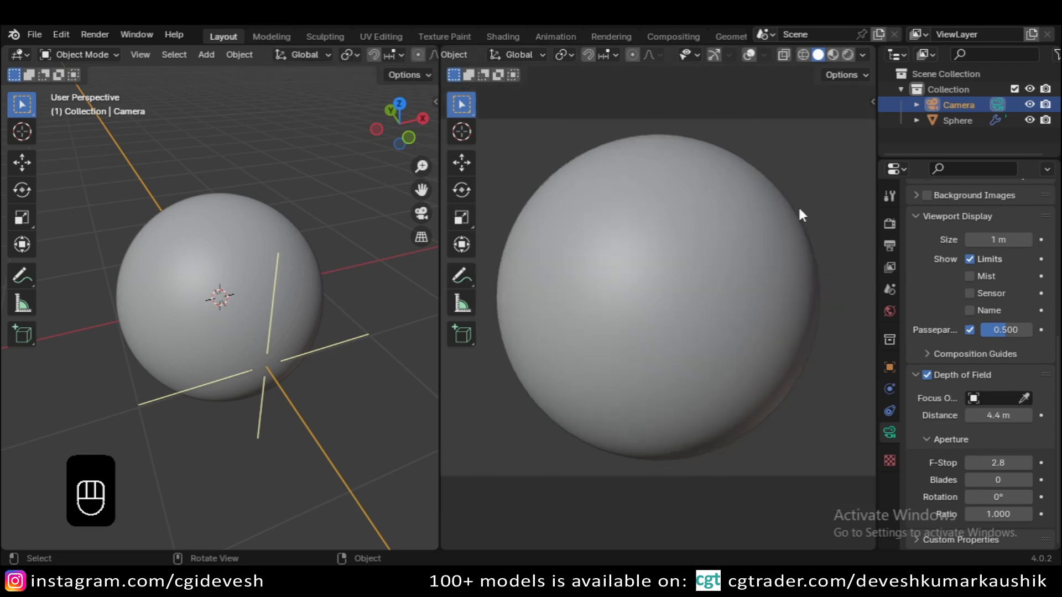
click(854, 62)
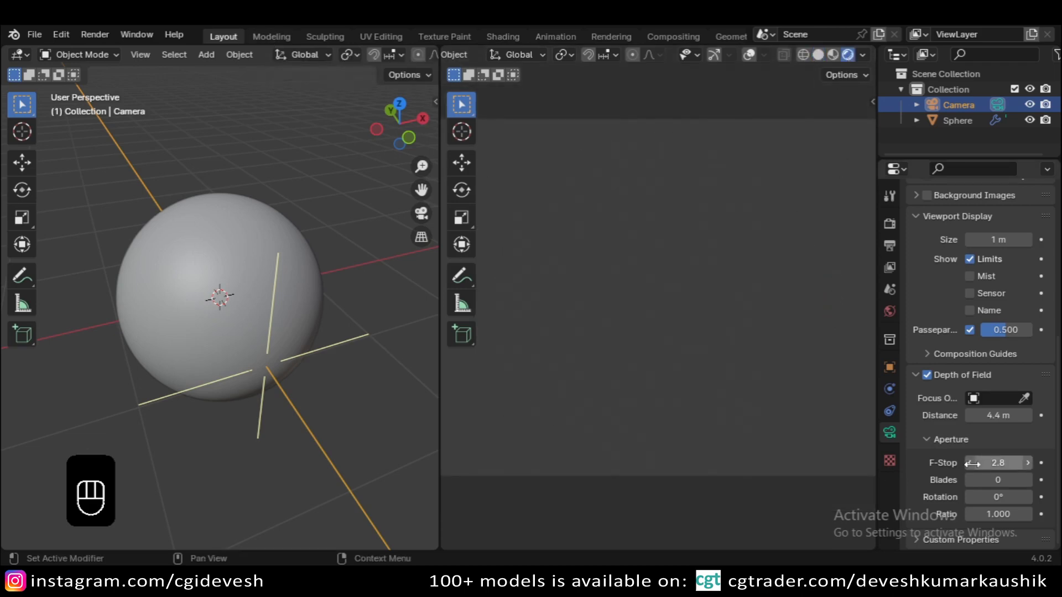